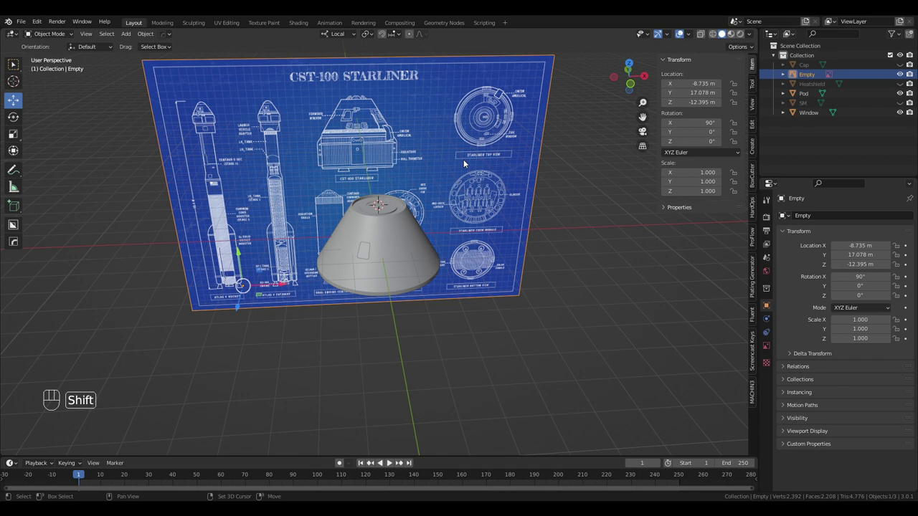
Duplicate the blueprint reference image and switch the viewport to wireframe shading.
key(shift+d)
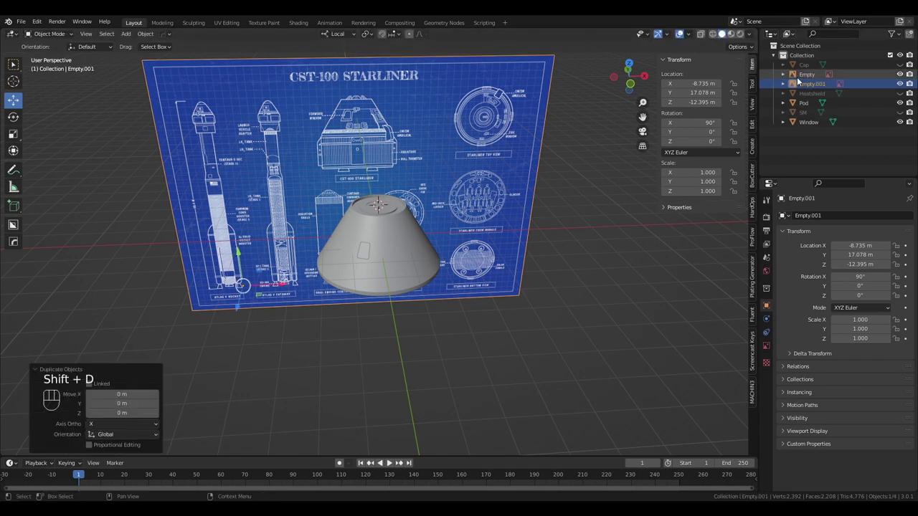
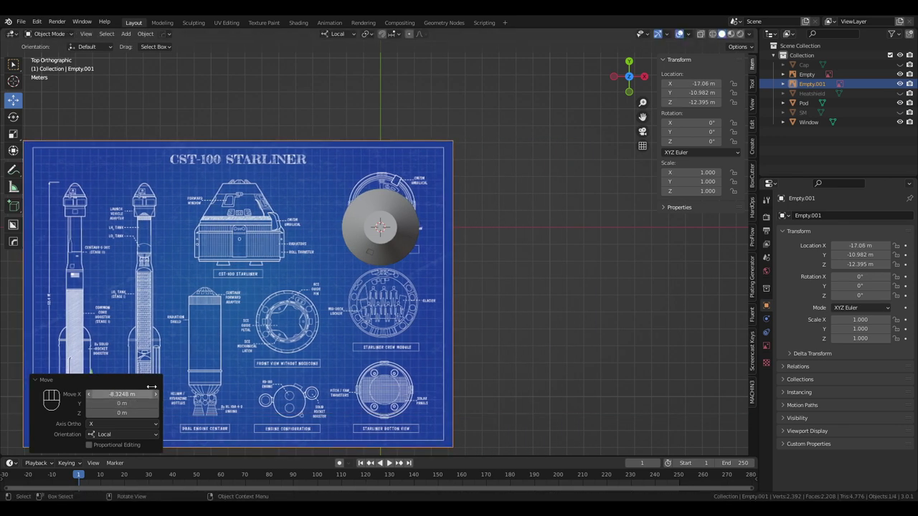
click(136, 350)
key(z)
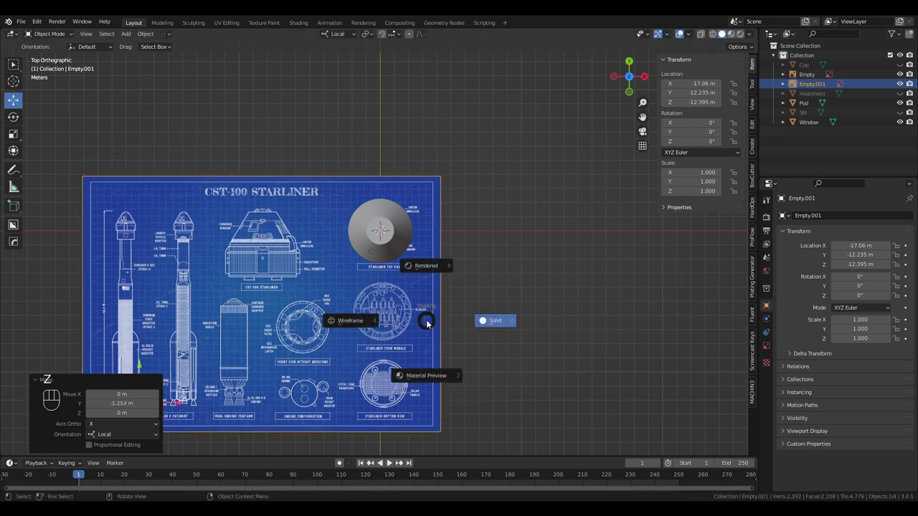
drag(536, 225, 579, 172)
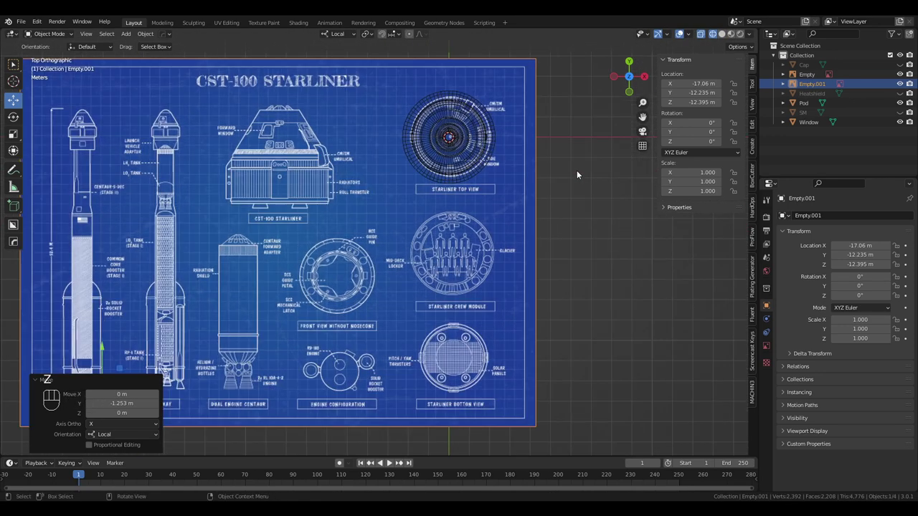
Zoom onto the blueprint's top view and start moving the copied reference along X.
drag(401, 283, 367, 352)
click(367, 353)
key(g)
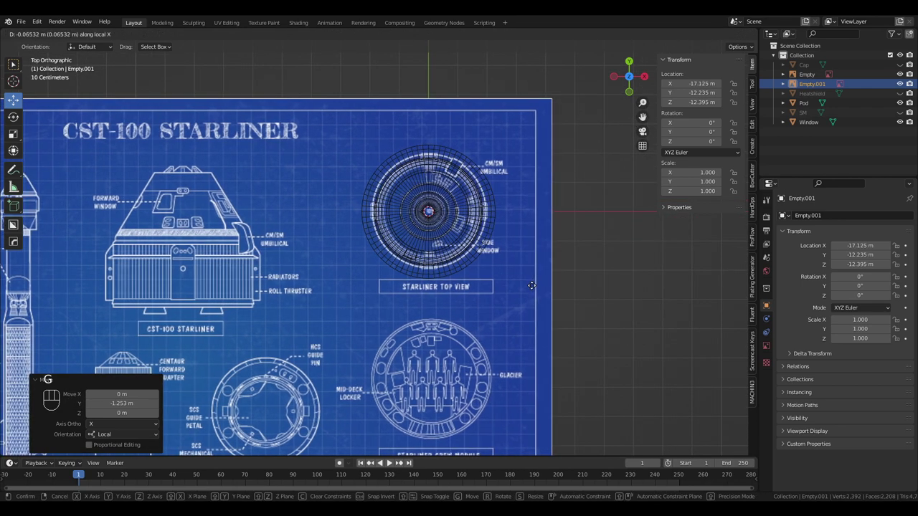
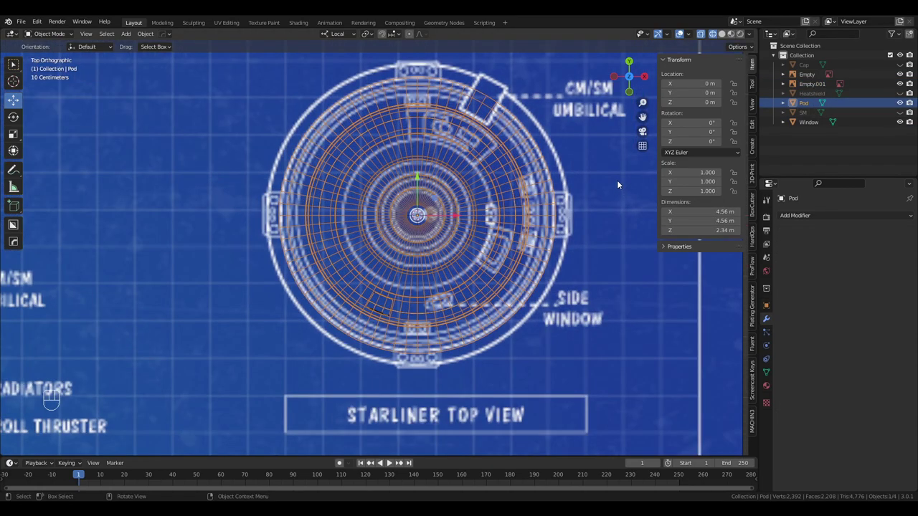
Return to Top Orthographic view over the pod and select the flat blueprint reference Empty.001.
drag(520, 91, 545, 170)
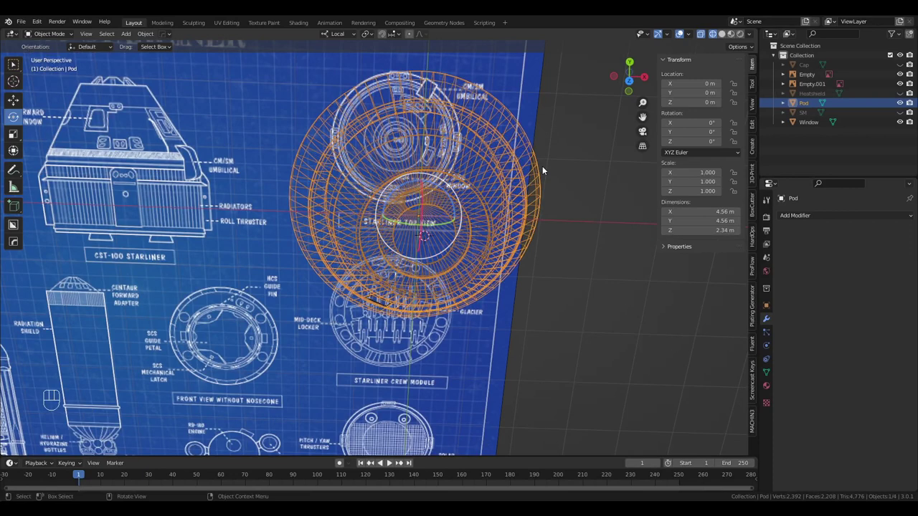
key(KP_5)
key(KP_7)
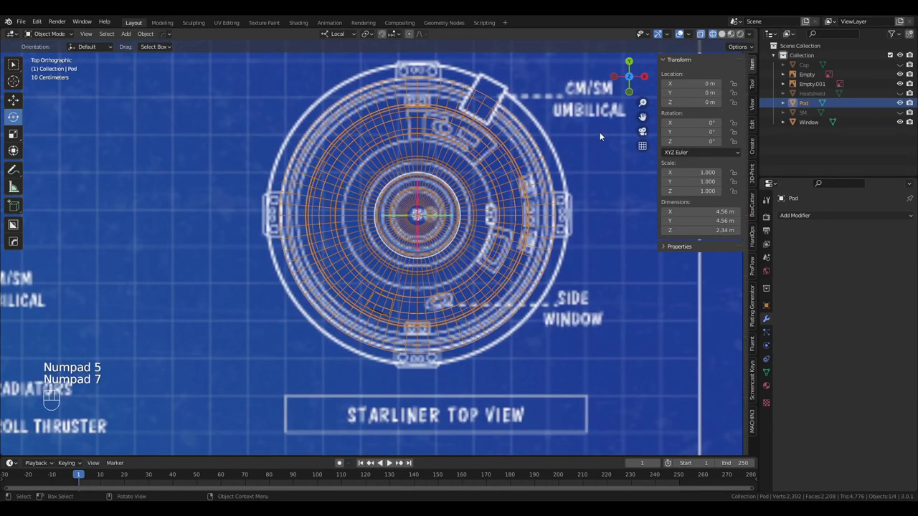
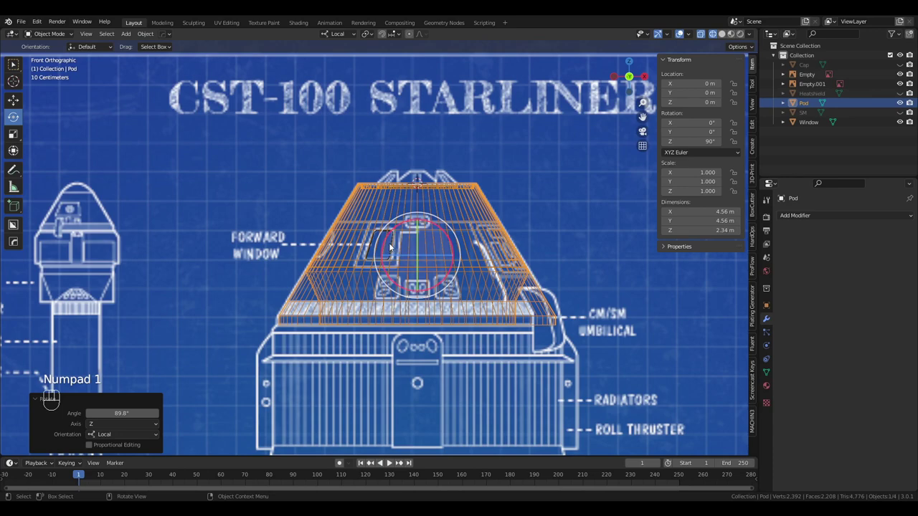
key(KP_5)
key(KP_7)
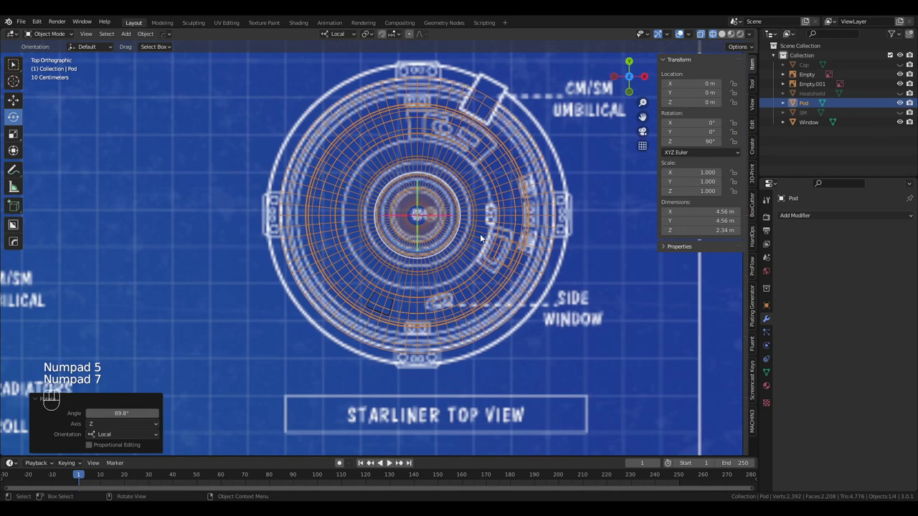
click(577, 245)
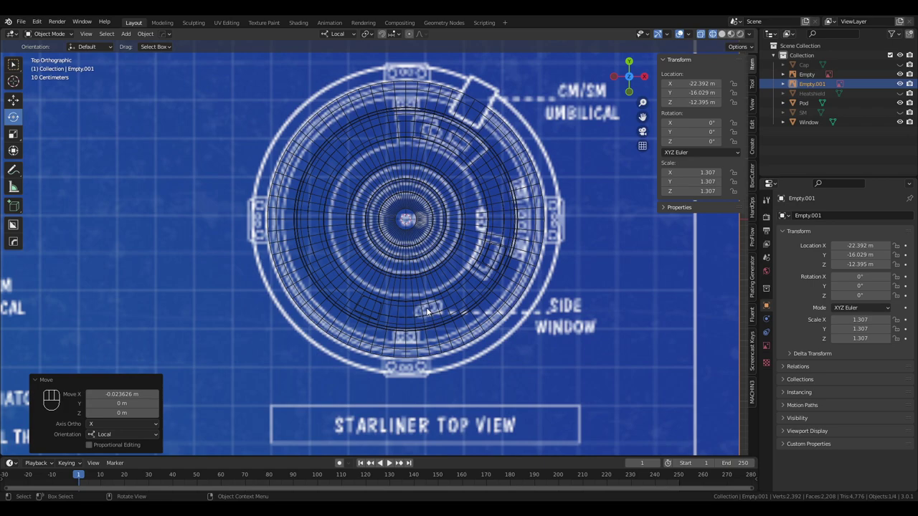
Select the Window cutter and apply its rotation and location so they read zero.
drag(477, 303, 502, 261)
click(803, 128)
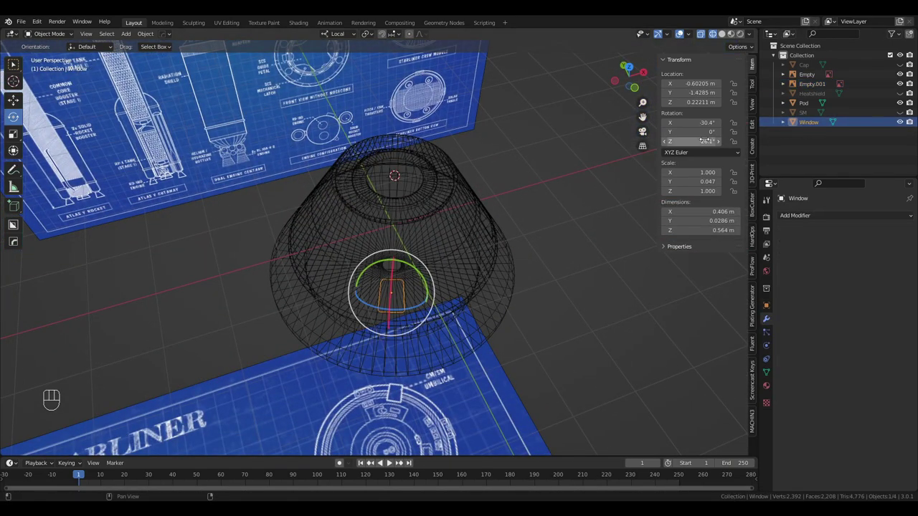
drag(562, 223, 560, 247)
key(ctrl+a)
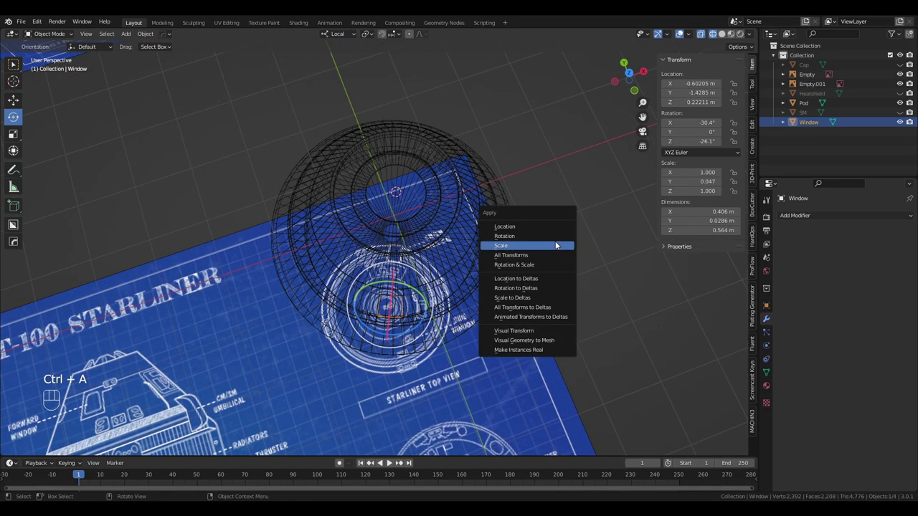
drag(528, 211, 525, 238)
key(ctrl+a)
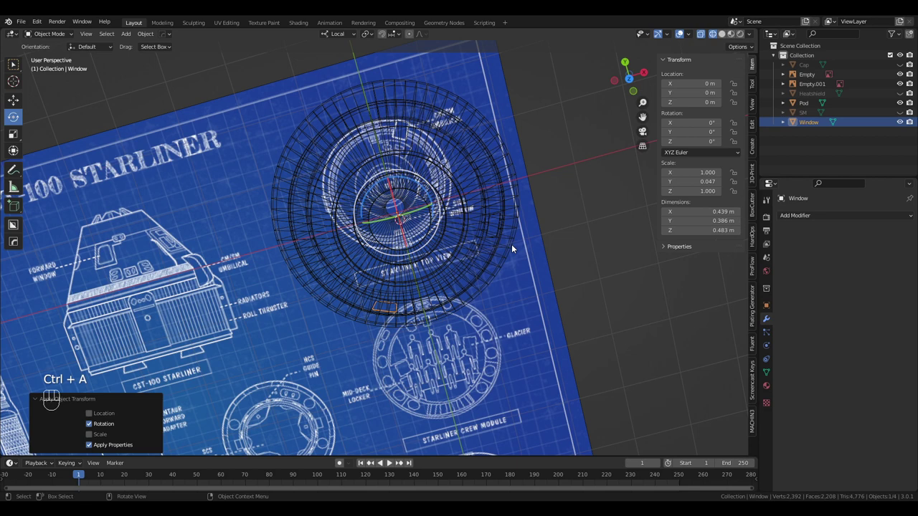
Inspect the window against the capsule's side and apply its rotation once more.
middle_click(462, 195)
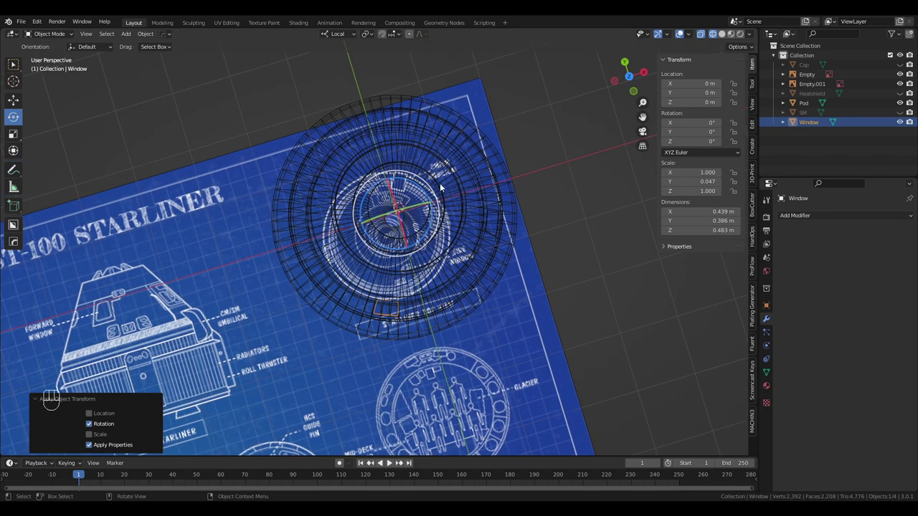
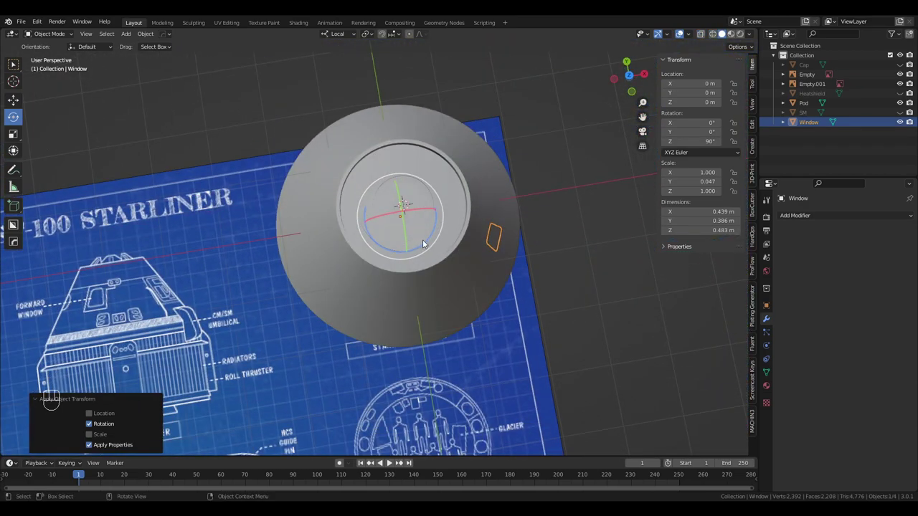
drag(417, 227, 419, 246)
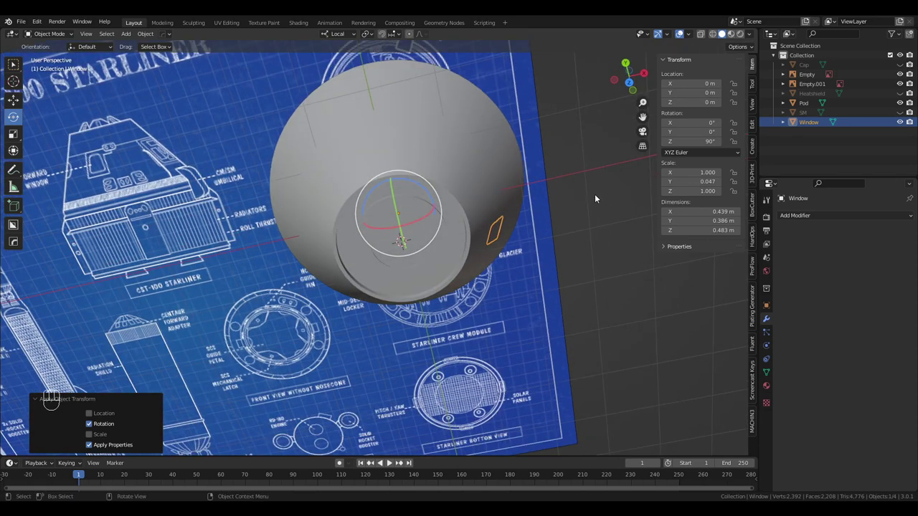
drag(446, 276, 433, 172)
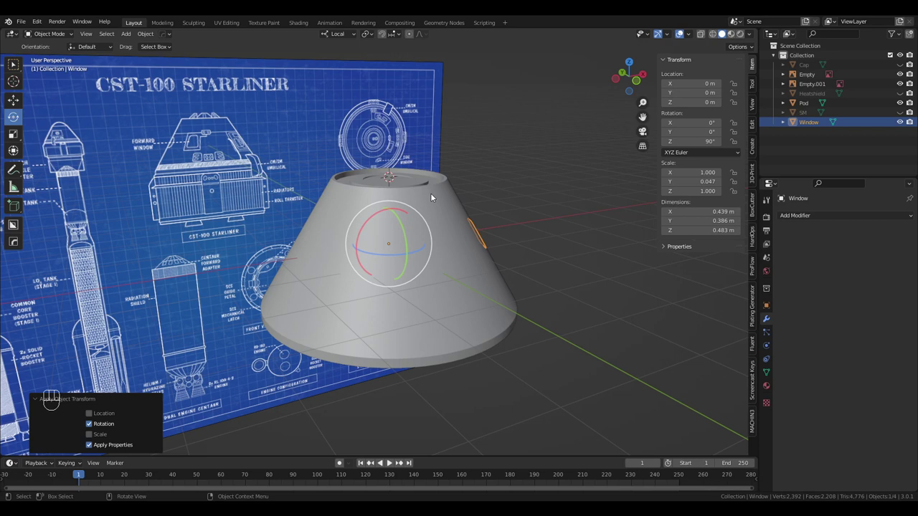
drag(461, 253, 437, 259)
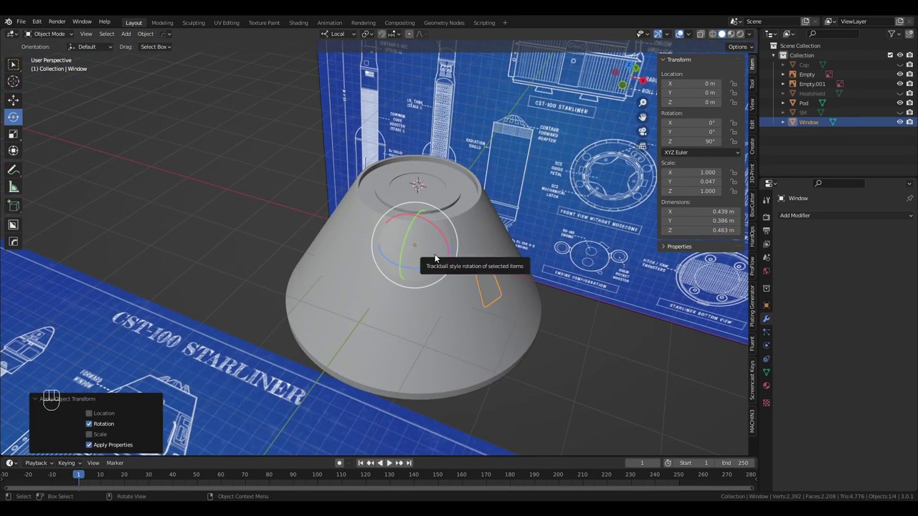
key(ctrl+a)
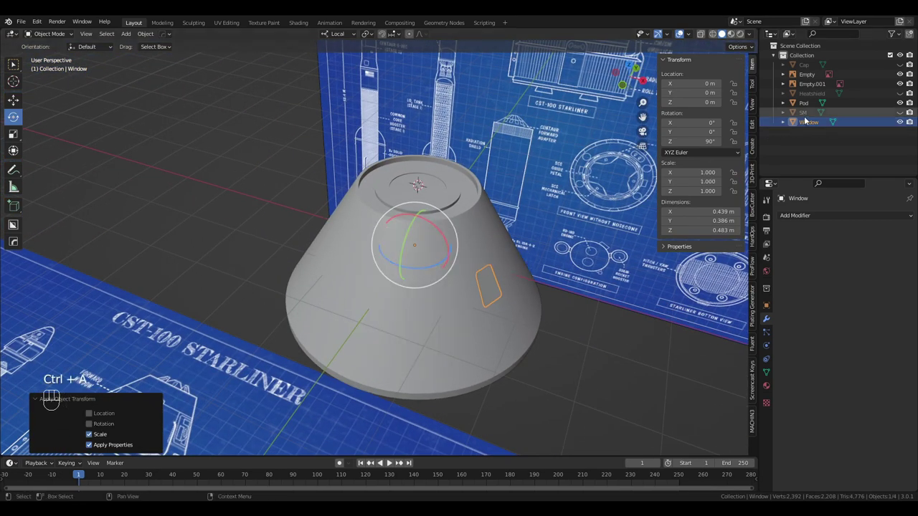
key(ctrl+a)
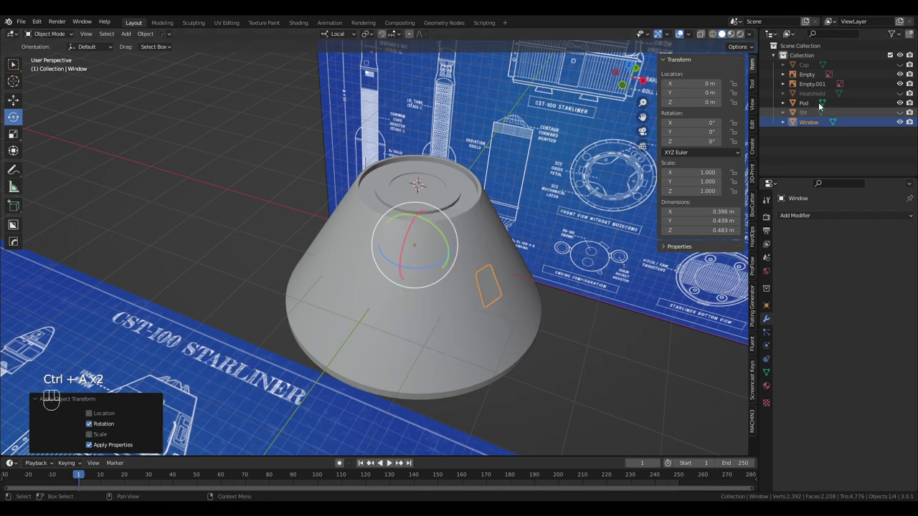
Apply the Pod's rotation so it reads zero, then orbit above it ready for the new cube.
key(ctrl+a)
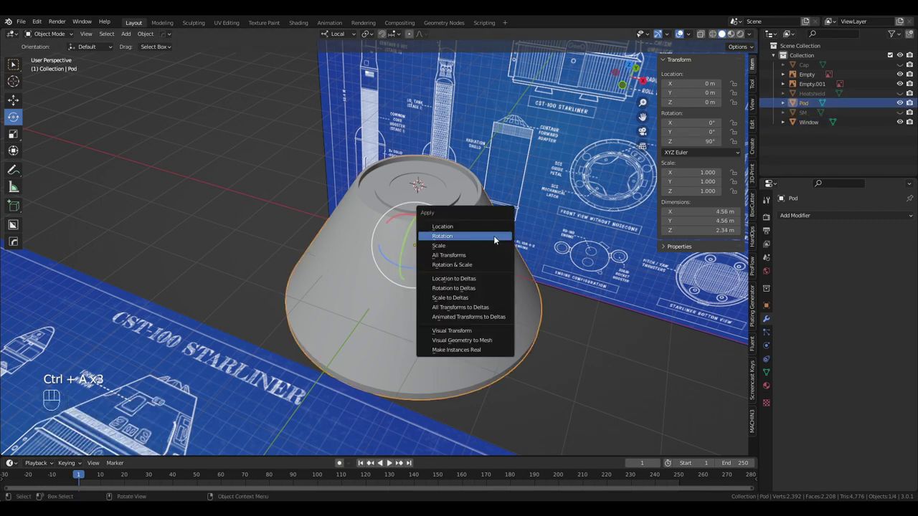
drag(531, 242, 547, 269)
scroll(up, 3)
middle_click(568, 267)
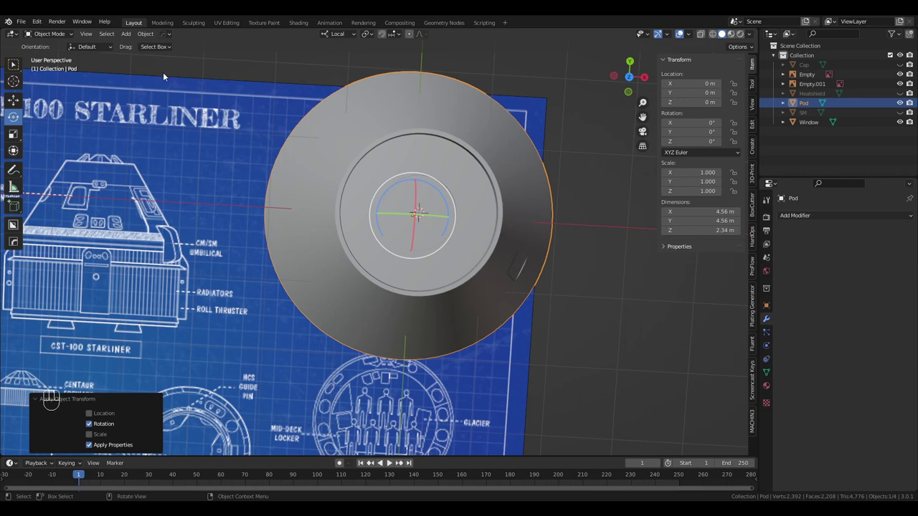
drag(129, 37, 204, 66)
drag(399, 186, 355, 179)
drag(355, 179, 494, 131)
Shrink the new cube to about half size and move it onto the pod's side.
drag(477, 200, 365, 168)
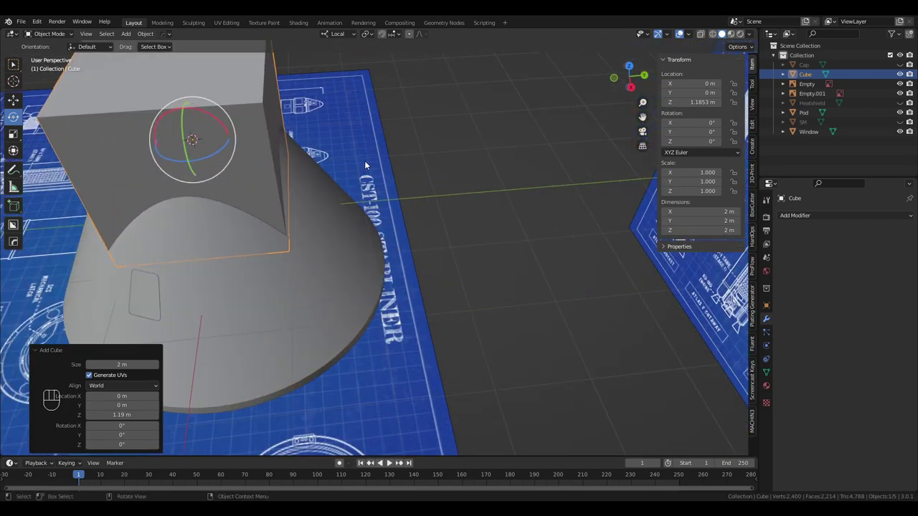
middle_click(352, 168)
drag(353, 195, 380, 209)
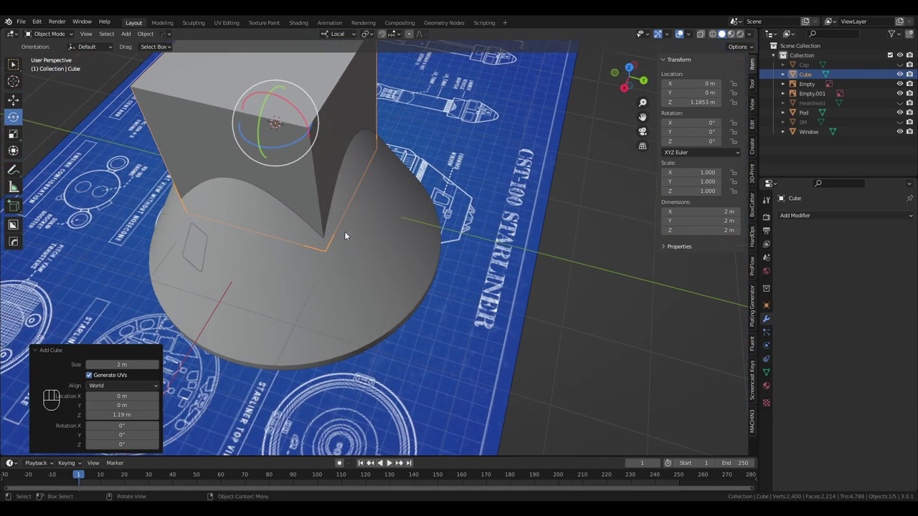
click(423, 235)
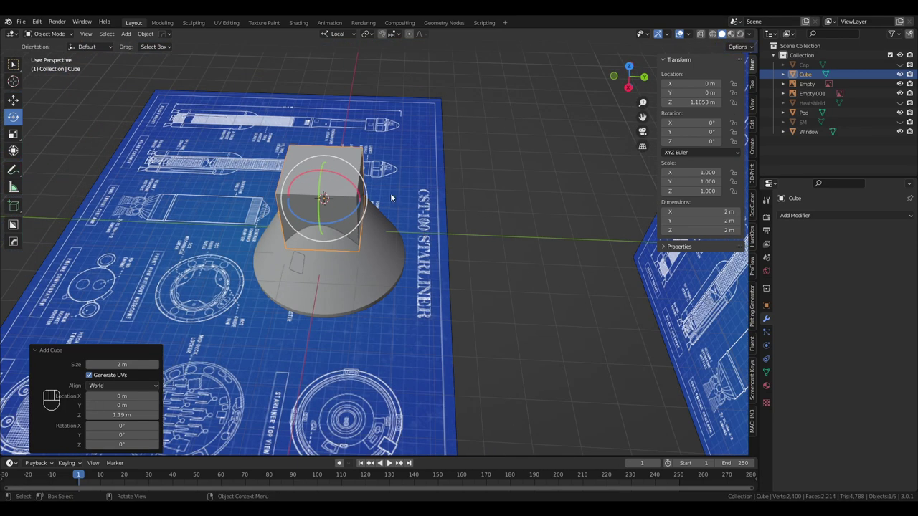
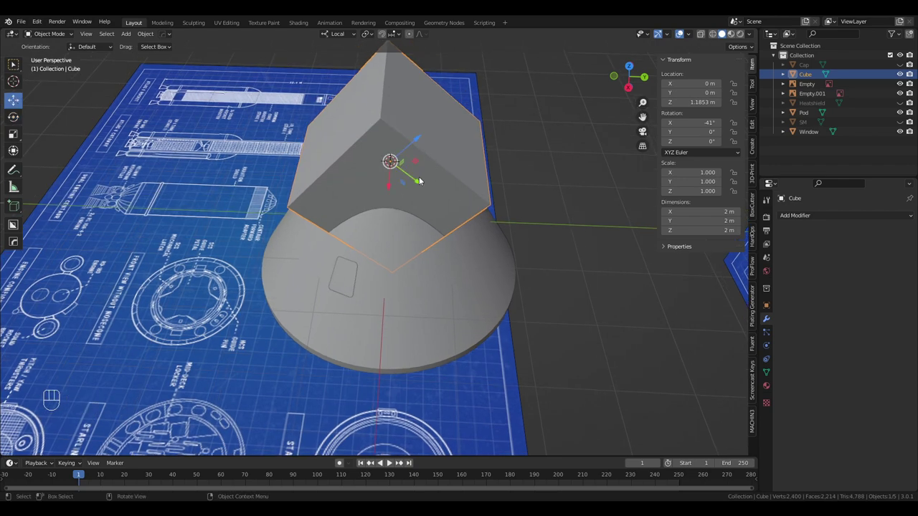
click(411, 183)
drag(491, 236, 432, 239)
drag(446, 312, 490, 339)
Switch to wireframe shading and scale the cube down to fit the hatch outline on the blueprint.
middle_click(495, 343)
key(s)
drag(524, 304, 518, 205)
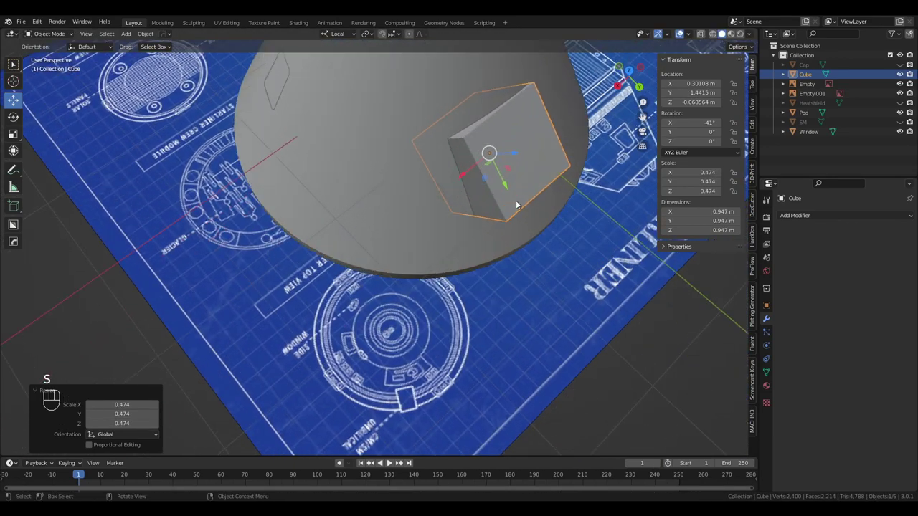
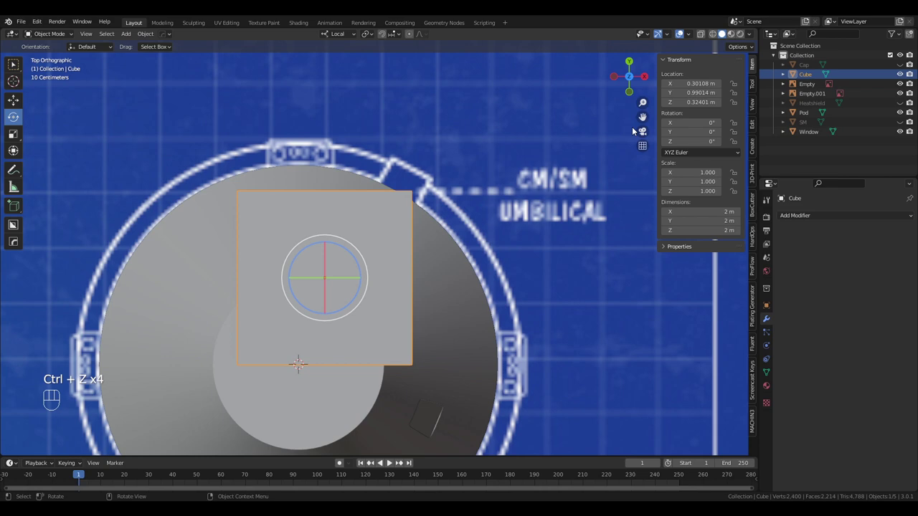
key(z)
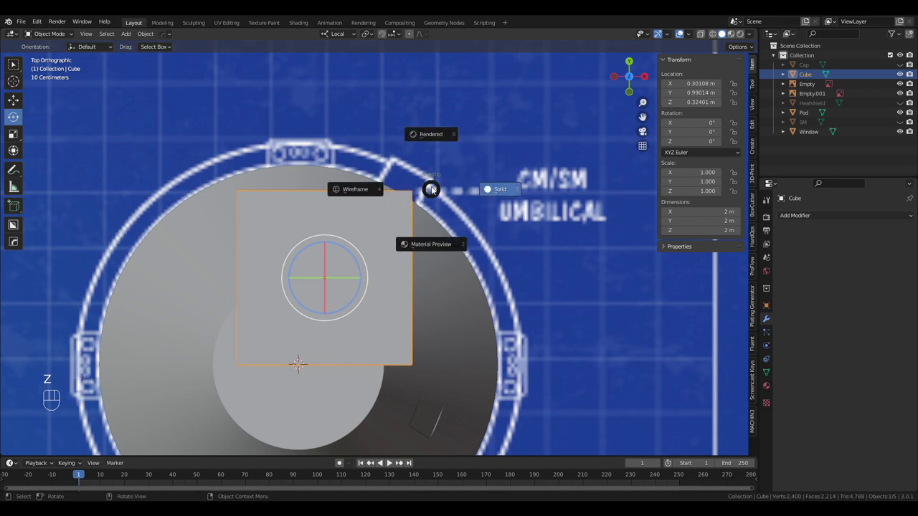
drag(413, 198, 449, 183)
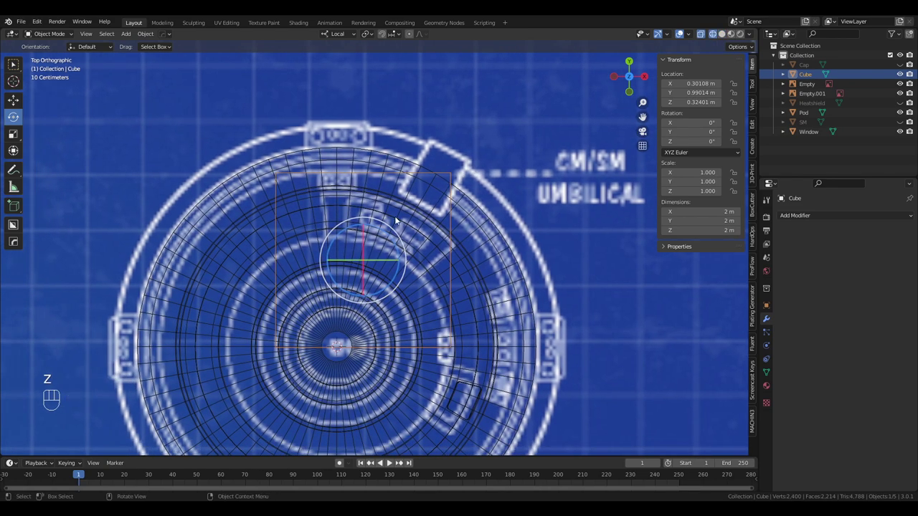
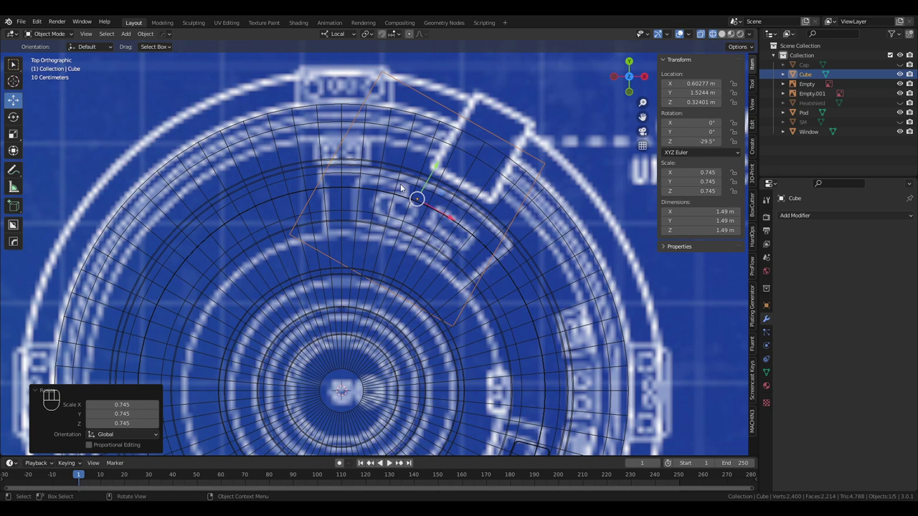
key(s)
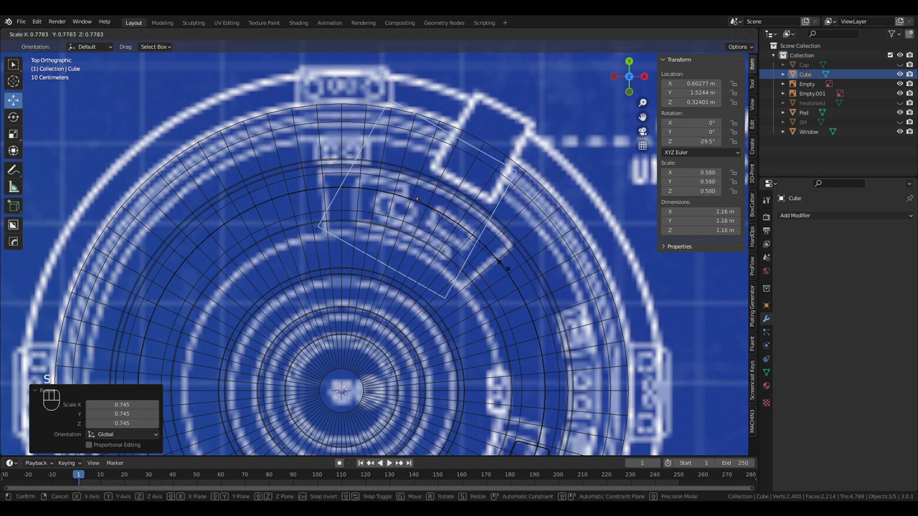
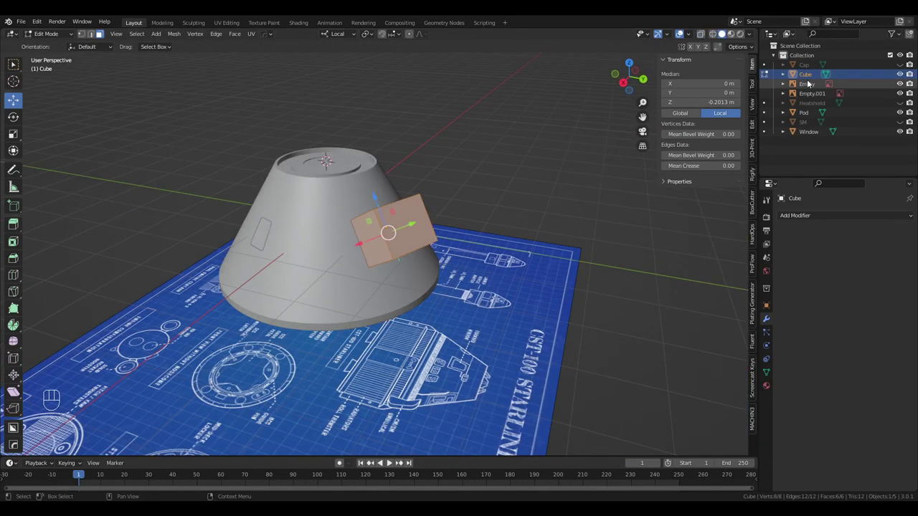
Narrow the cutter face along local X to the hatch width and bevel its corner edges round.
key(Tab)
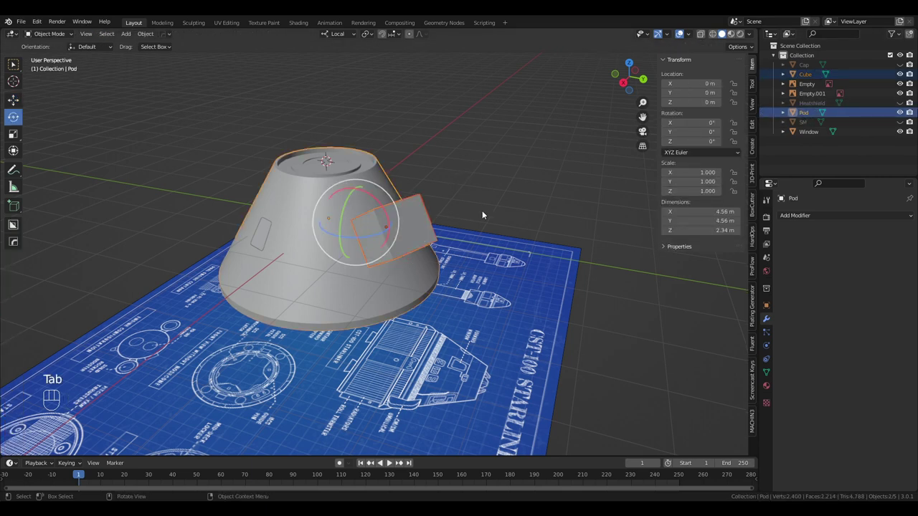
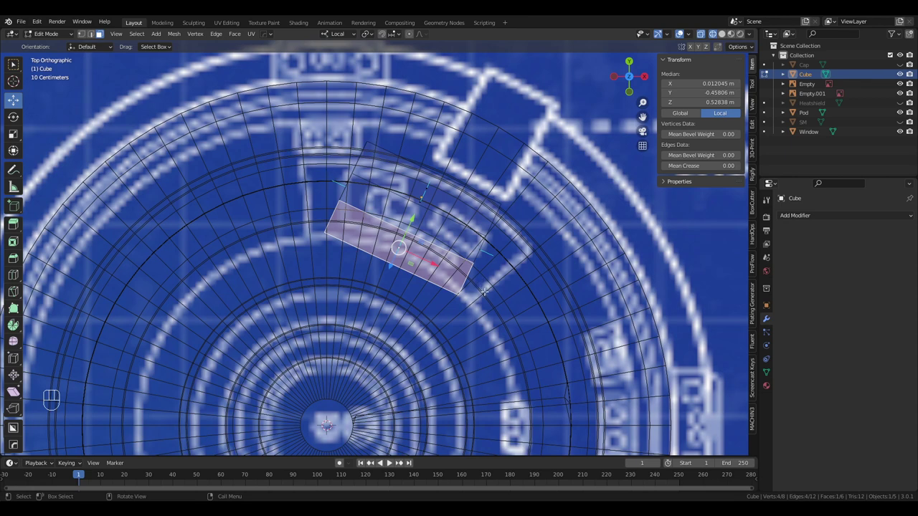
key(s)
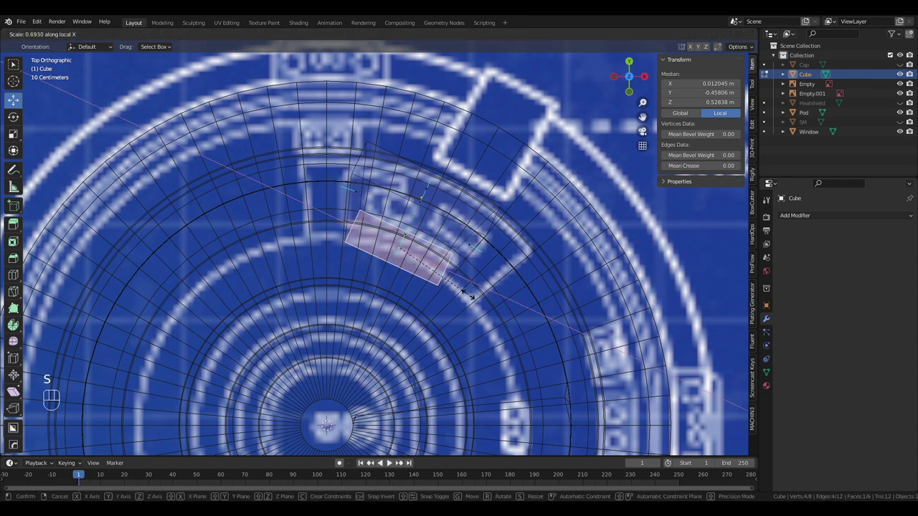
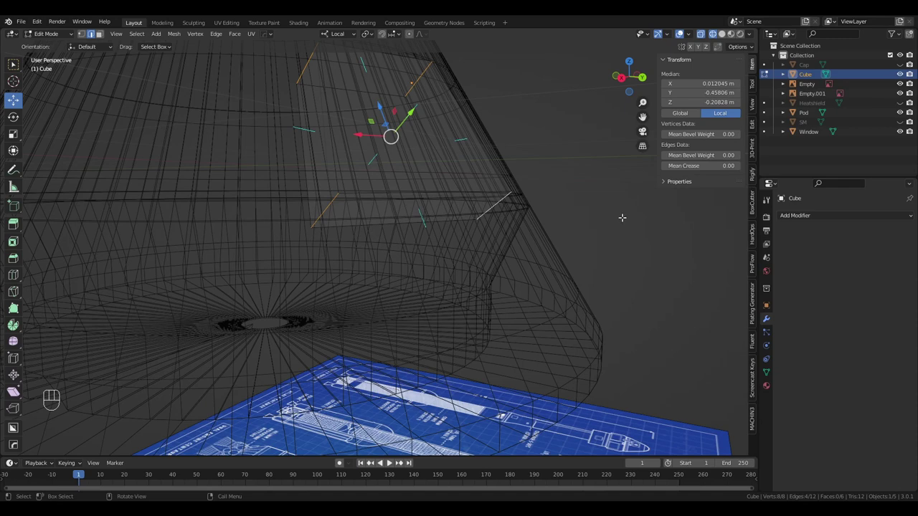
key(ctrl+b)
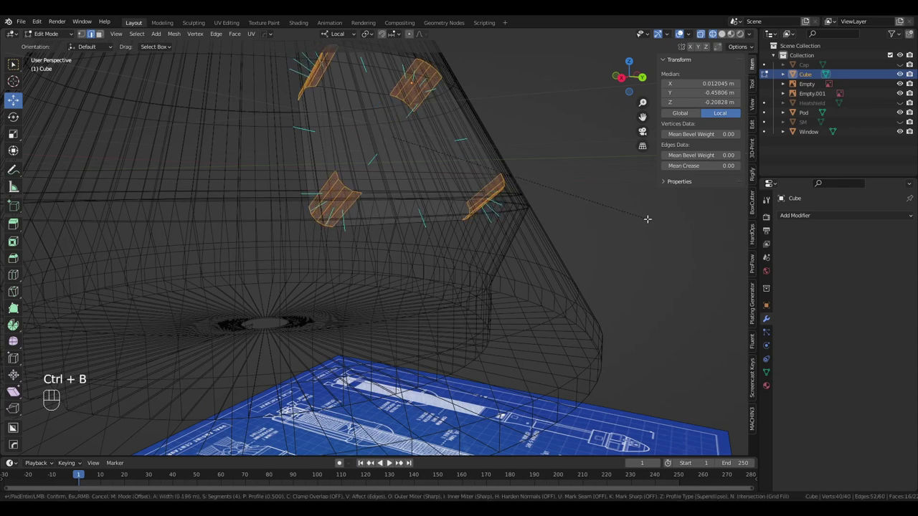
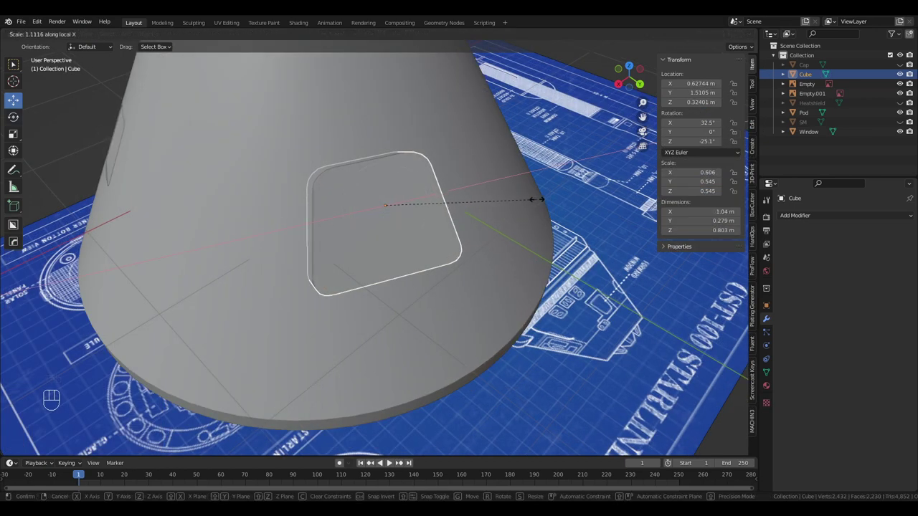
Orbit around the pod to check the rounded cutter against the sloped wall and change shading.
drag(573, 209, 619, 220)
drag(484, 197, 494, 194)
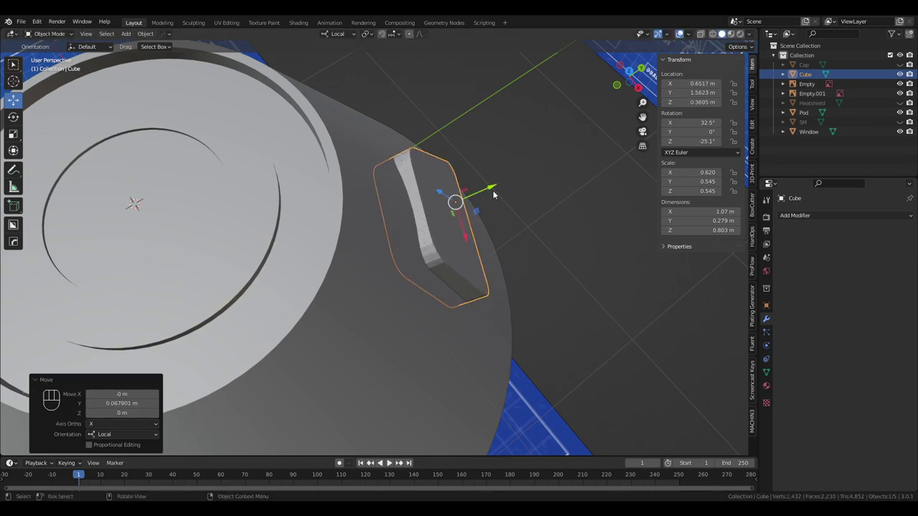
drag(497, 190, 458, 132)
key(z)
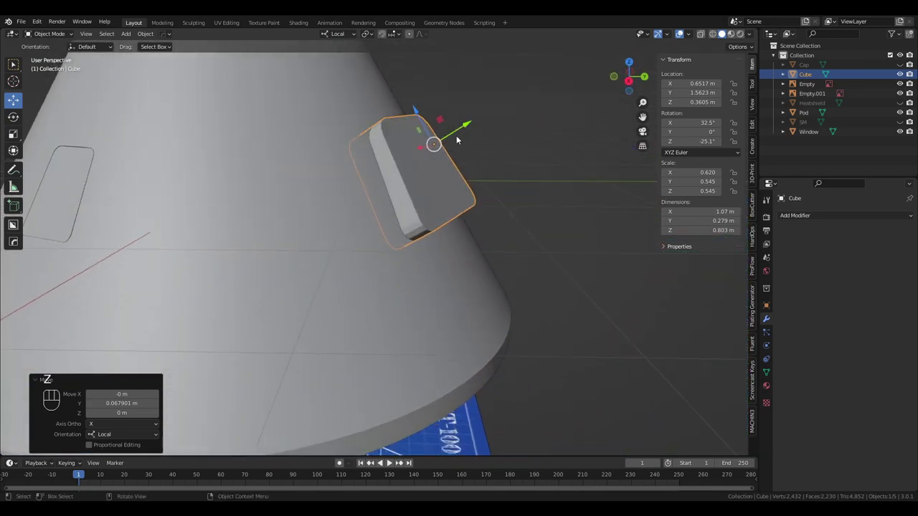
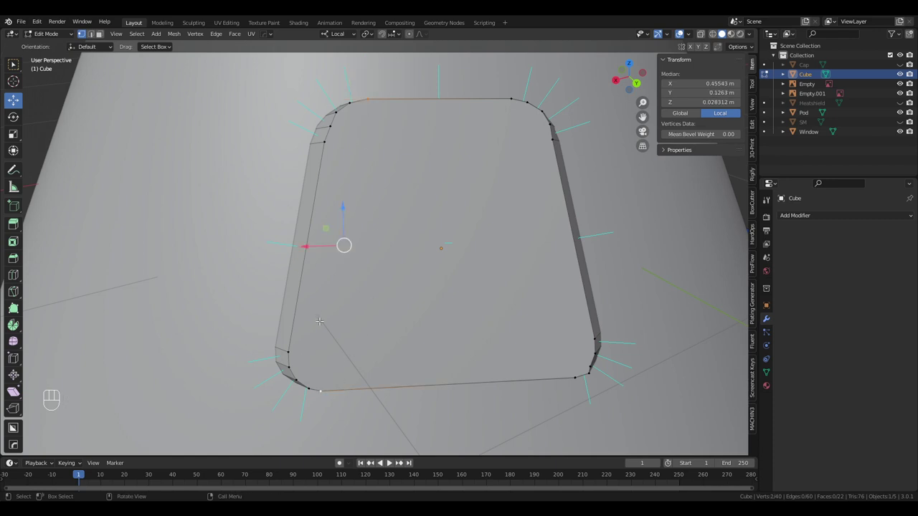
Join two pairs of opposite corner vertices with new edges across the cutter's flat face.
key(j)
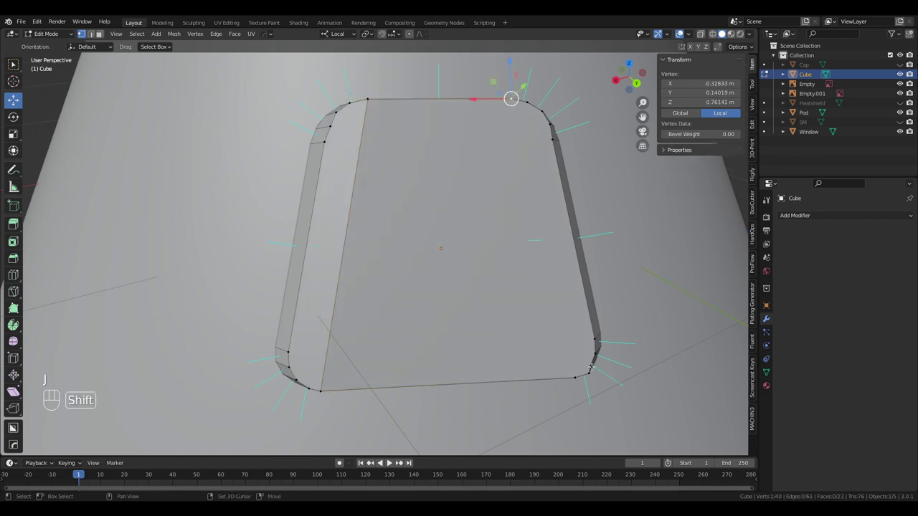
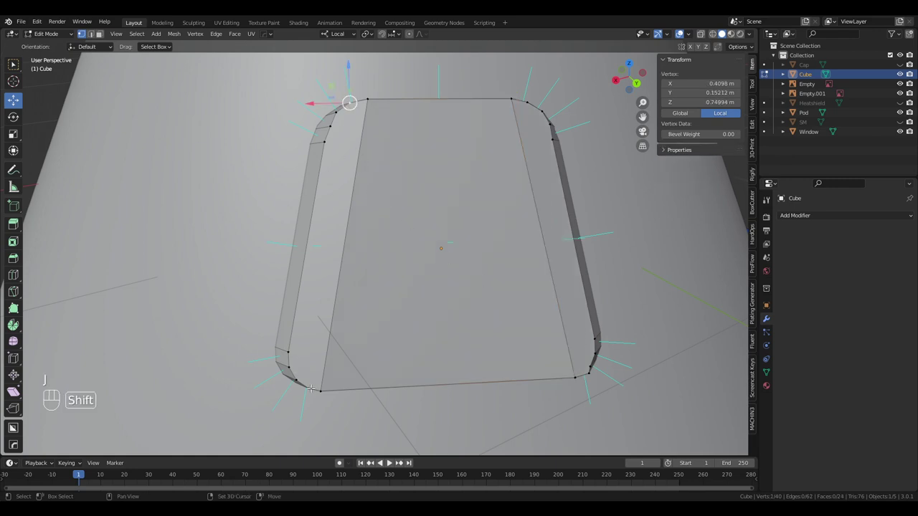
key(j)
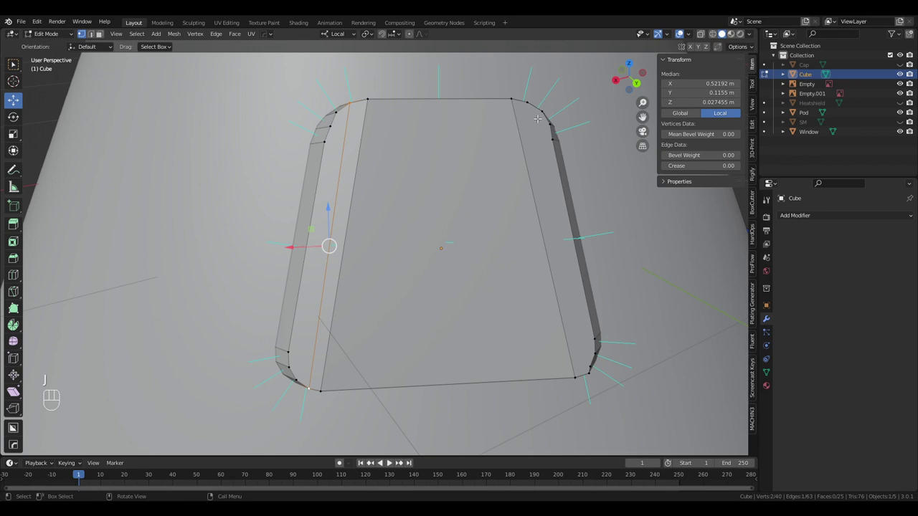
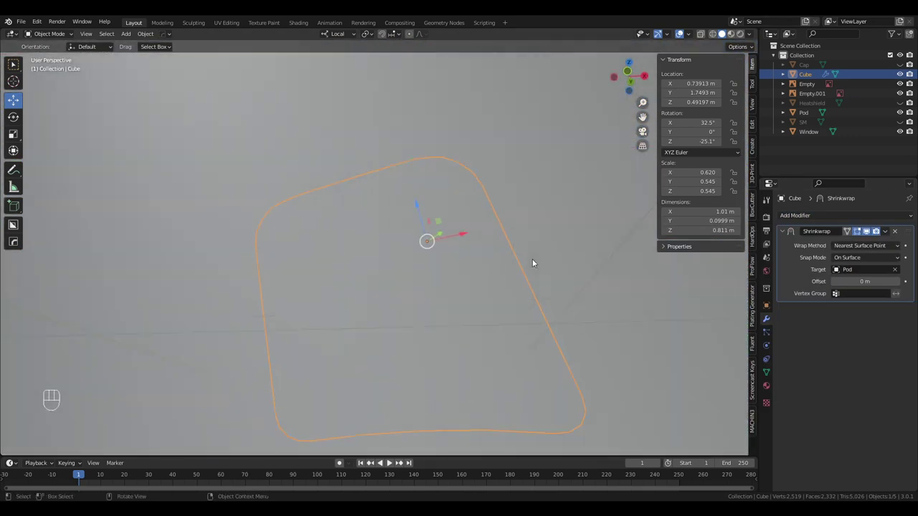
Orbit around the pod to inspect the Shrinkwrapped cutter lying on the sloped wall.
drag(534, 268, 589, 305)
drag(570, 300, 435, 325)
drag(494, 294, 482, 322)
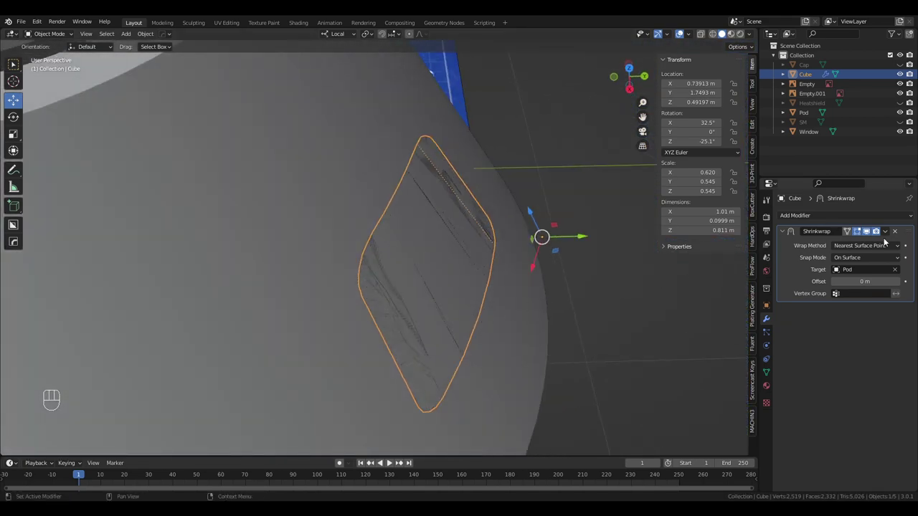
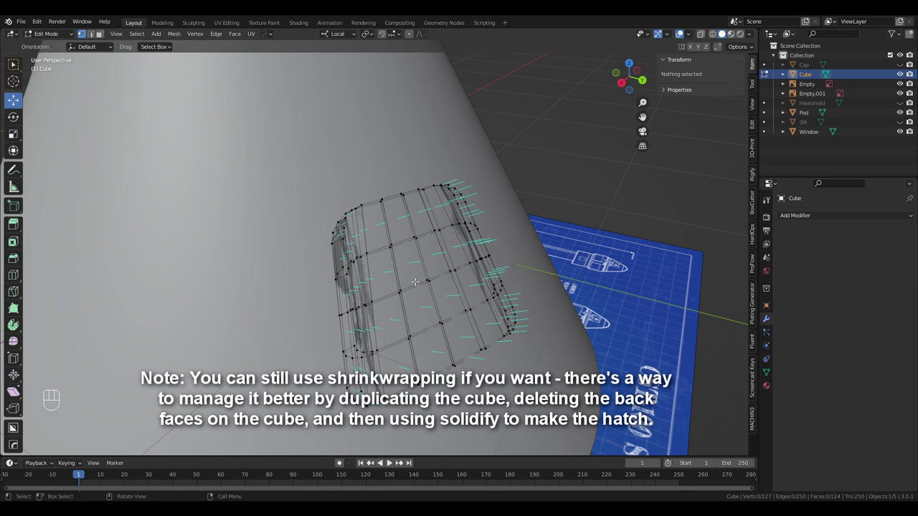
Undo the last several edits to tidy the cutter mesh in its isolated local view.
key(ctrl+z)
key(ctrl+z)
key(ctrl+z)
key(ctrl+z)
key(ctrl+z)
key(ctrl+z)
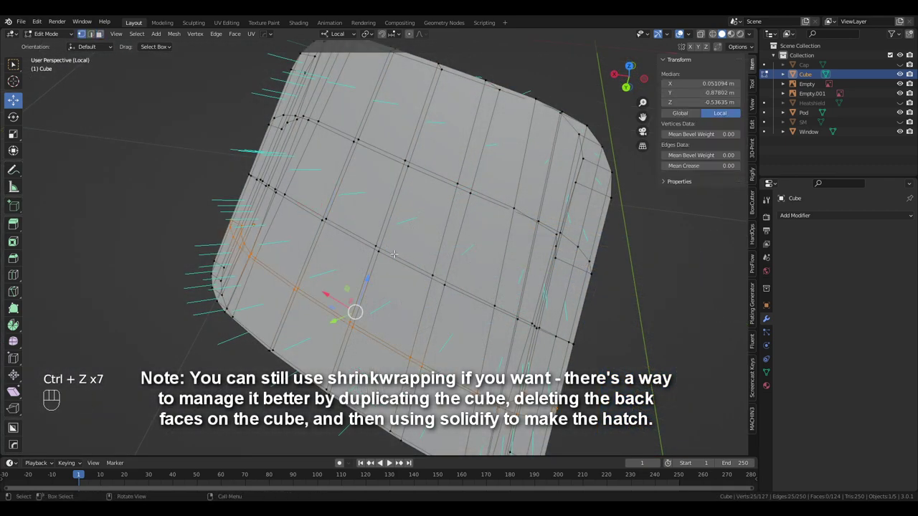
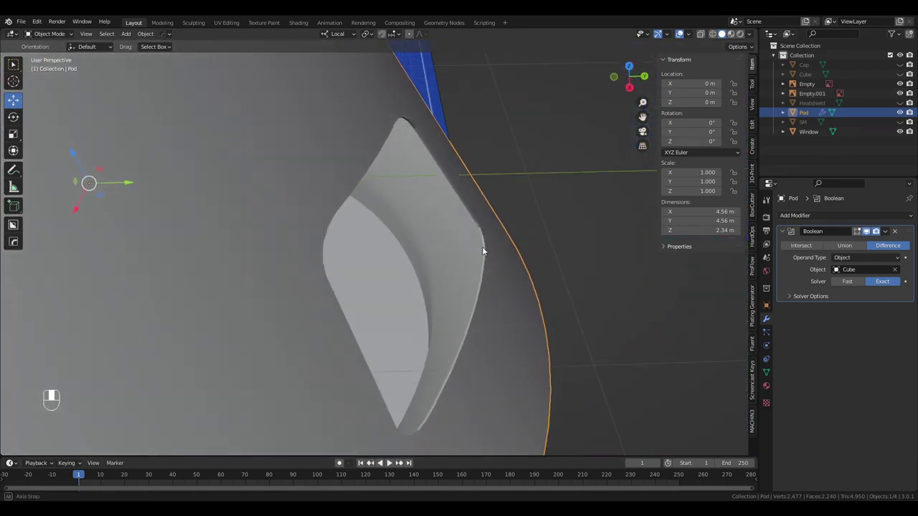
Orbit around the pod to inspect the hatch recess edges, wall thickness and the cut from inside.
drag(270, 296, 419, 233)
drag(402, 231, 459, 204)
drag(455, 205, 366, 202)
drag(345, 202, 468, 223)
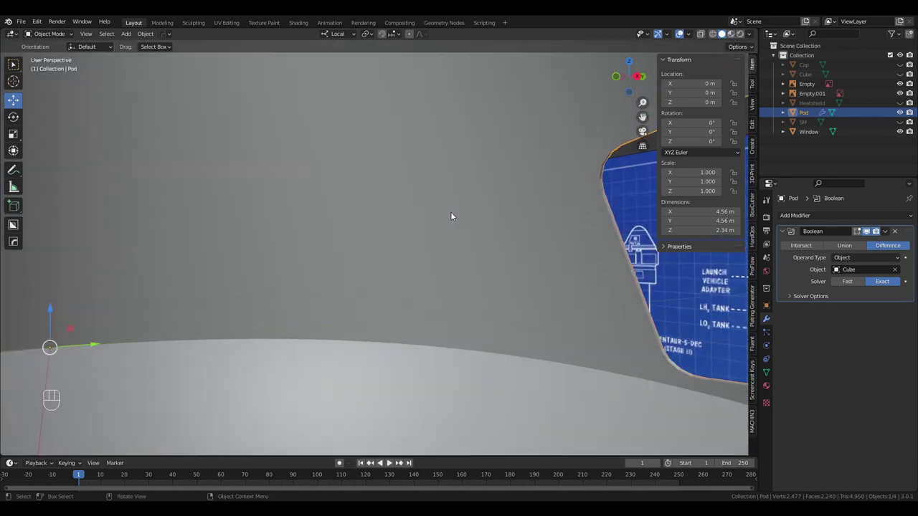
drag(456, 217, 469, 210)
drag(467, 213, 313, 214)
drag(349, 215, 335, 221)
drag(348, 221, 235, 238)
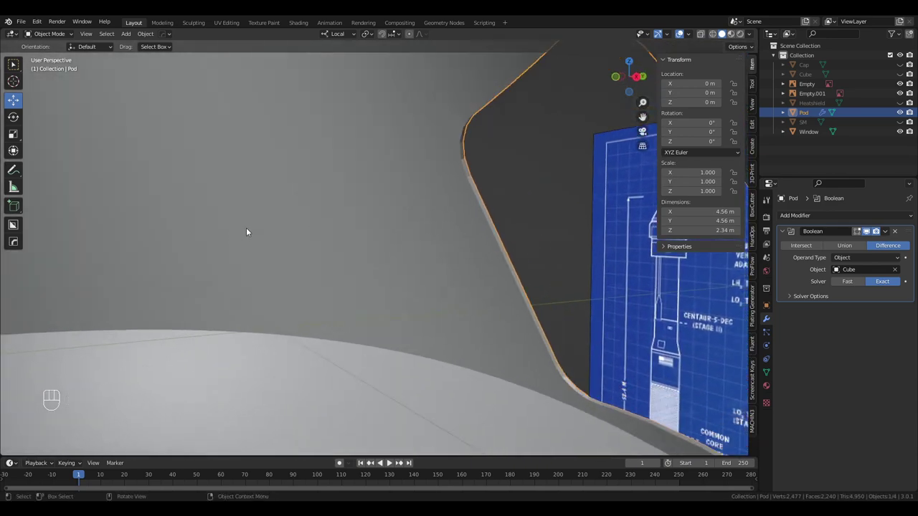
drag(470, 222, 435, 290)
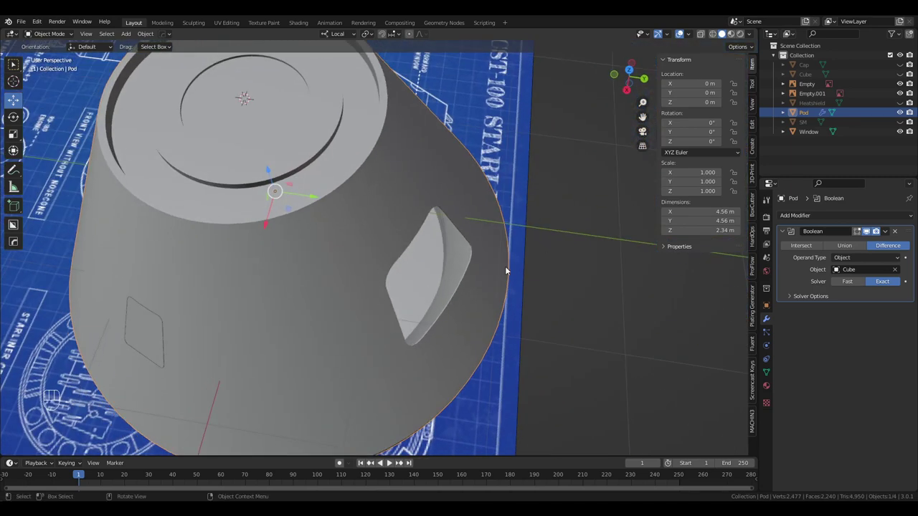
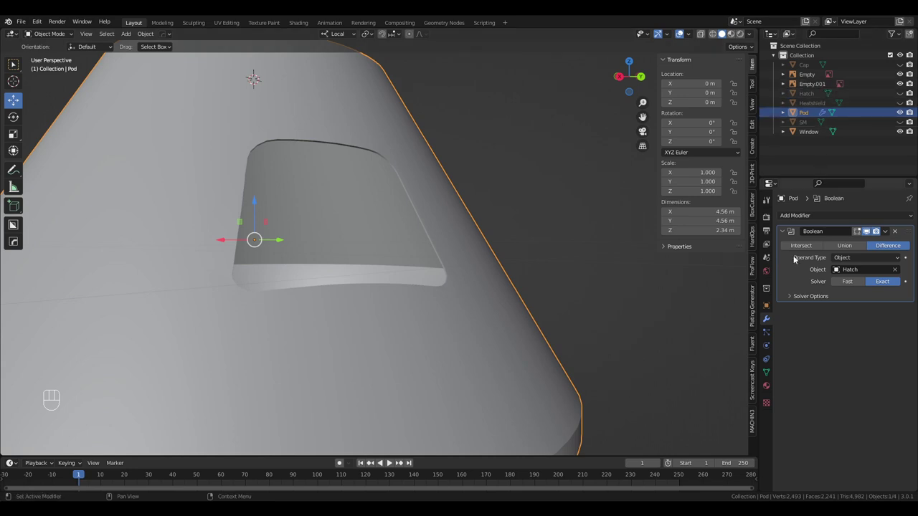
Apply the pod's Boolean modifier, hide the Hatch cutter and enter Edit Mode on the pod.
drag(892, 232, 865, 246)
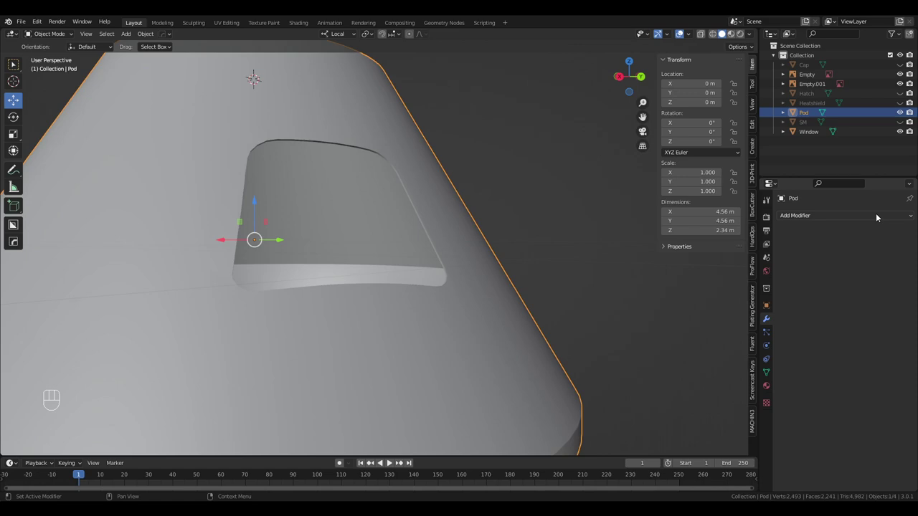
double_click(804, 95)
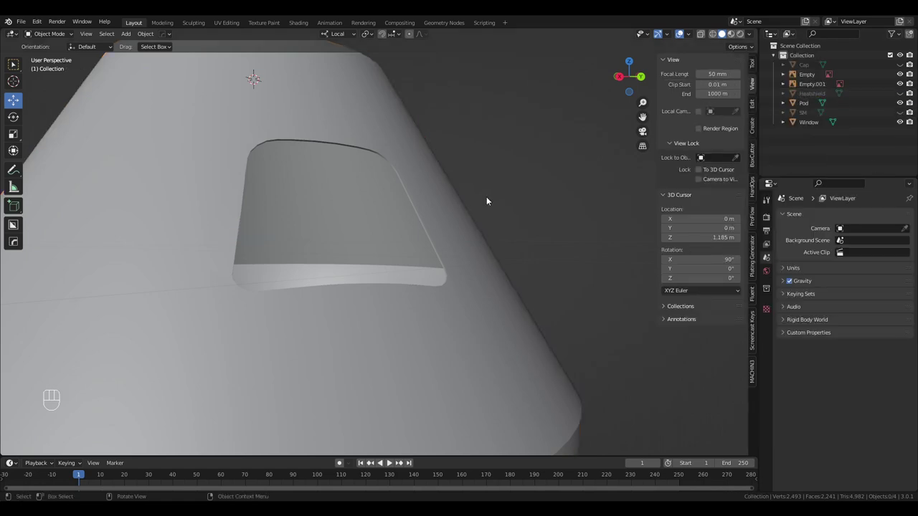
drag(479, 207, 458, 262)
drag(379, 285, 462, 299)
key(Tab)
drag(443, 297, 394, 278)
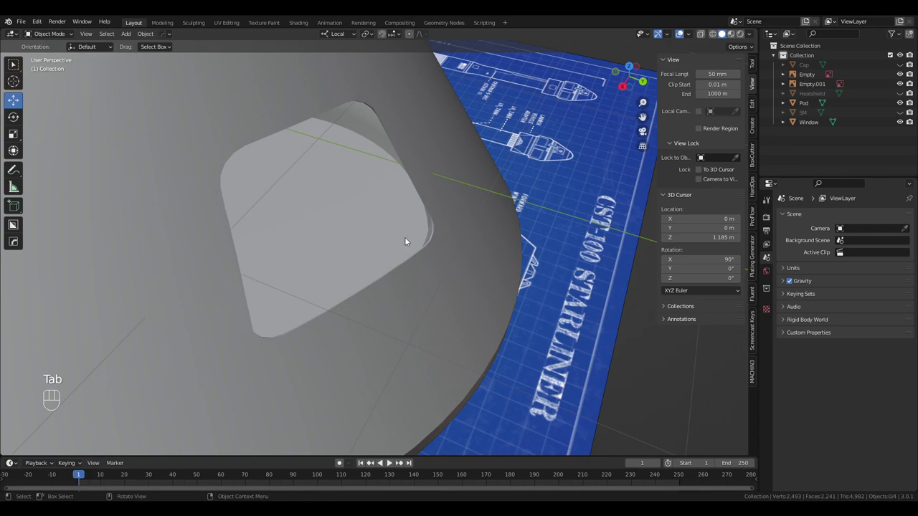
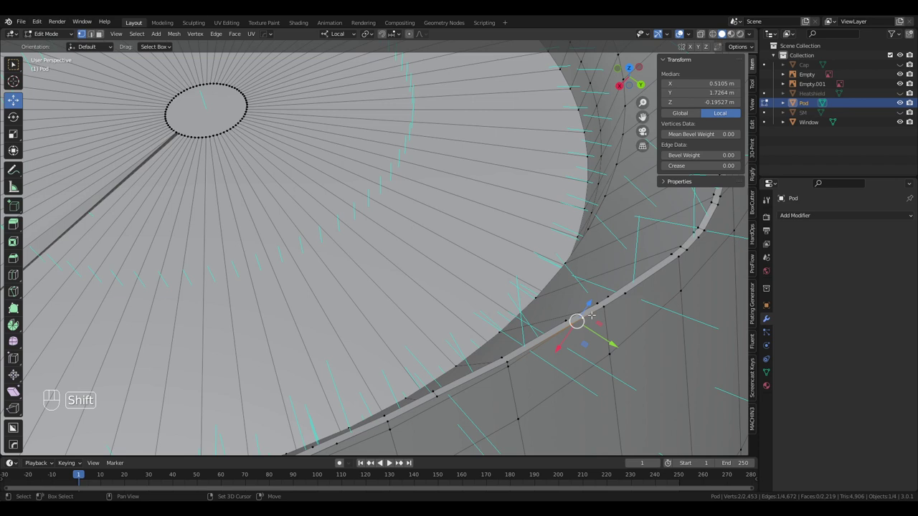
Merge the stray rim vertex pairs around the hatch opening and slide one vertex along its edge.
key(m)
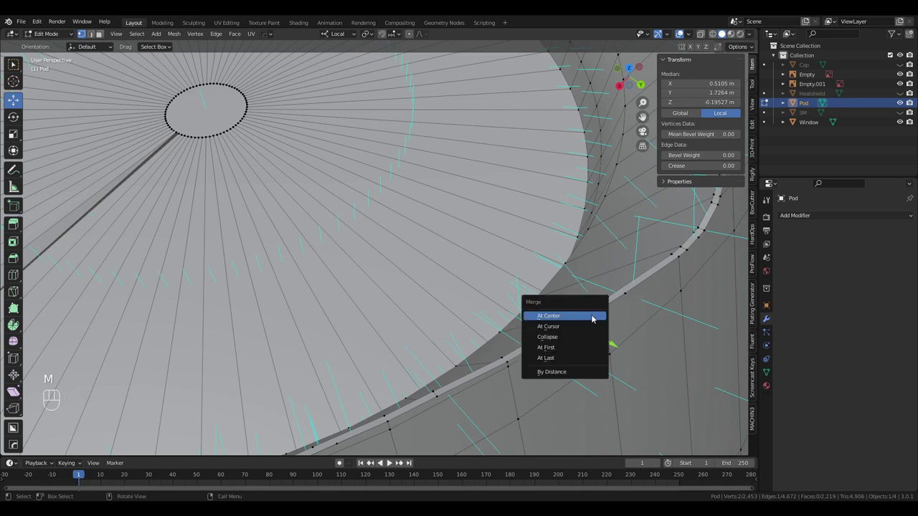
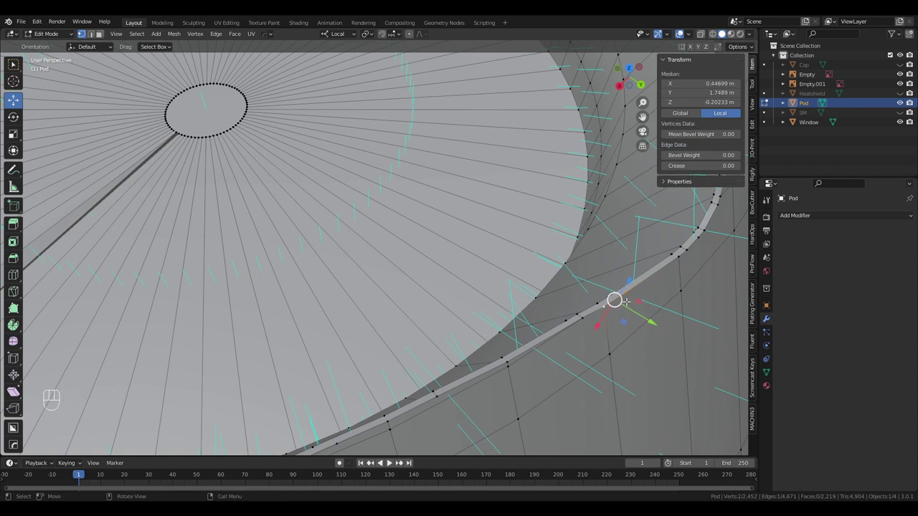
key(m)
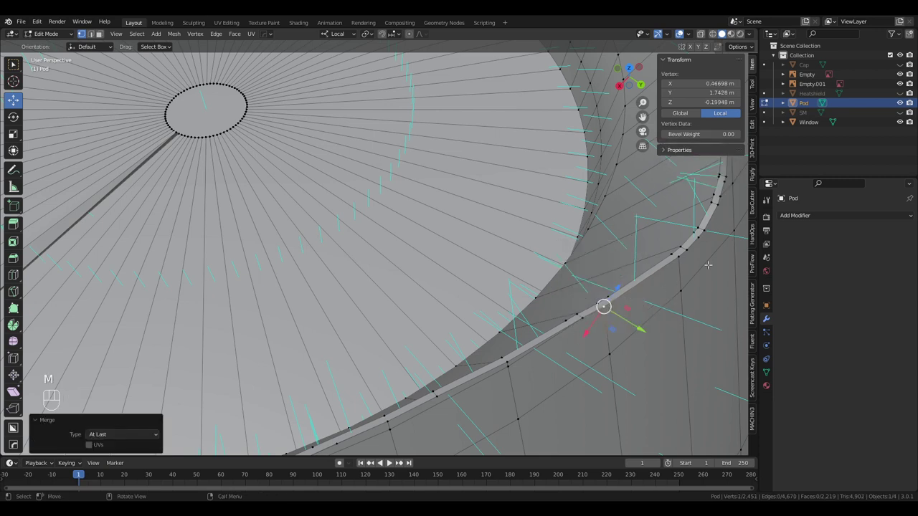
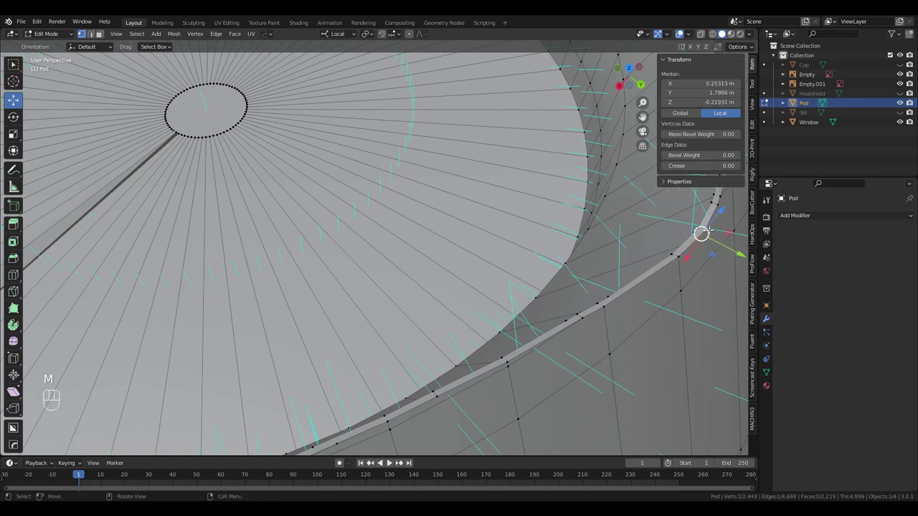
key(m)
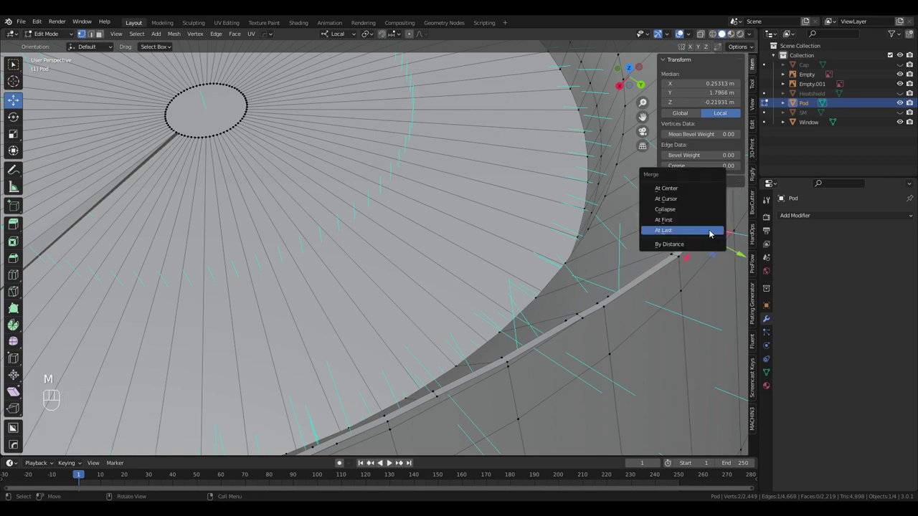
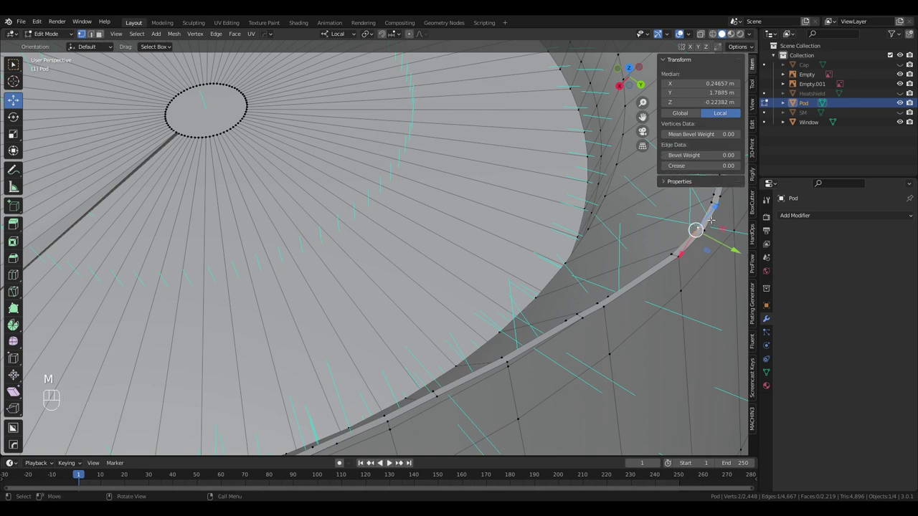
key(m)
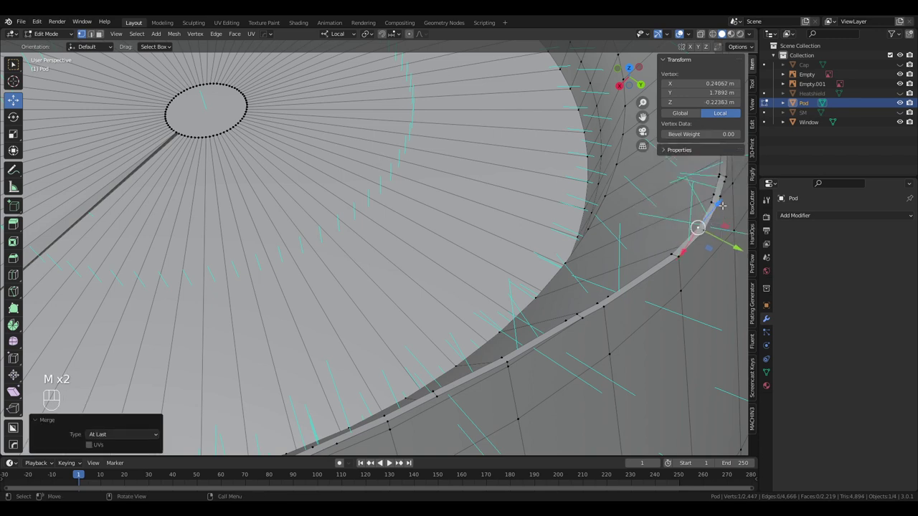
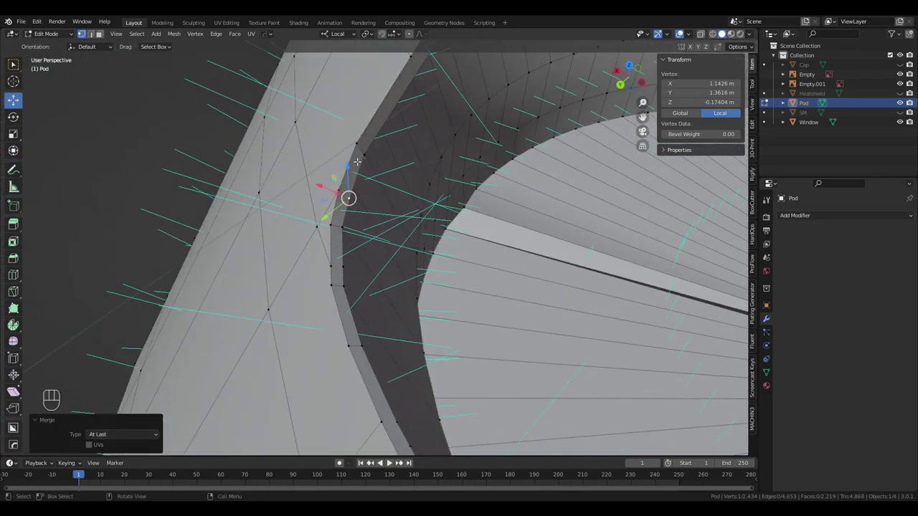
key(g)
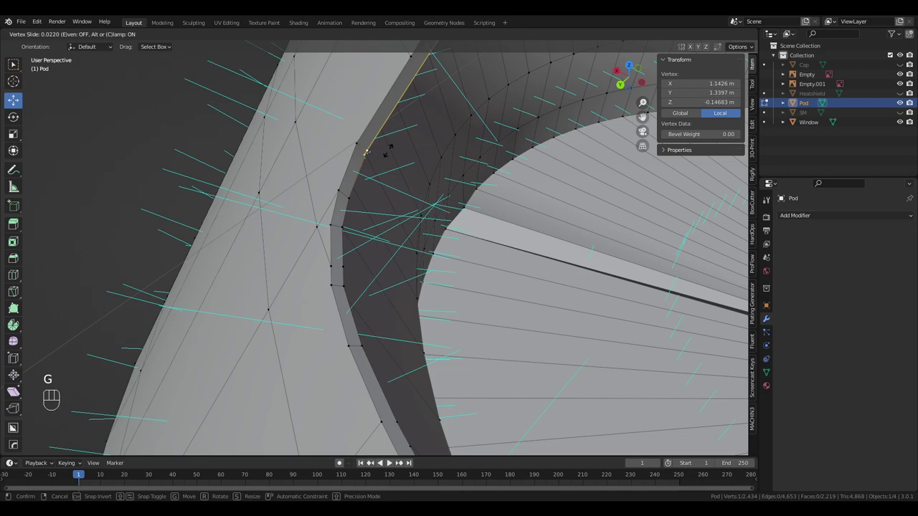
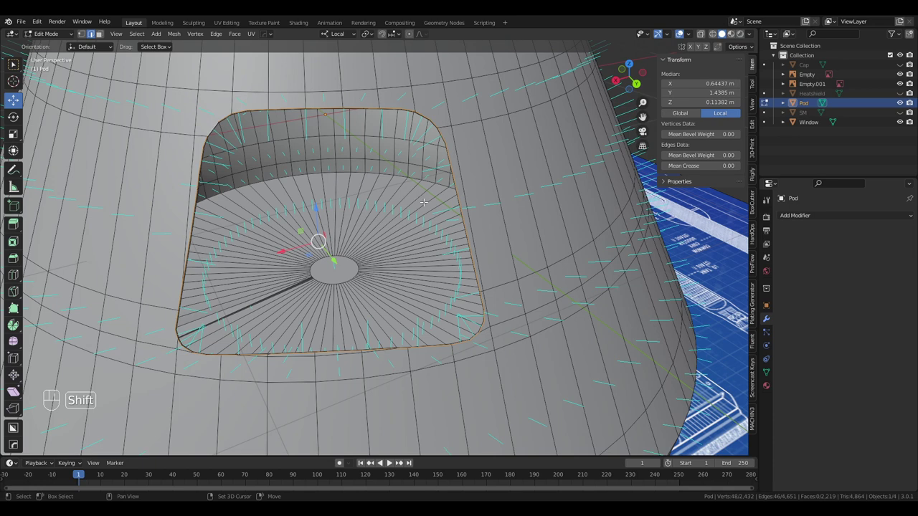
Duplicate the opening's rim loop, separate it as Pod.001 and enter Edit Mode on it.
key(shift+d)
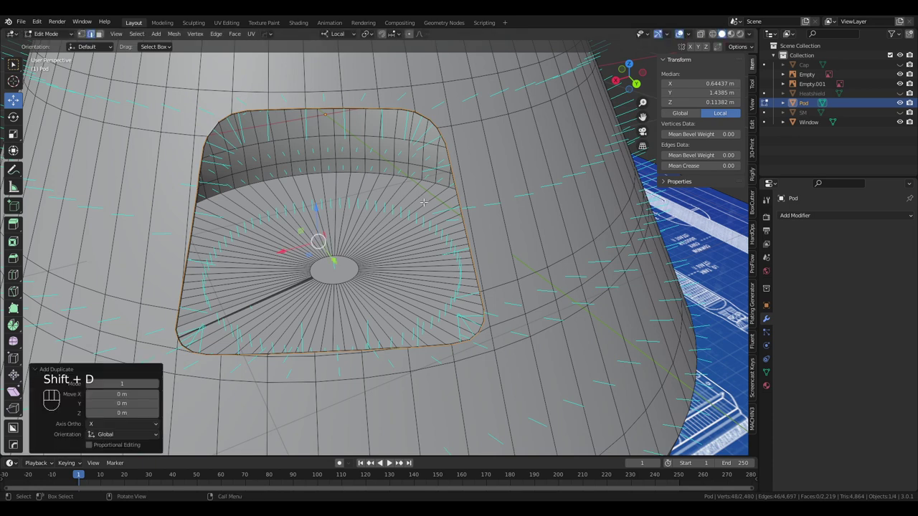
key(p)
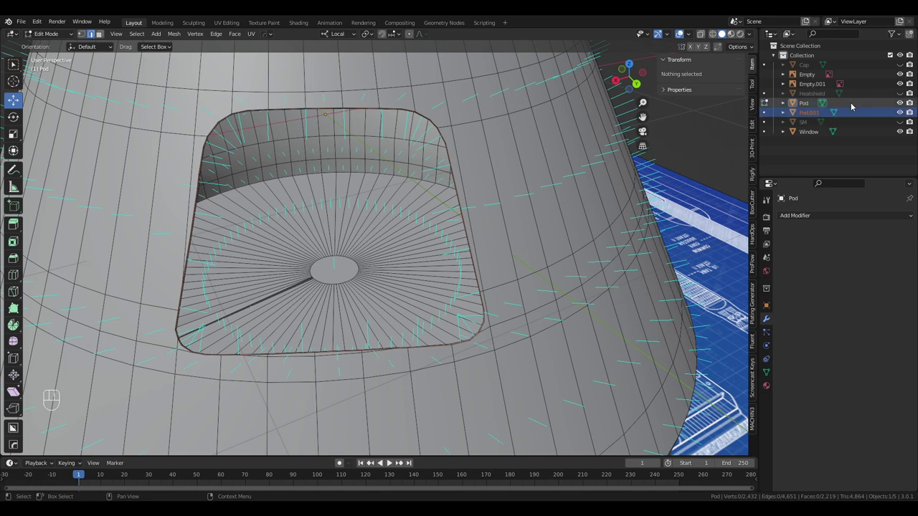
key(Tab)
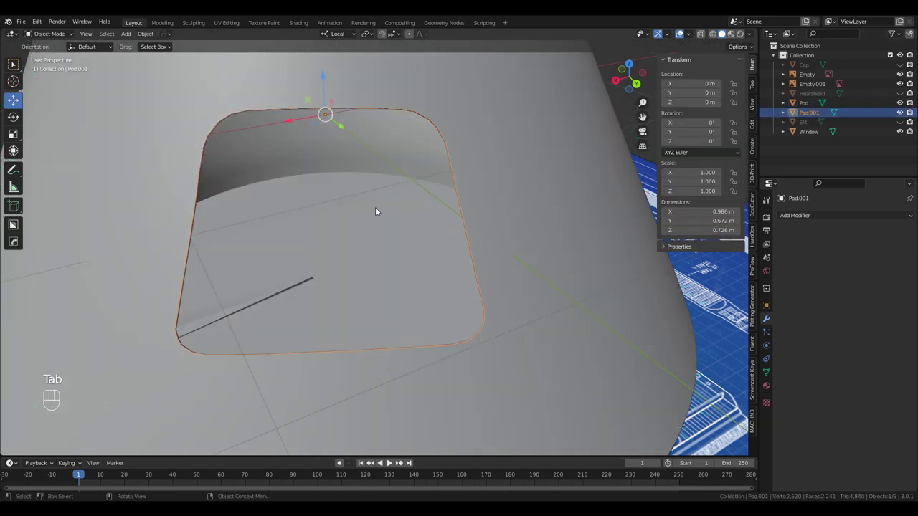
key(Tab)
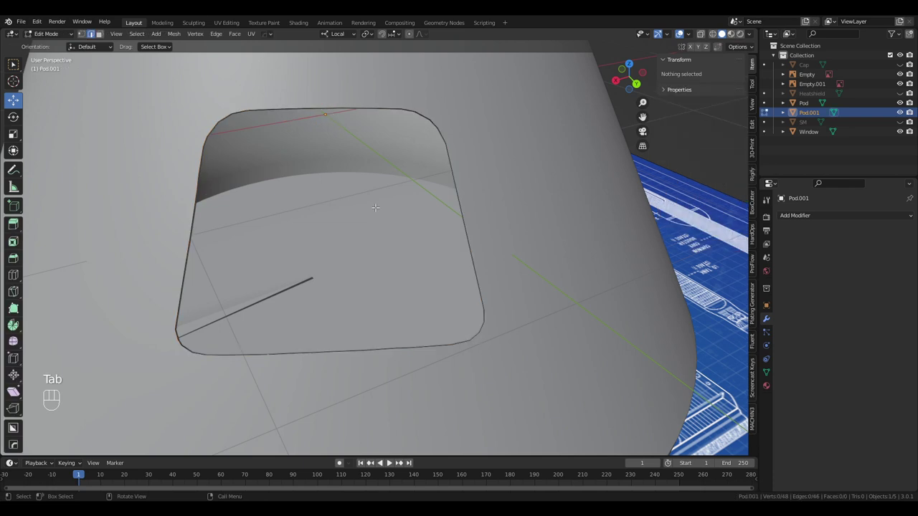
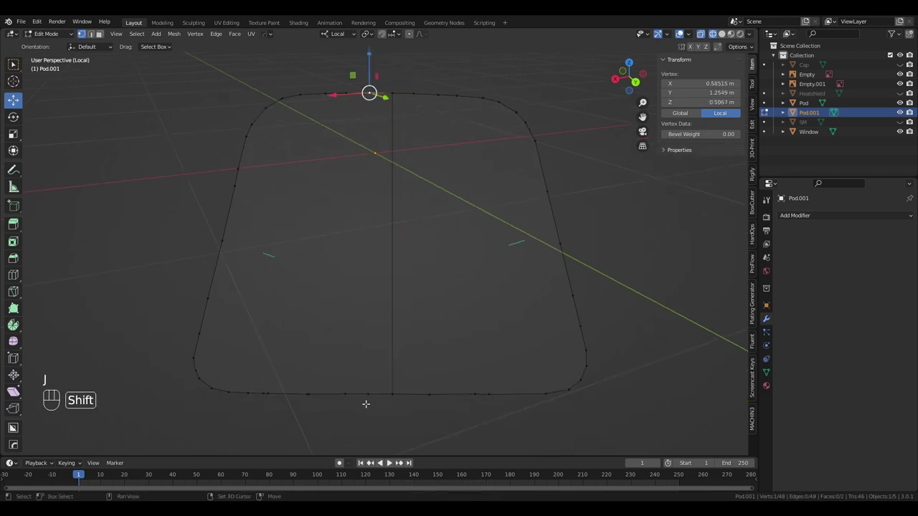
Join opposite top and bottom outline vertices with straight edges across the opening.
key(j)
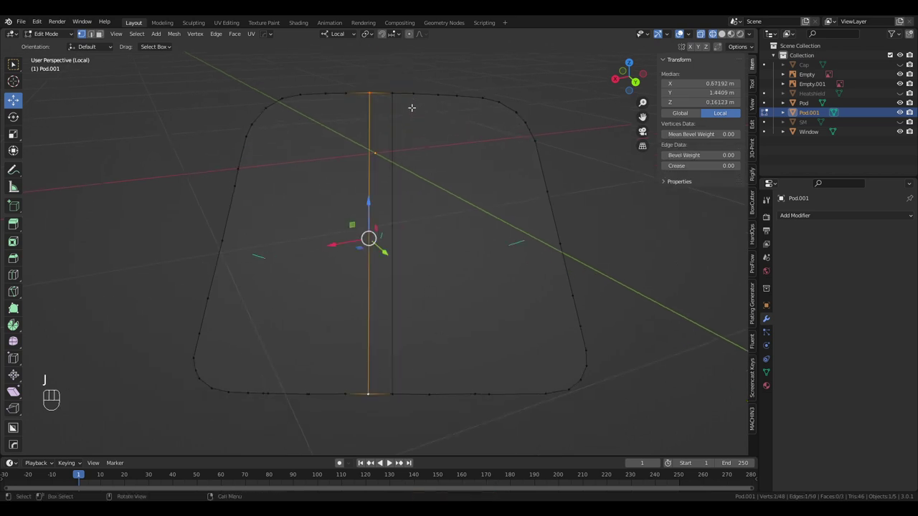
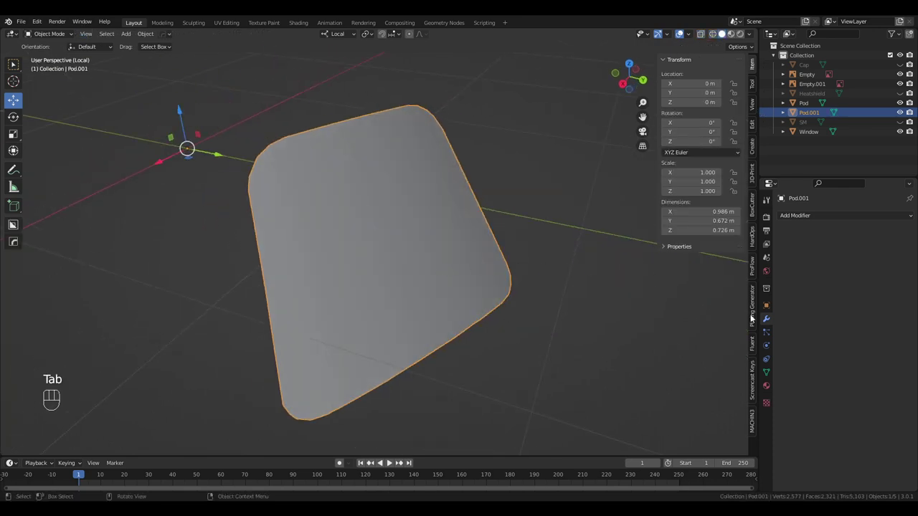
Adjust the panel's mesh data settings and return to editing its mesh.
click(768, 374)
drag(395, 313, 347, 320)
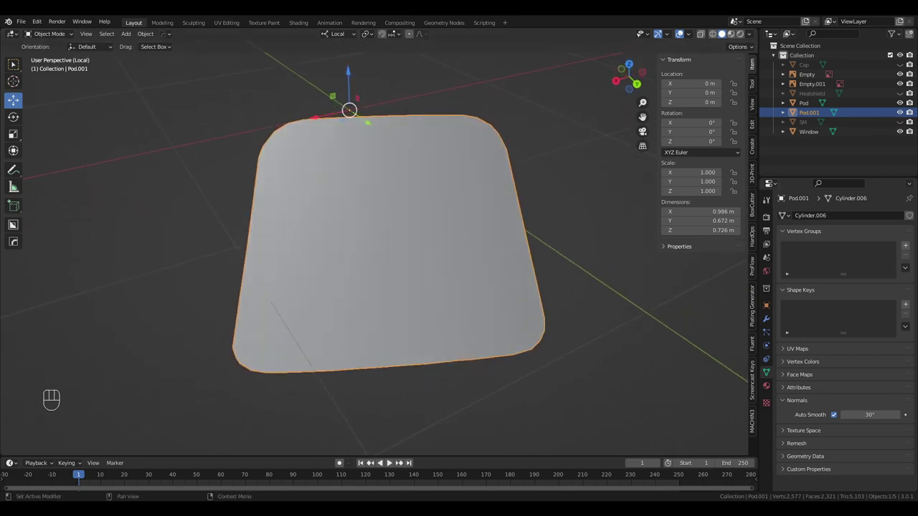
middle_click(522, 327)
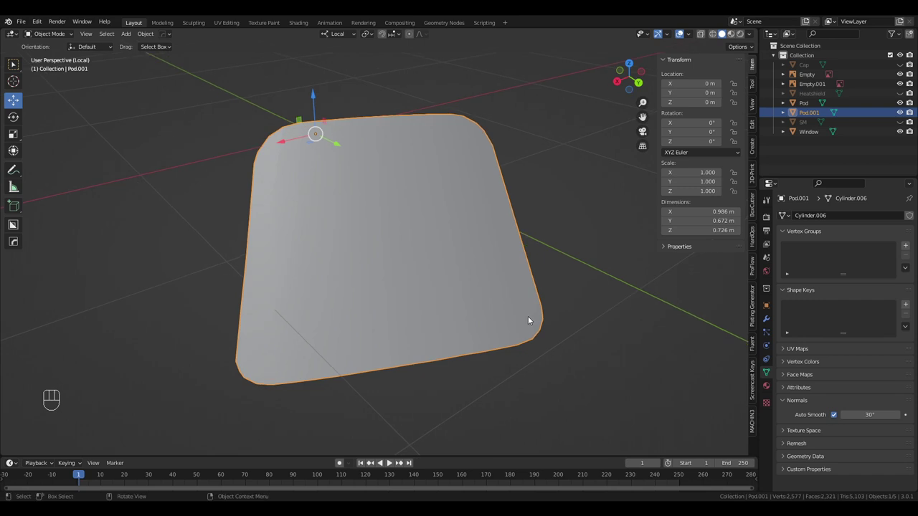
key(Tab)
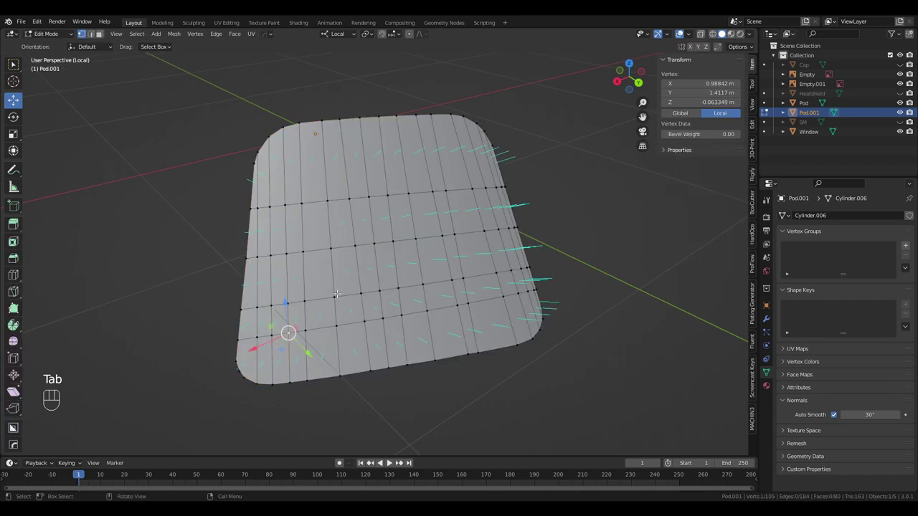
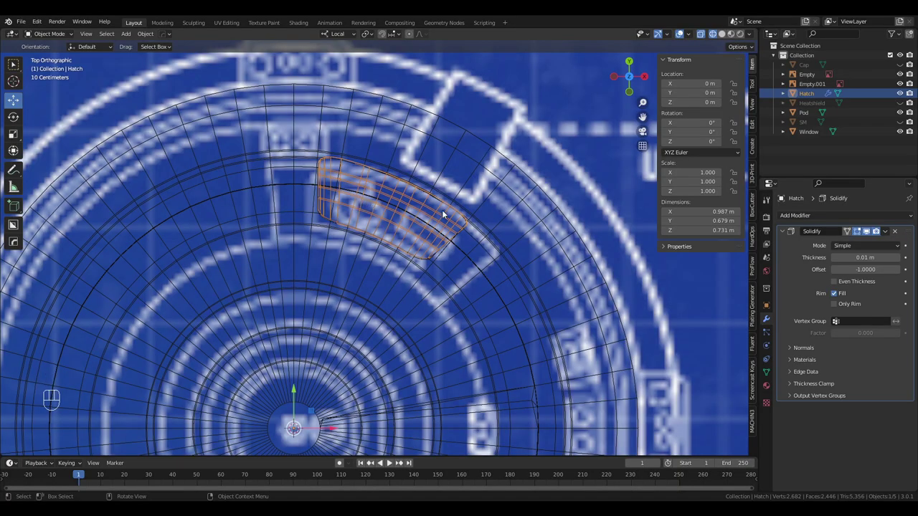
Orbit from top view into perspective and return to solid shaded display.
drag(435, 211, 281, 164)
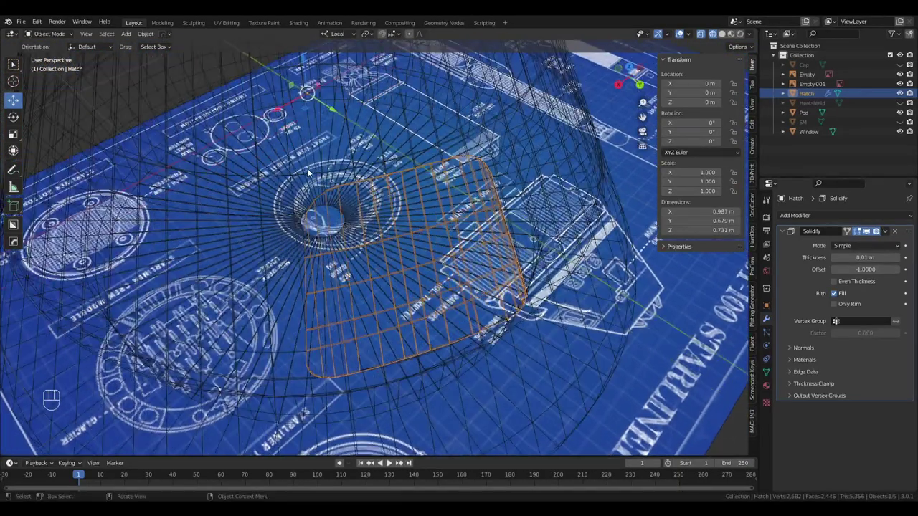
key(z)
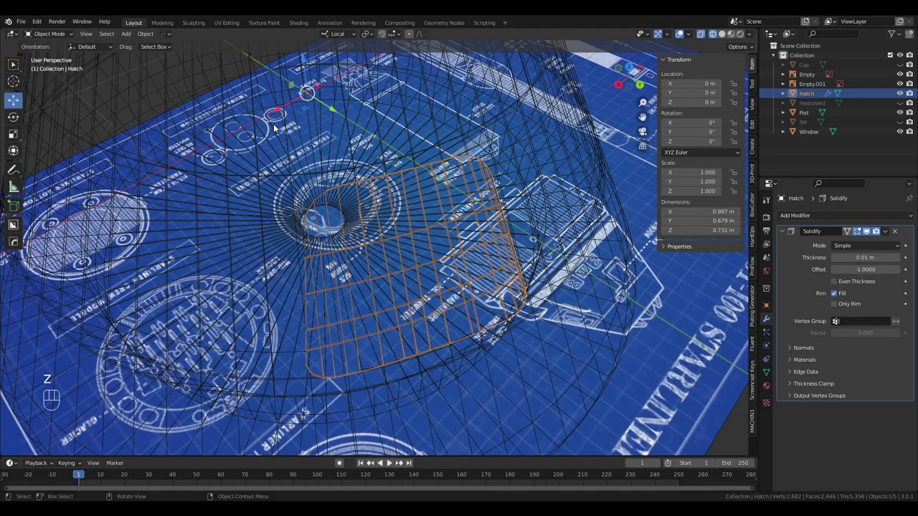
key(z)
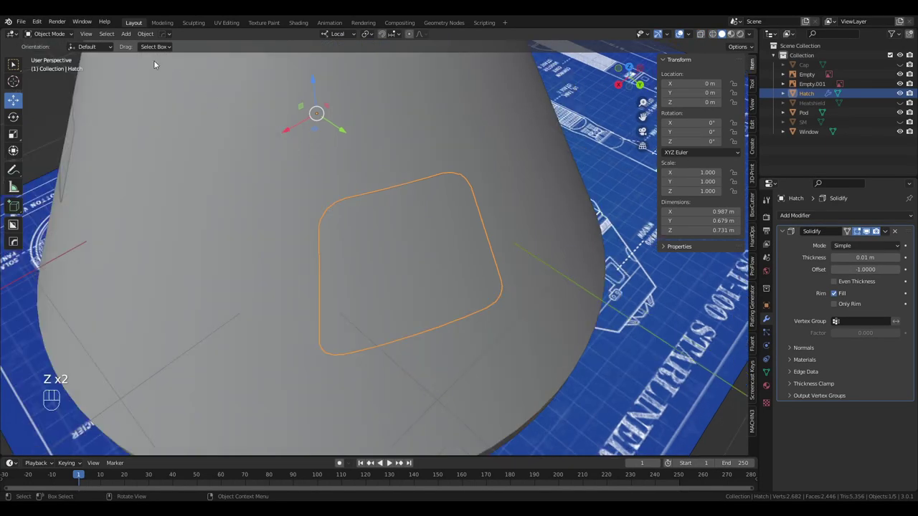
Add a cylinder mesh and scale it down to about 0.145.
drag(125, 35, 284, 158)
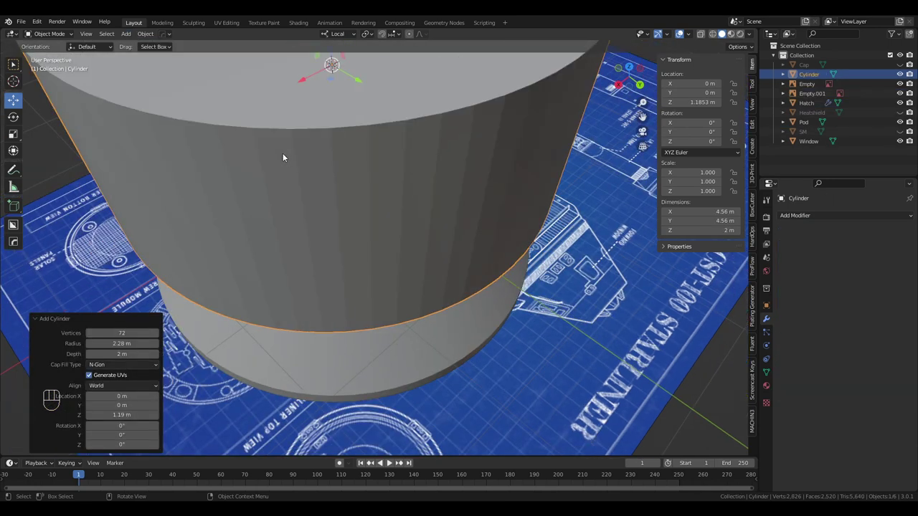
key(s)
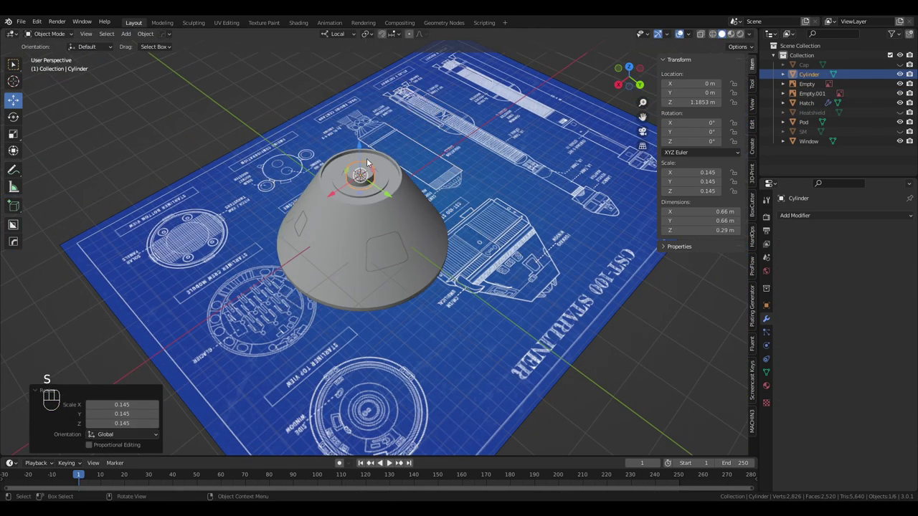
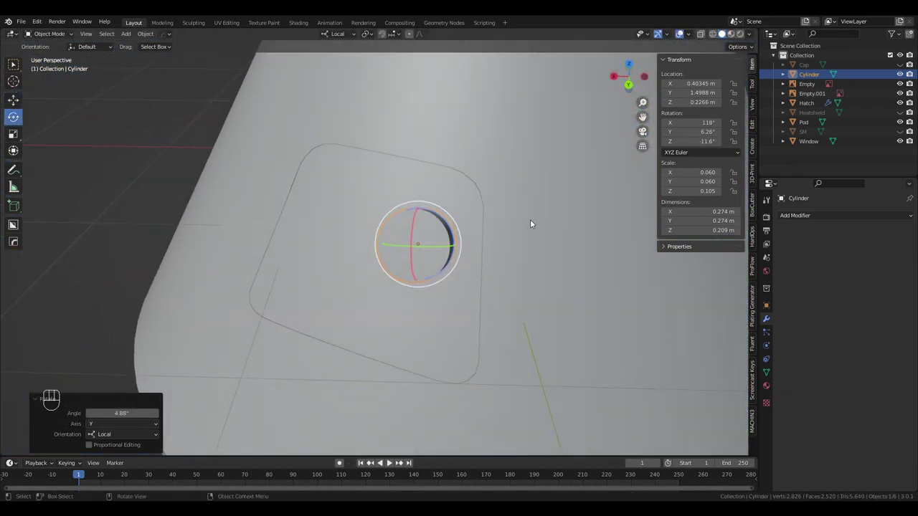
Switch to top orthographic view and move the cylinder over the hatch panel's corner.
key(z)
key(KP_5)
key(KP_7)
key(z)
drag(405, 211, 422, 265)
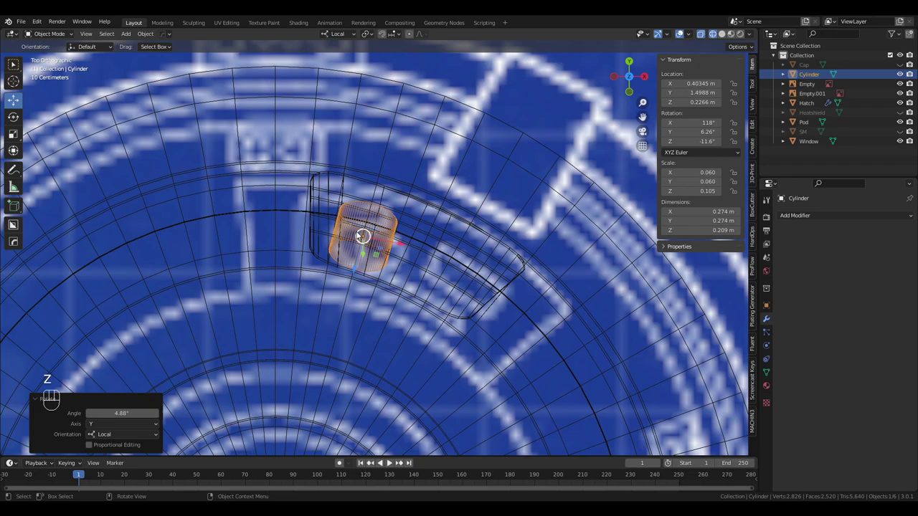
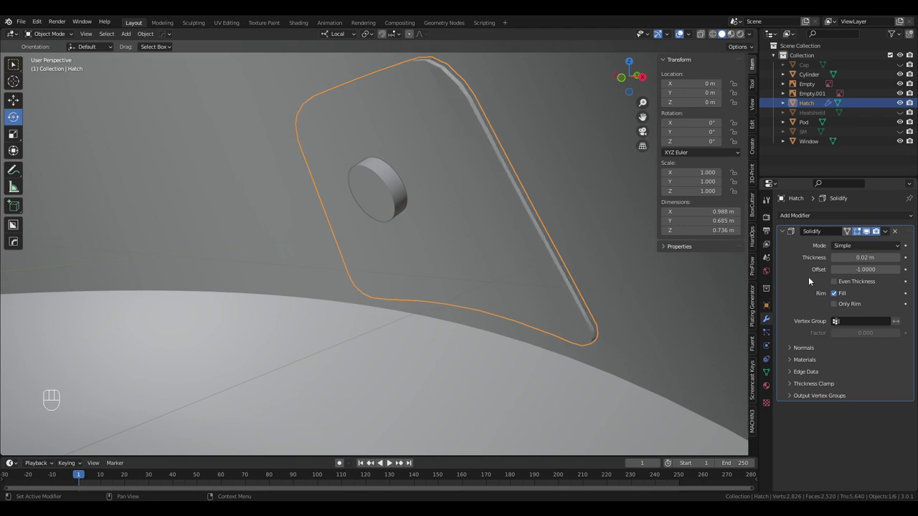
Add a Boolean modifier in Difference mode to the Hatch panel beneath its Solidify.
drag(554, 256, 481, 296)
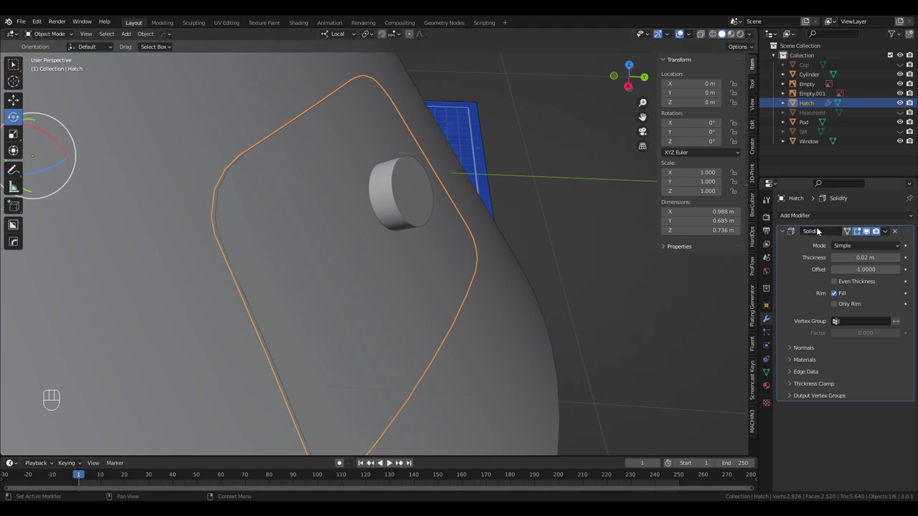
drag(815, 220, 746, 261)
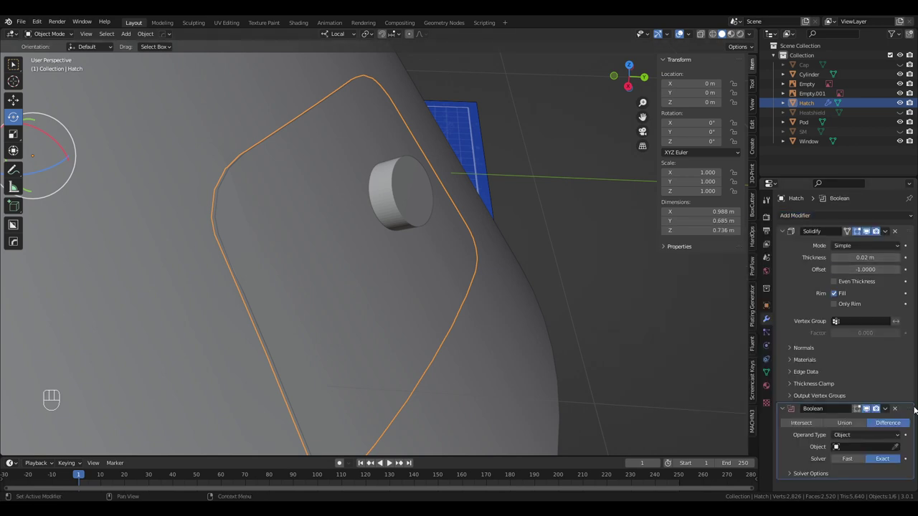
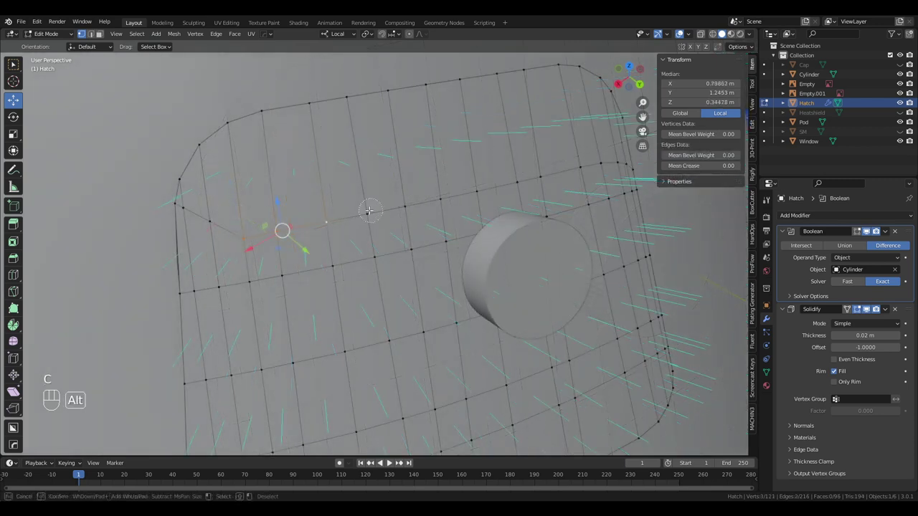
Circle-select the hatch edge loops near the cylinder and edge-slide them (G G) closer around it.
key(a)
key(alt+a)
key(c)
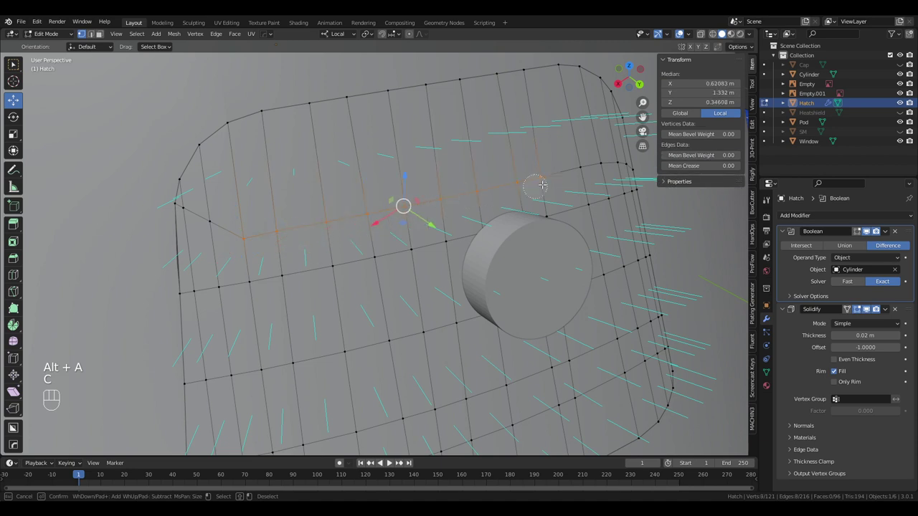
key(g)
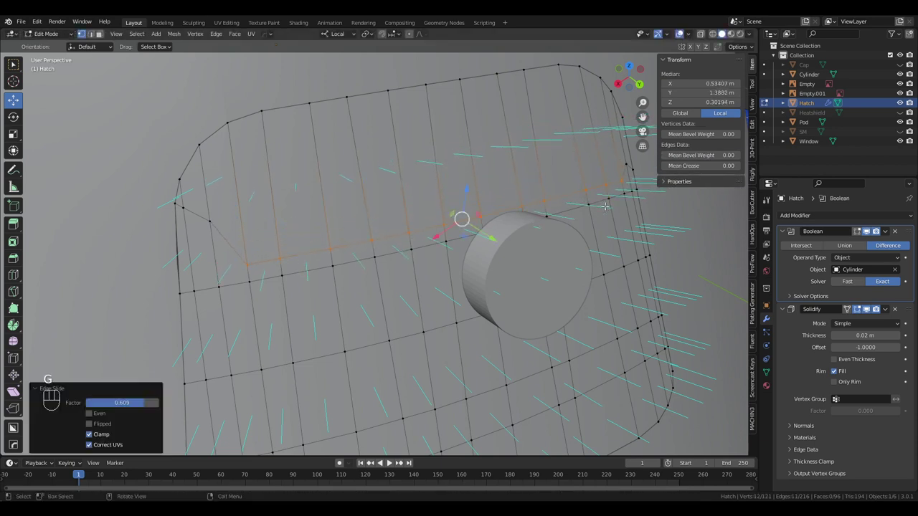
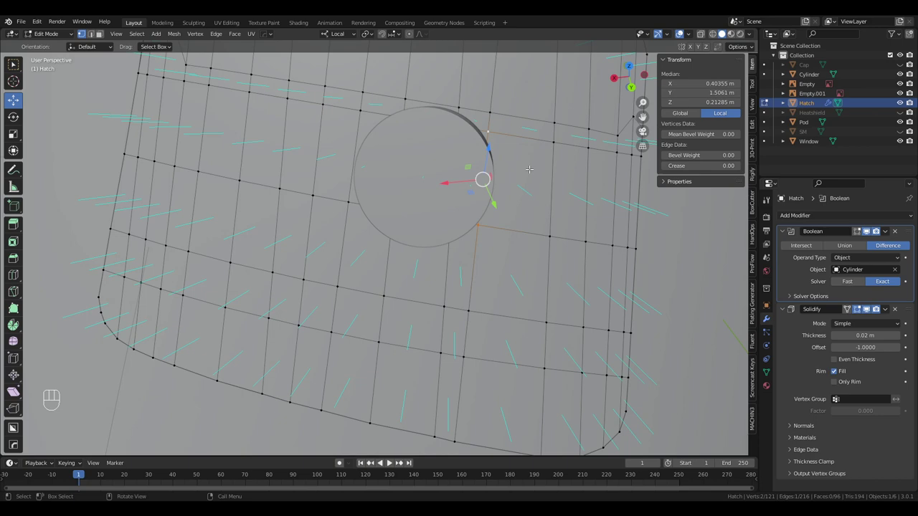
key(j)
key(j)
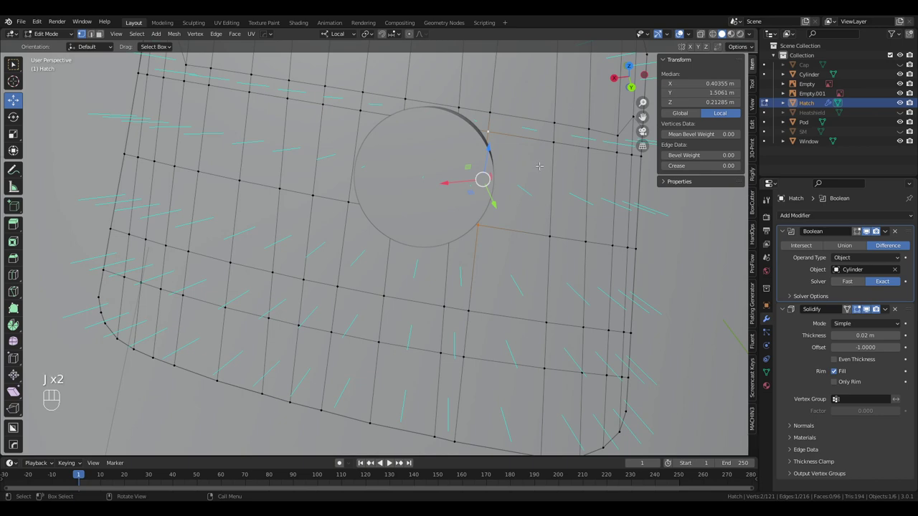
key(g)
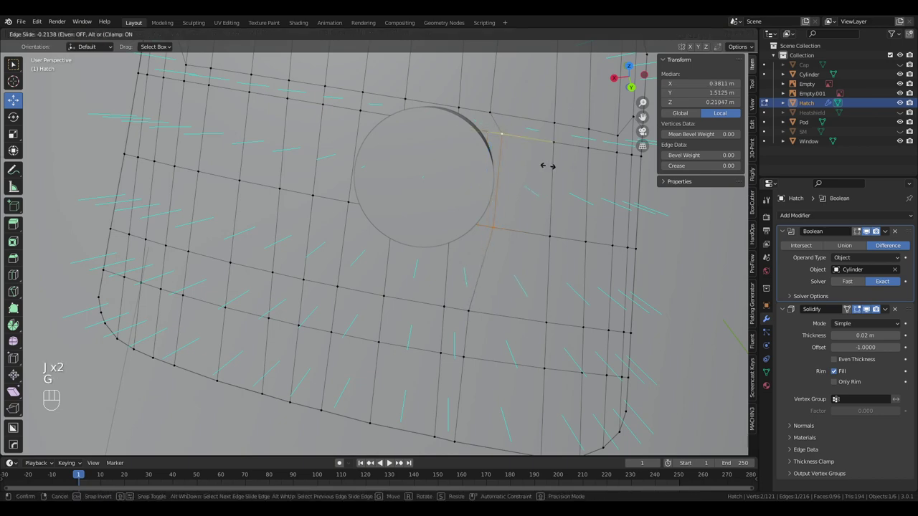
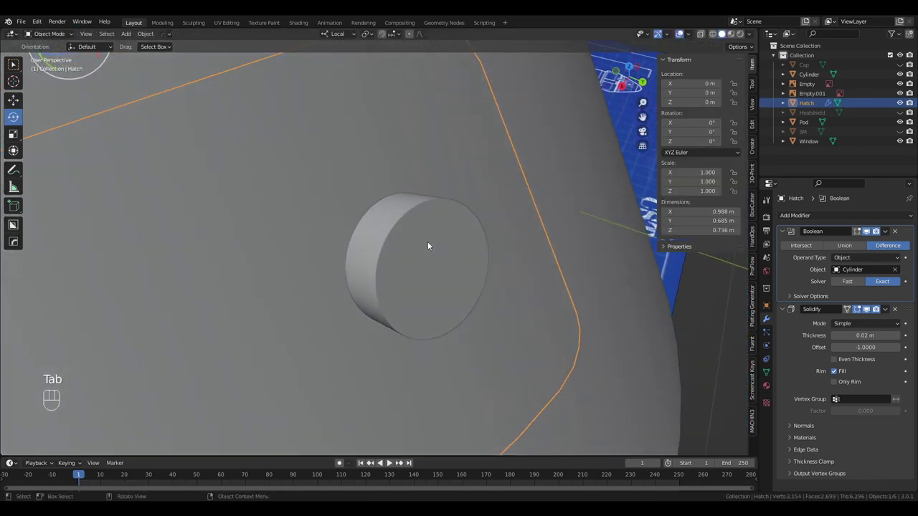
Move Solidify above the Boolean in the hatch's stack and slide a rim vertex along its edge.
drag(453, 239, 438, 242)
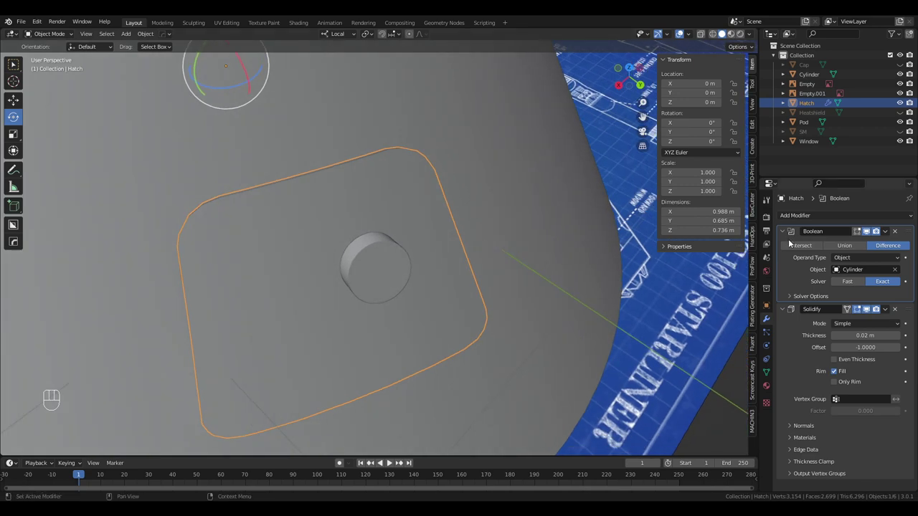
click(904, 78)
drag(455, 224, 445, 191)
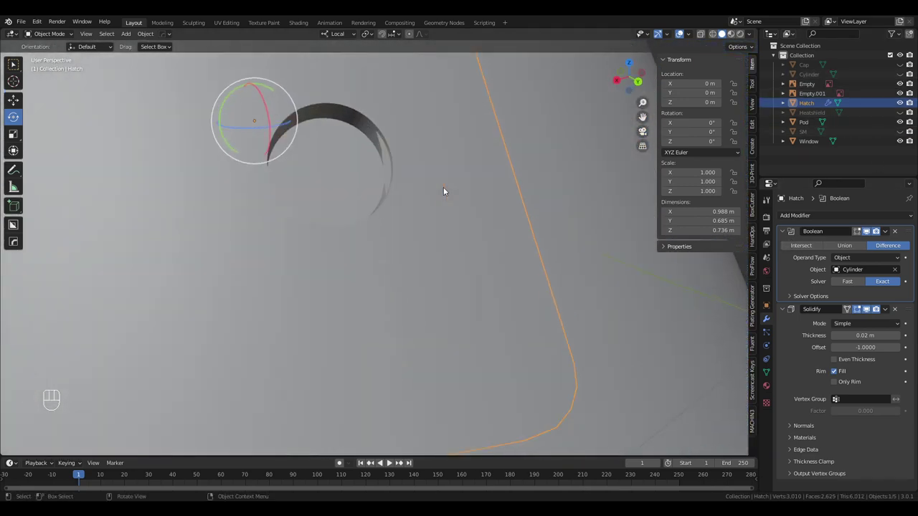
drag(438, 202, 467, 214)
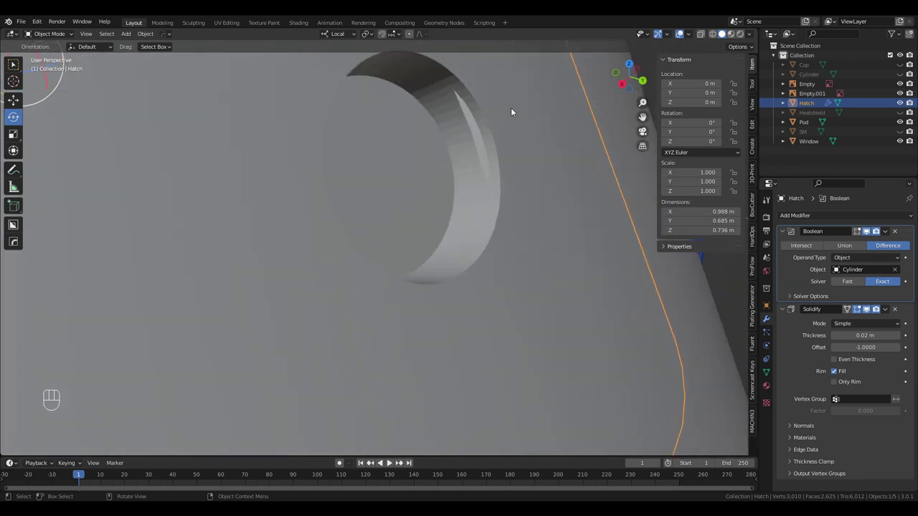
middle_click(466, 146)
middle_click(487, 164)
key(g)
click(479, 168)
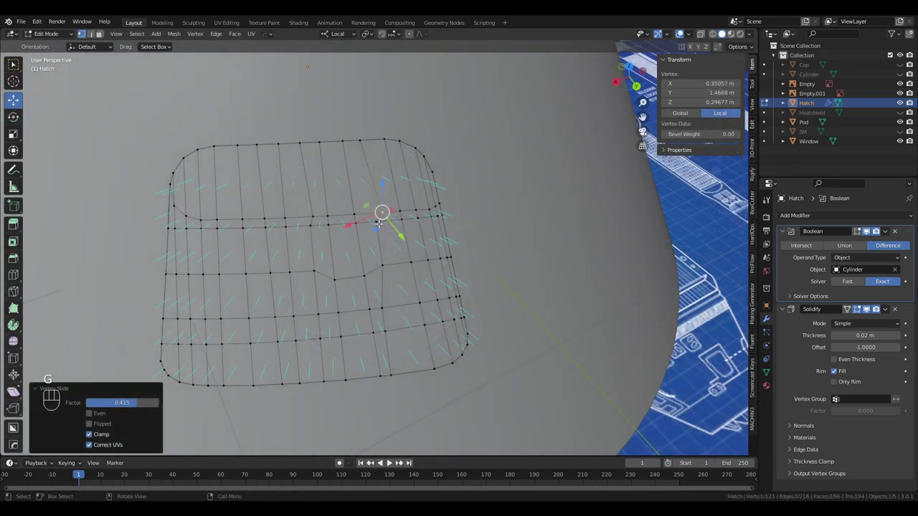
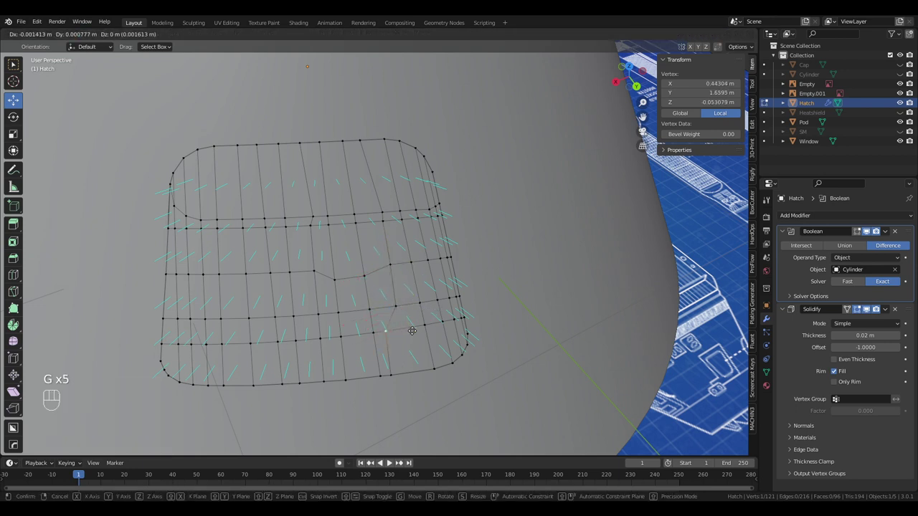
key(g)
key(Tab)
Orbit the hatch to check the clean round hole from several angles.
drag(437, 250, 406, 234)
drag(405, 234, 450, 243)
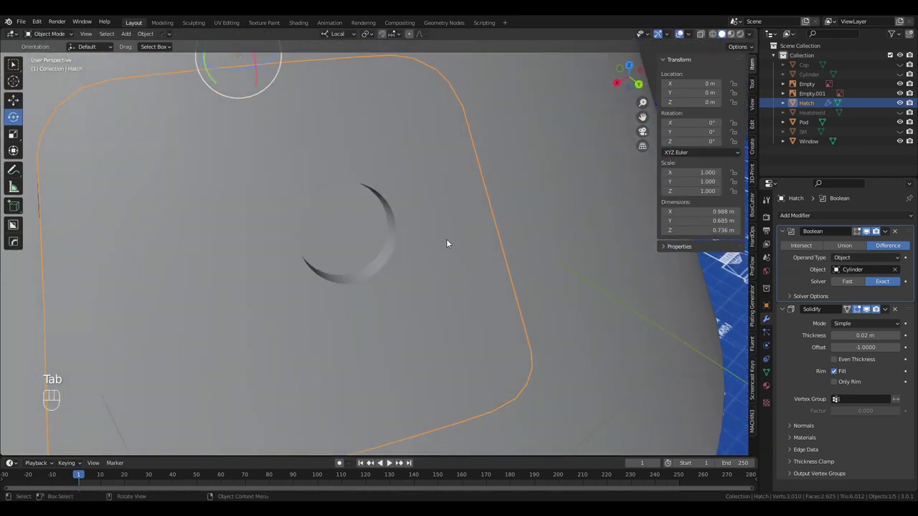
drag(435, 224, 607, 182)
drag(484, 170, 448, 249)
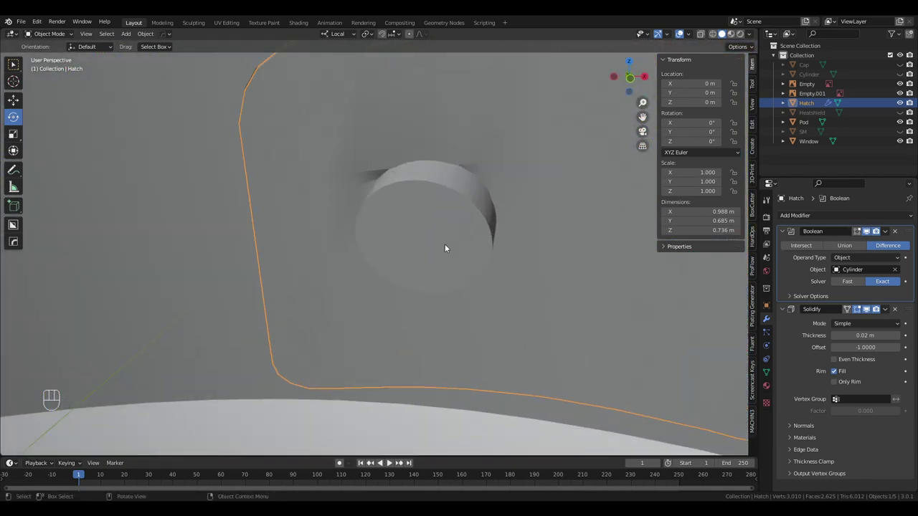
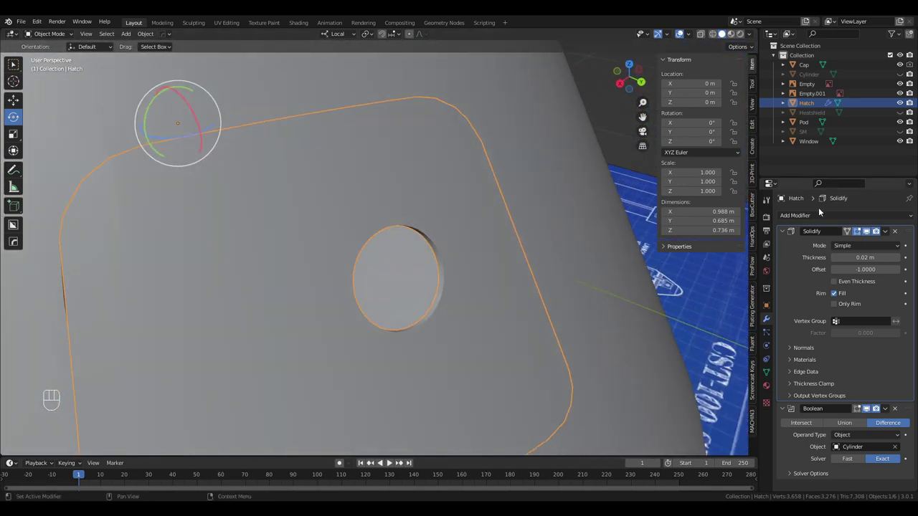
Apply the hatch's Solidify modifier, unhide the cutter Cylinder and select it.
drag(889, 235, 872, 243)
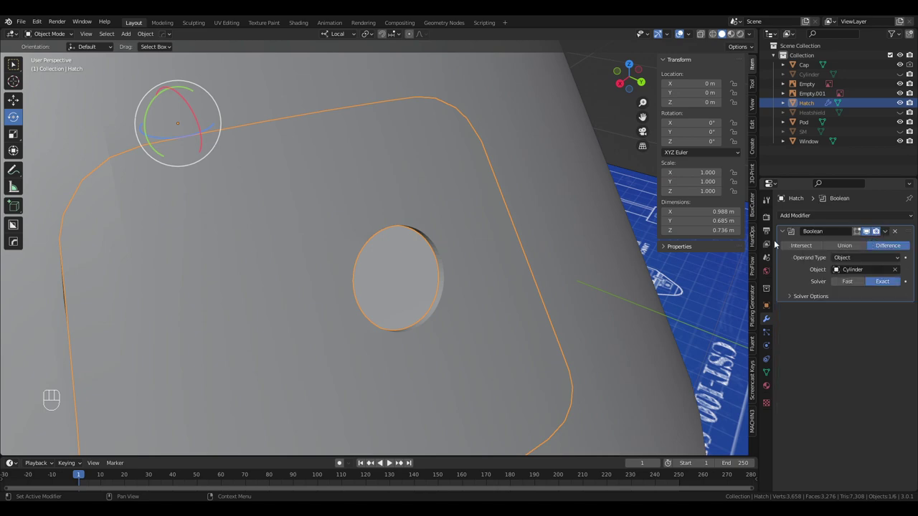
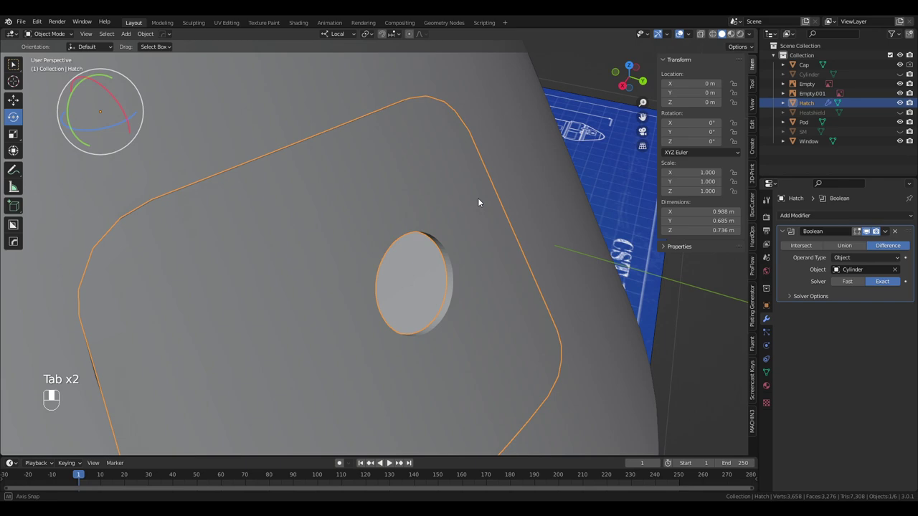
drag(469, 197, 447, 192)
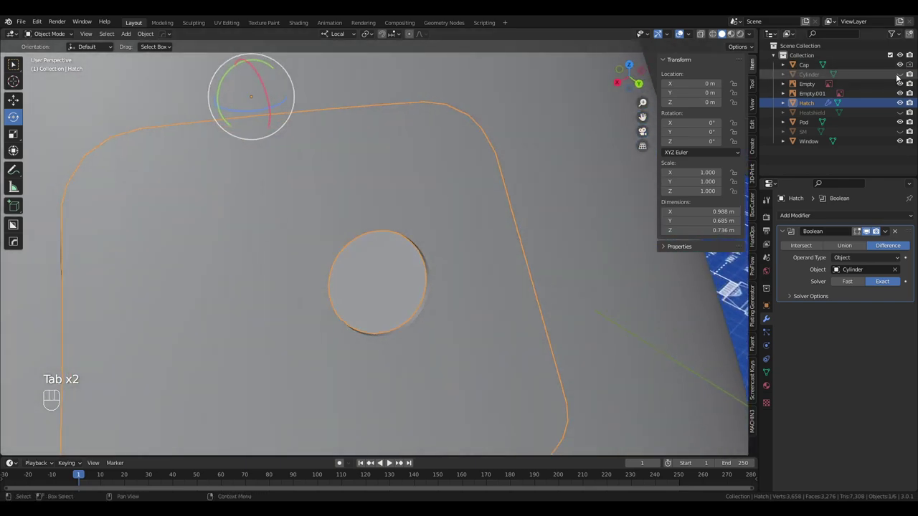
drag(466, 213, 524, 194)
click(476, 240)
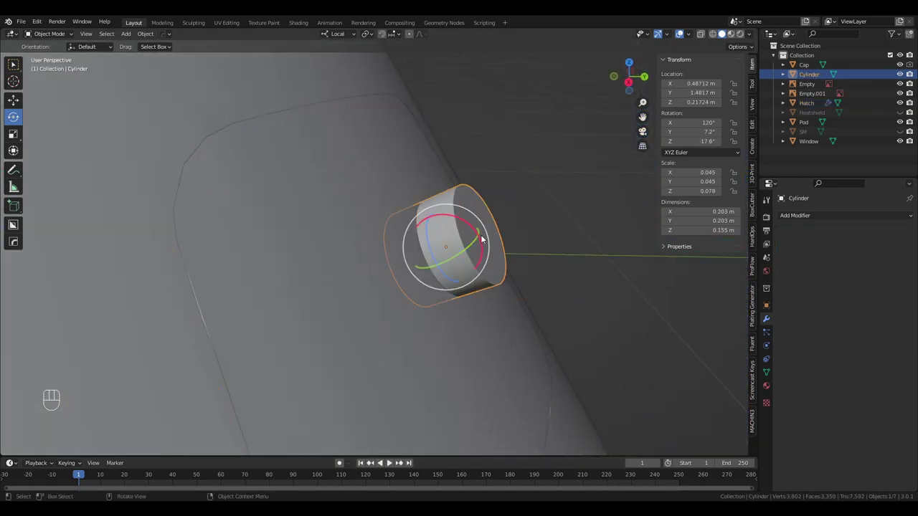
Shade the cutter Cylinder smooth with Auto Smooth, undoing an accidental flatten along its axis.
middle_click(497, 234)
right_click(474, 239)
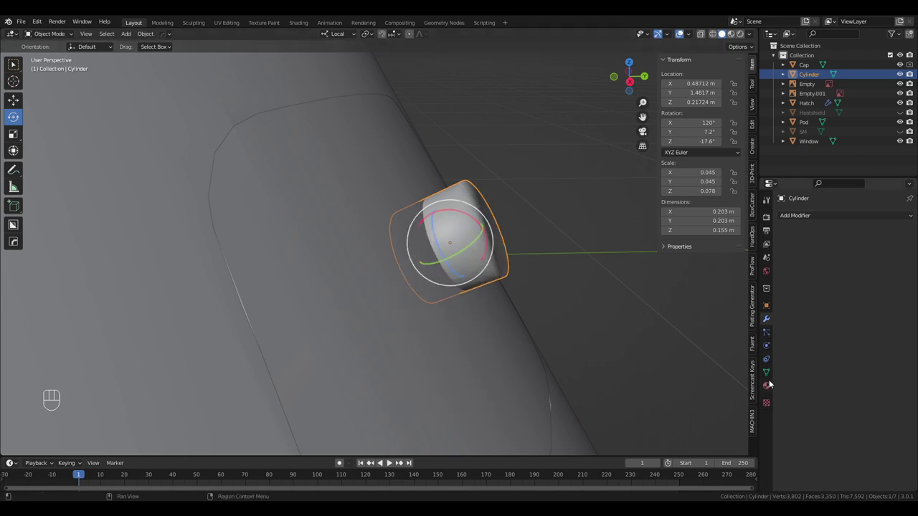
click(772, 376)
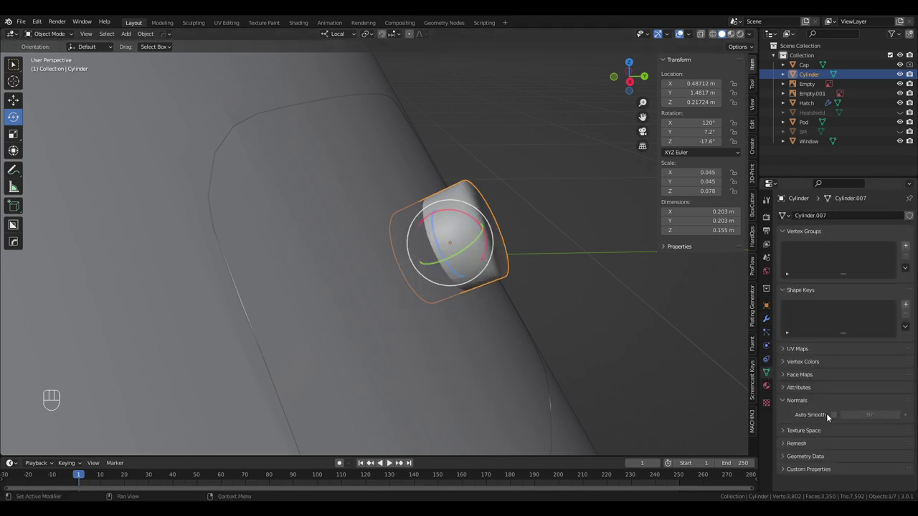
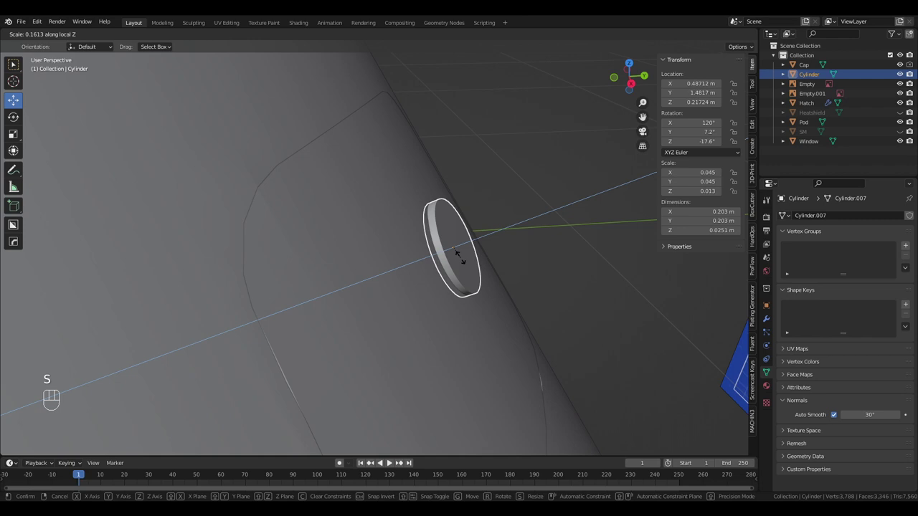
drag(462, 257, 453, 261)
drag(414, 272, 416, 273)
key(ctrl+z)
key(ctrl+z)
Select the Hatch and apply its Boolean modifier so the hole is permanent.
key(Tab)
click(766, 324)
drag(891, 236, 874, 247)
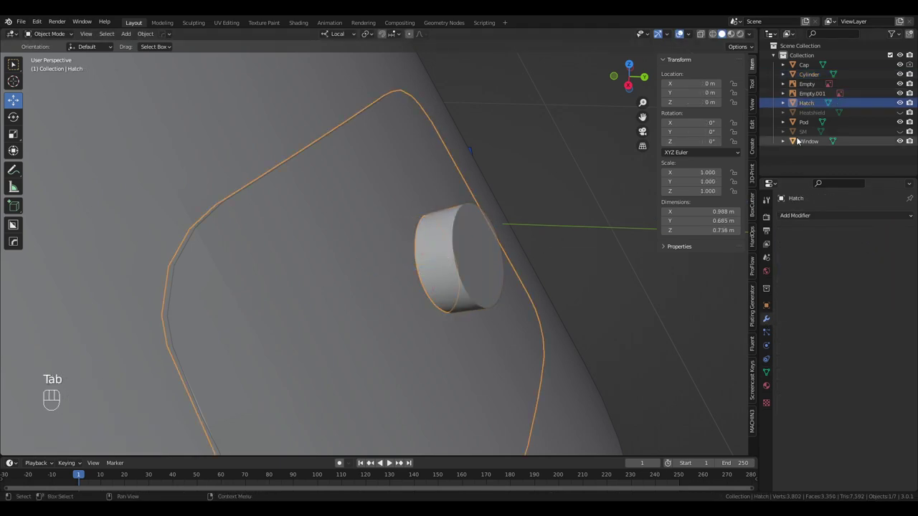
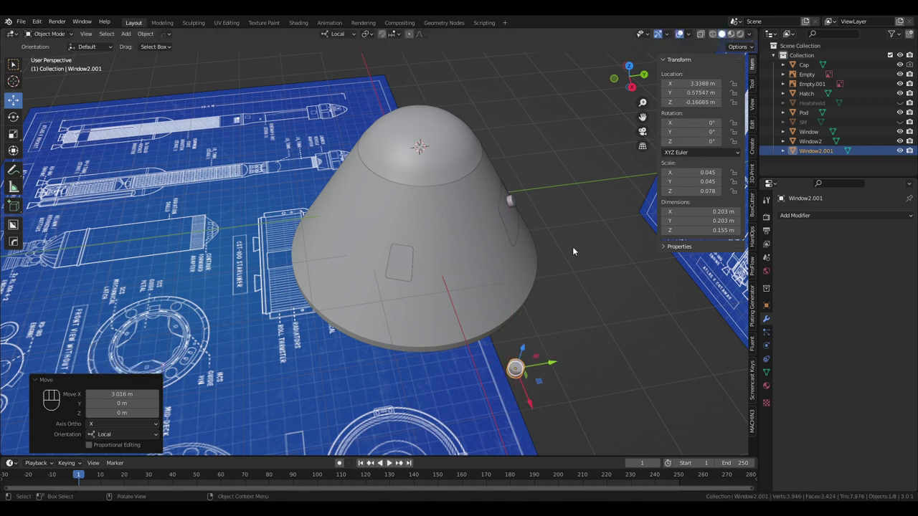
Apply the copy's scale, then select the Window2 cylinder on the hatch and view it from the side.
key(ctrl+a)
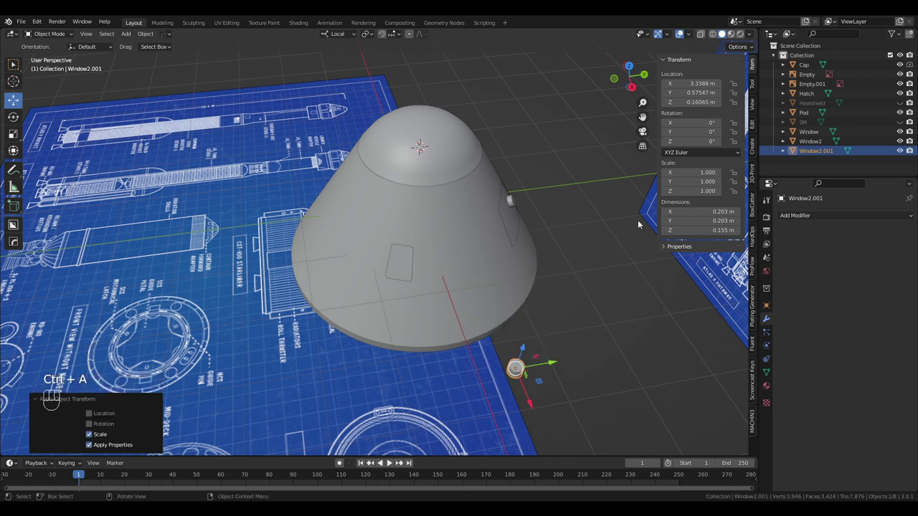
drag(597, 227, 576, 229)
drag(560, 223, 462, 224)
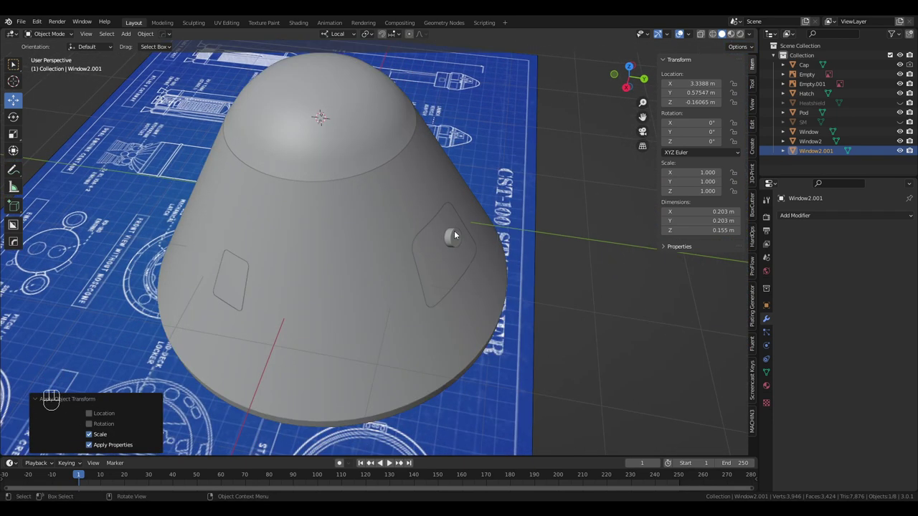
click(456, 235)
drag(455, 235, 497, 215)
drag(497, 216, 463, 229)
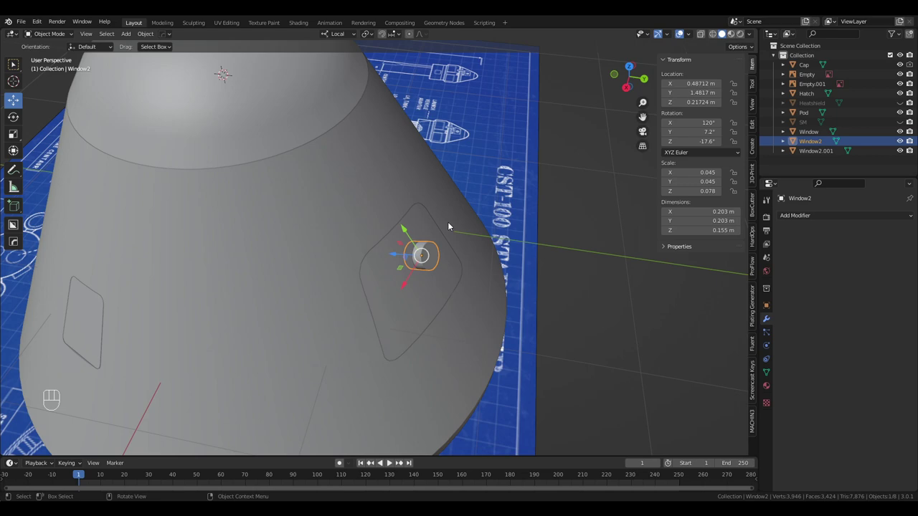
drag(432, 231, 448, 230)
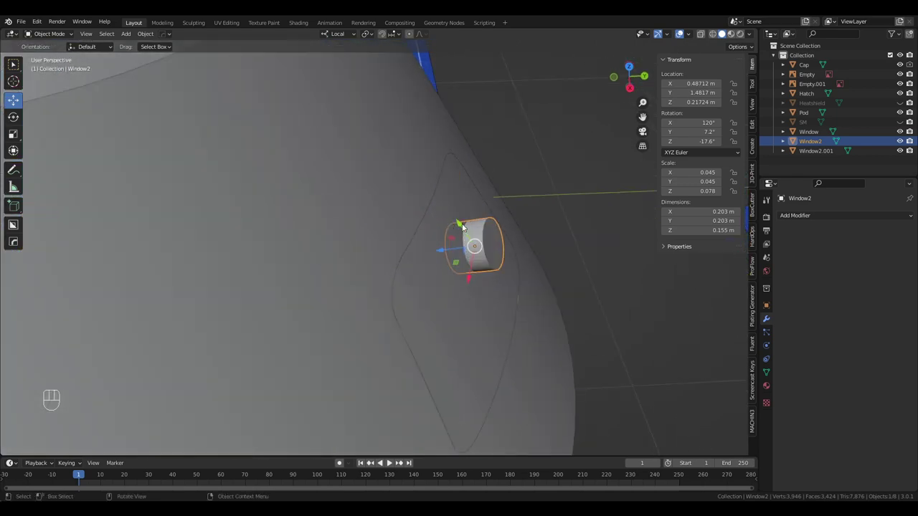
drag(494, 224, 511, 197)
drag(586, 194, 496, 249)
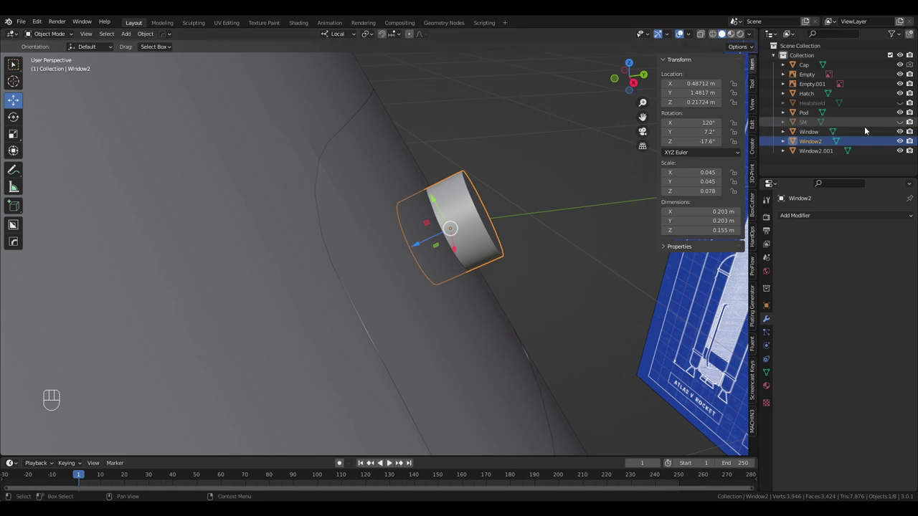
Flatten Window2 along local Z into a thin disc and slide it along its axis onto the hull.
key(s)
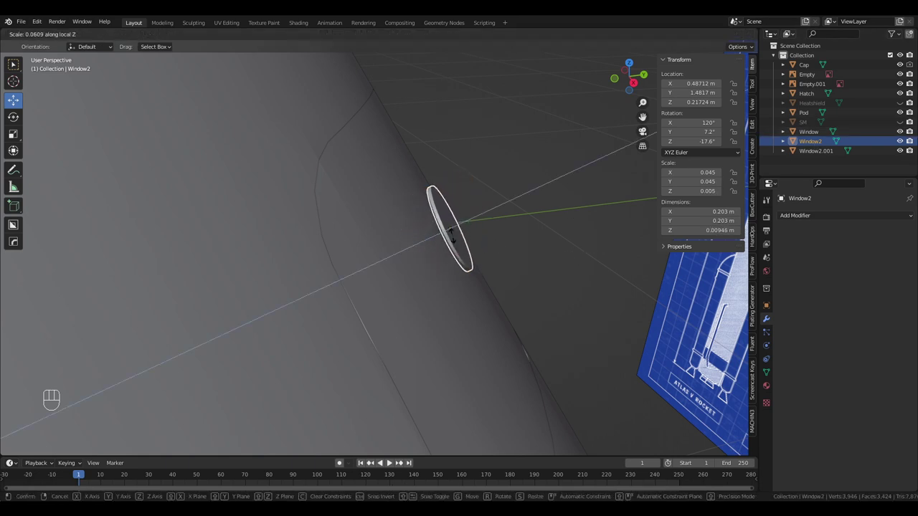
drag(465, 238, 470, 270)
drag(418, 294, 410, 295)
drag(485, 277, 438, 277)
drag(437, 263, 513, 207)
drag(525, 215, 552, 188)
drag(541, 185, 435, 256)
click(460, 207)
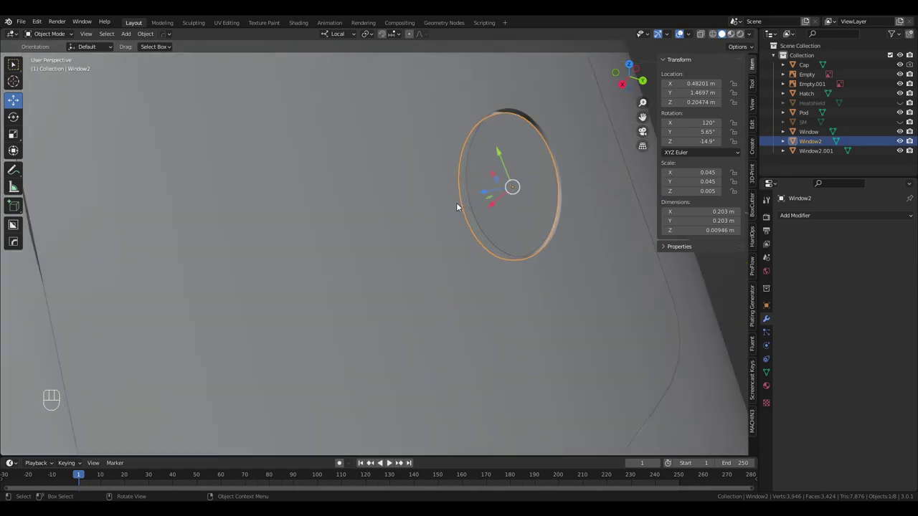
click(500, 152)
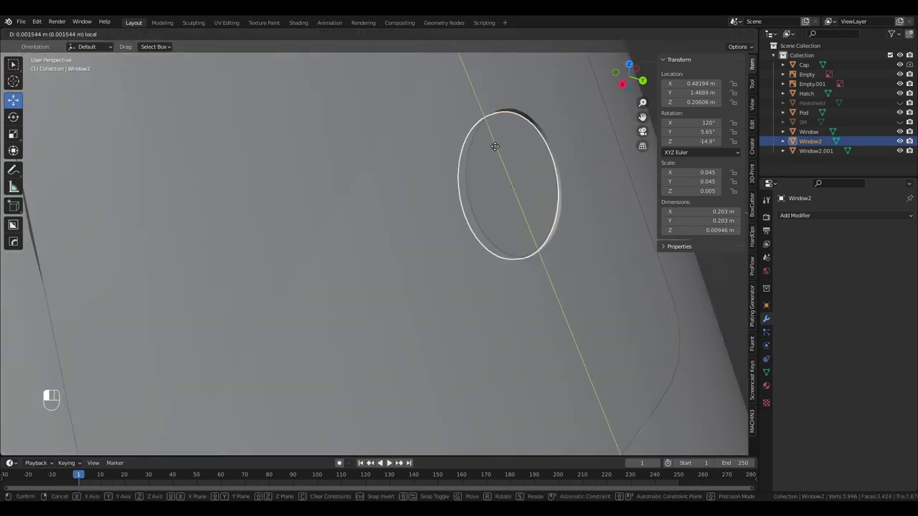
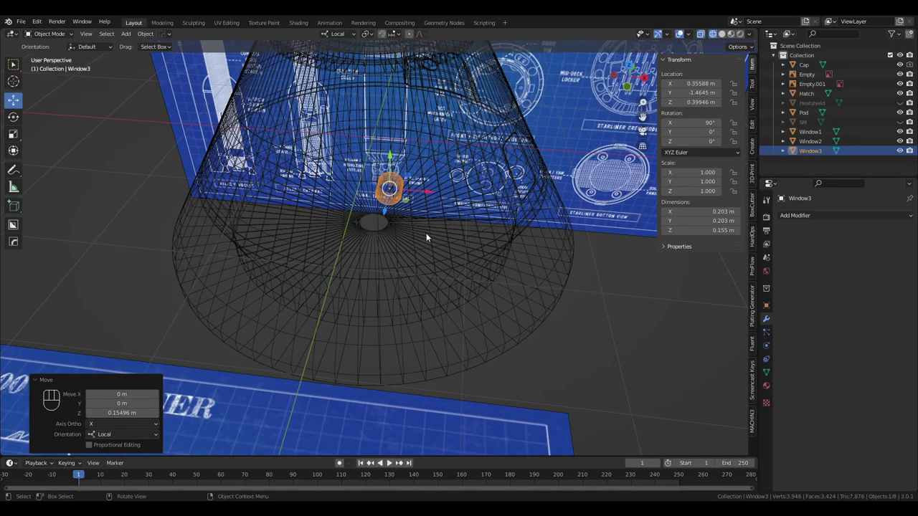
Tilt Window3 to match the sloped hull, push it into the wall and look over the new round windows.
drag(432, 238, 473, 250)
drag(473, 249, 295, 252)
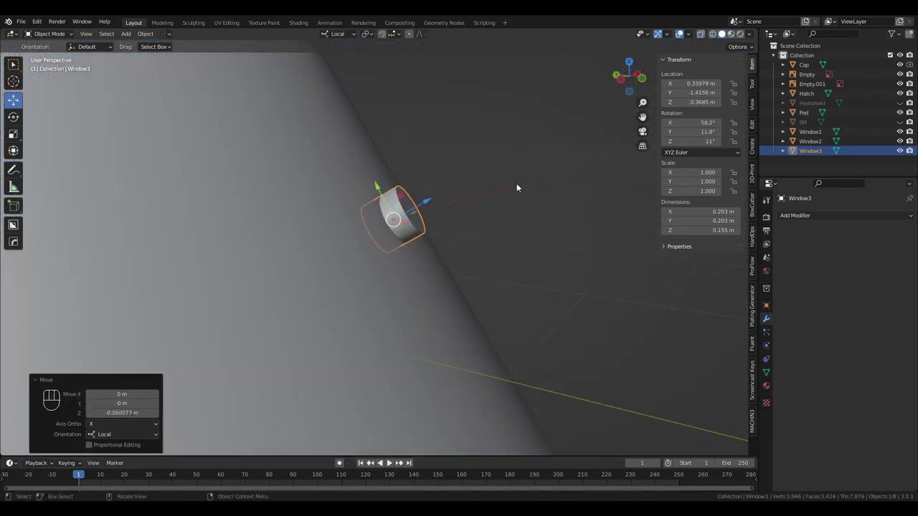
drag(501, 203, 456, 226)
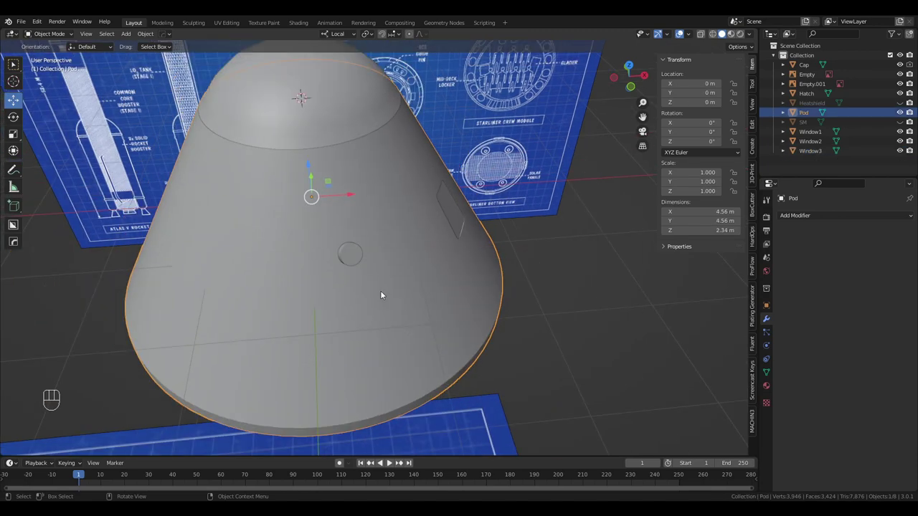
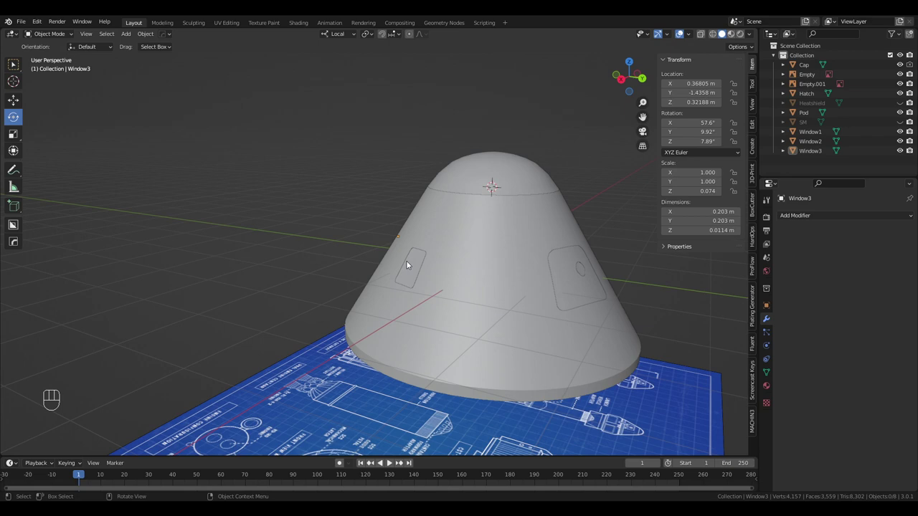
Add a large new cylinder, about 4.56 m wide, sitting over the pod.
drag(410, 262, 448, 262)
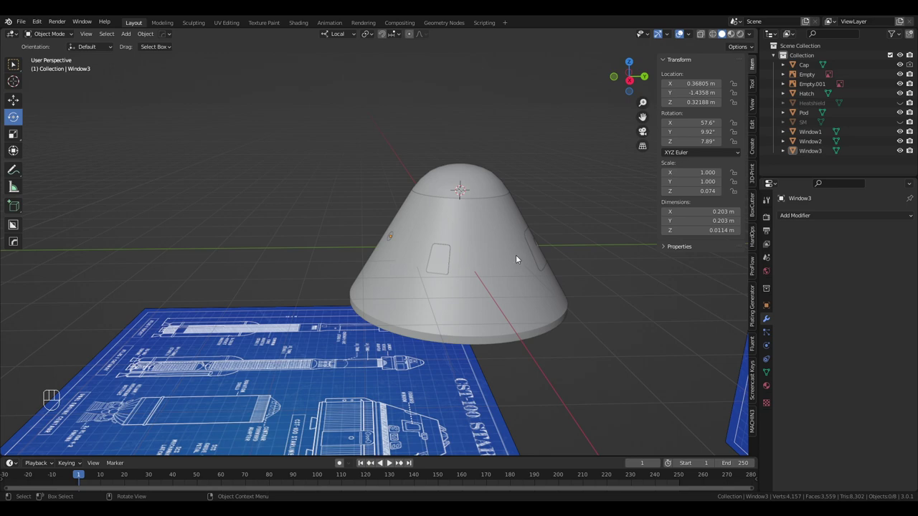
drag(510, 255, 555, 272)
drag(129, 36, 404, 140)
drag(424, 134, 419, 110)
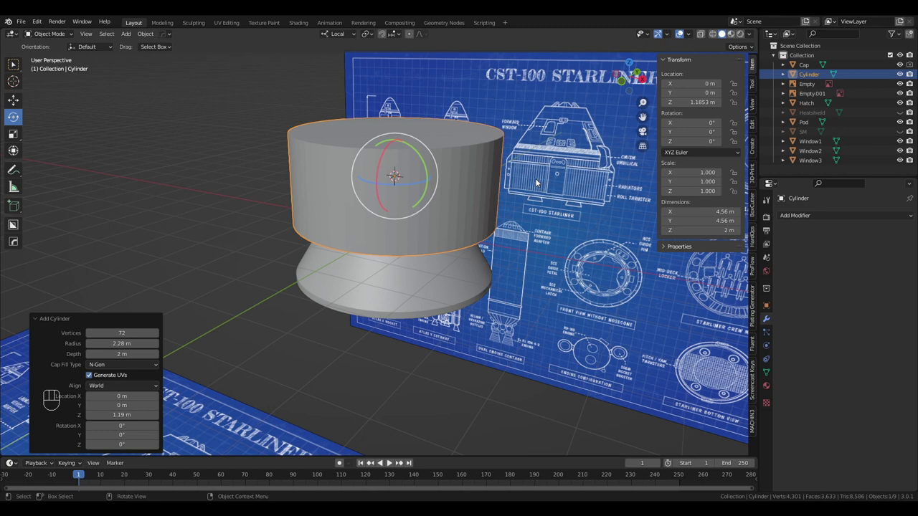
Scale the new cylinder down toward the capsule top and orbit to place it.
key(s)
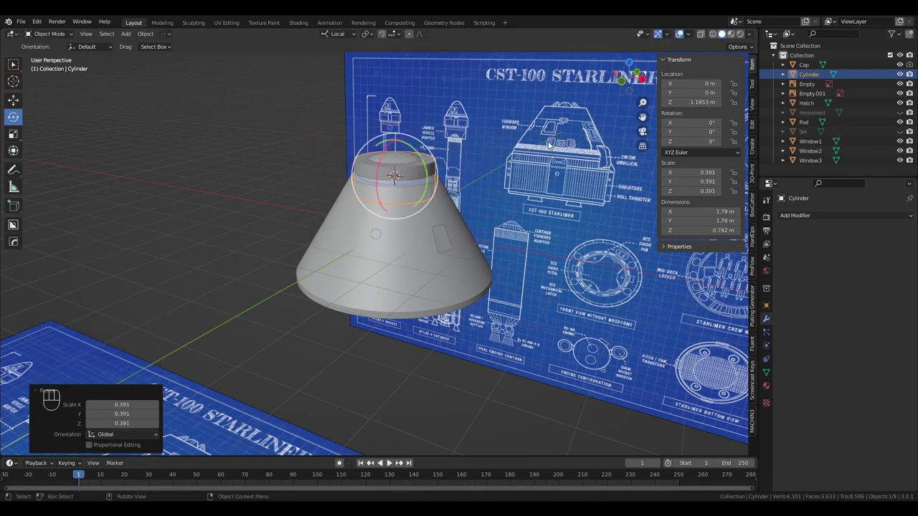
drag(507, 206, 498, 208)
drag(580, 168, 559, 181)
drag(553, 198, 444, 211)
drag(421, 281, 448, 271)
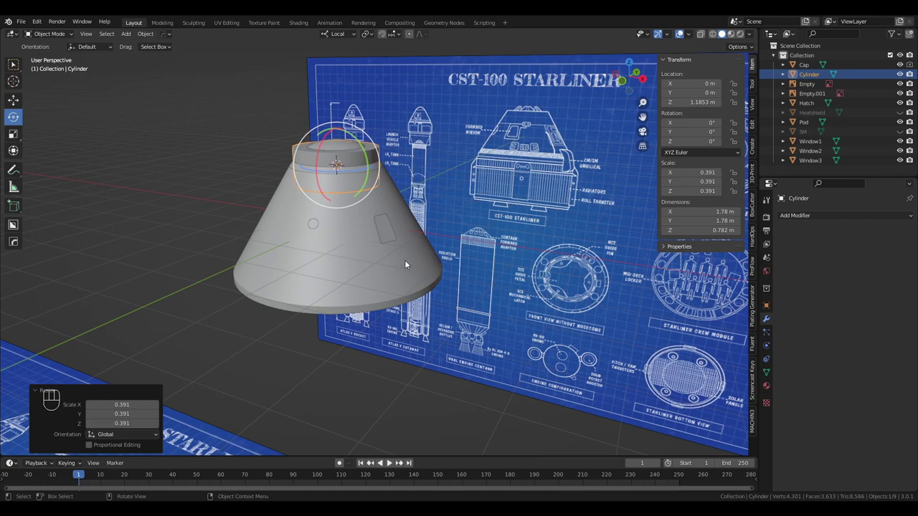
drag(438, 249, 457, 250)
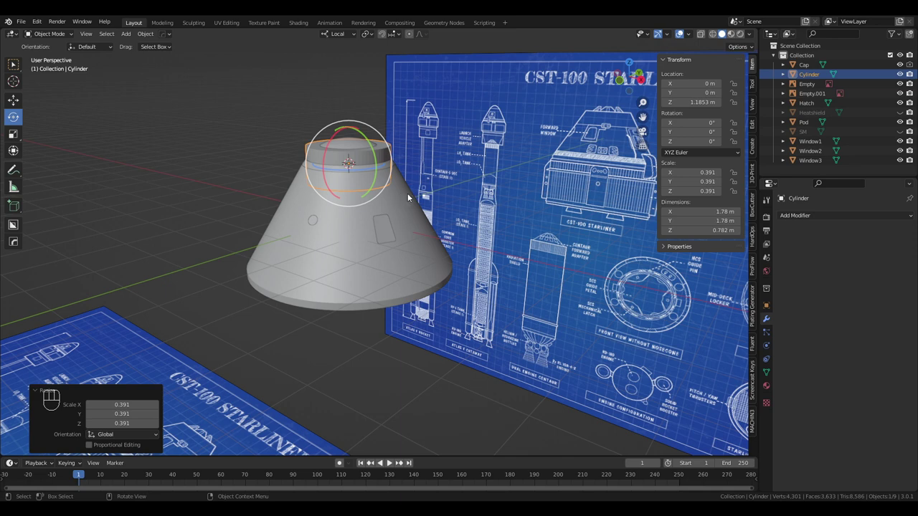
Shrink it further to about 0.22 m beside the capsule's lower edge and switch to top view.
key(s)
middle_click(479, 222)
key(s)
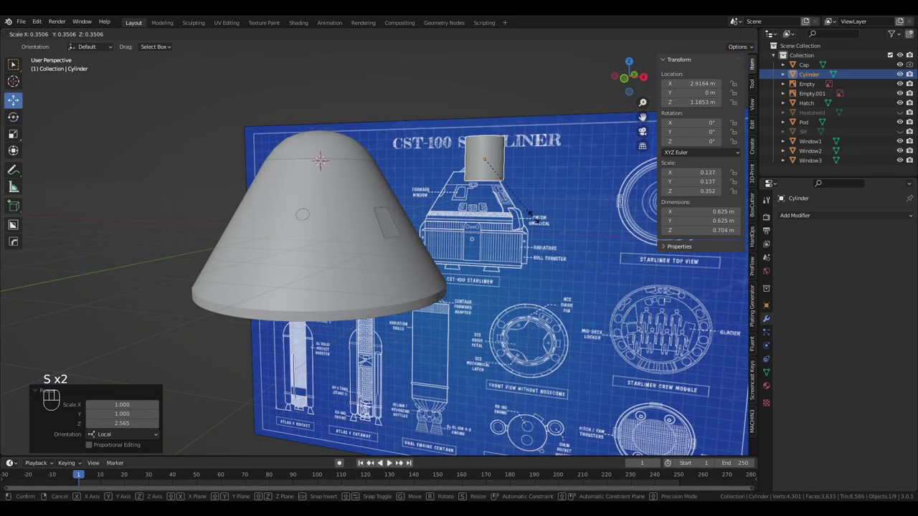
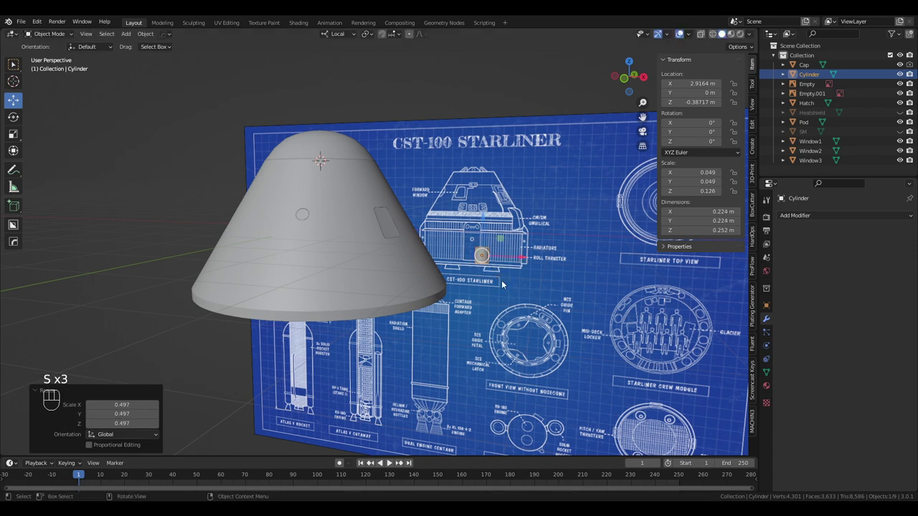
middle_click(533, 285)
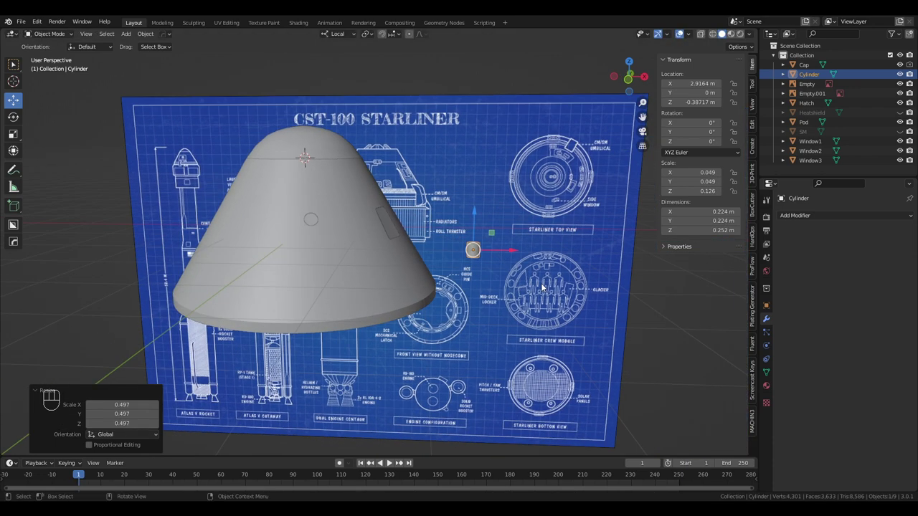
key(KP_5)
key(KP_7)
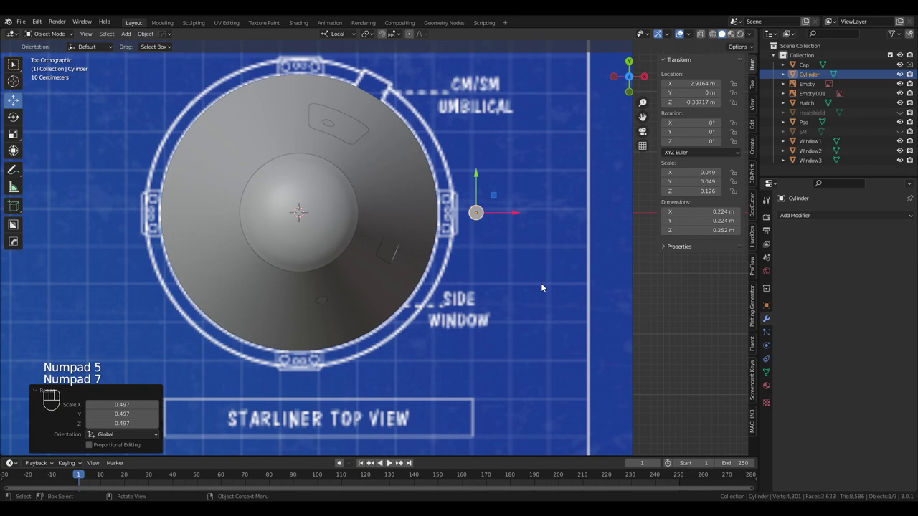
In wireframe, turn the small piece into a cone lying against the lower hull, using Global orientation.
key(z)
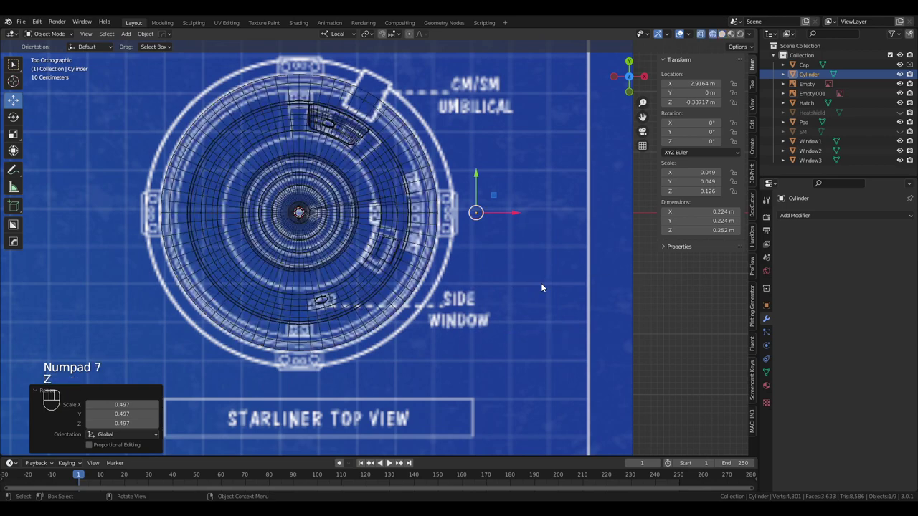
click(508, 266)
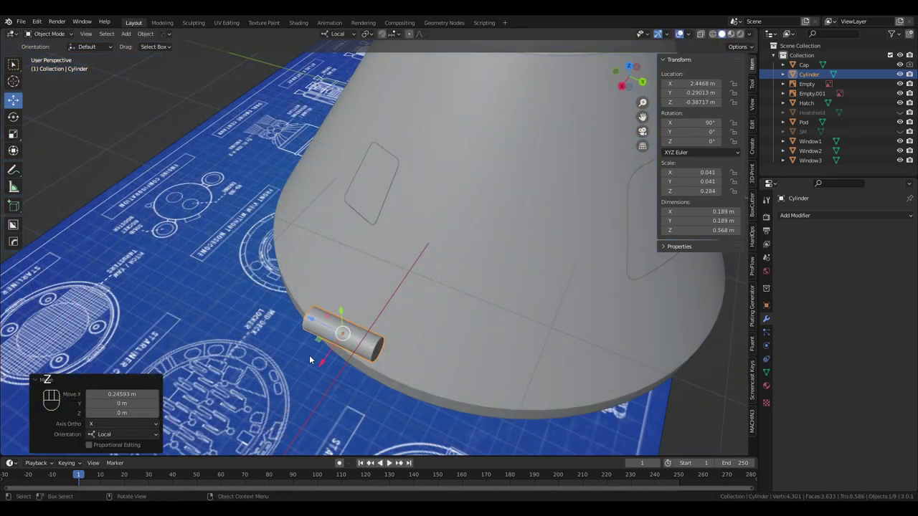
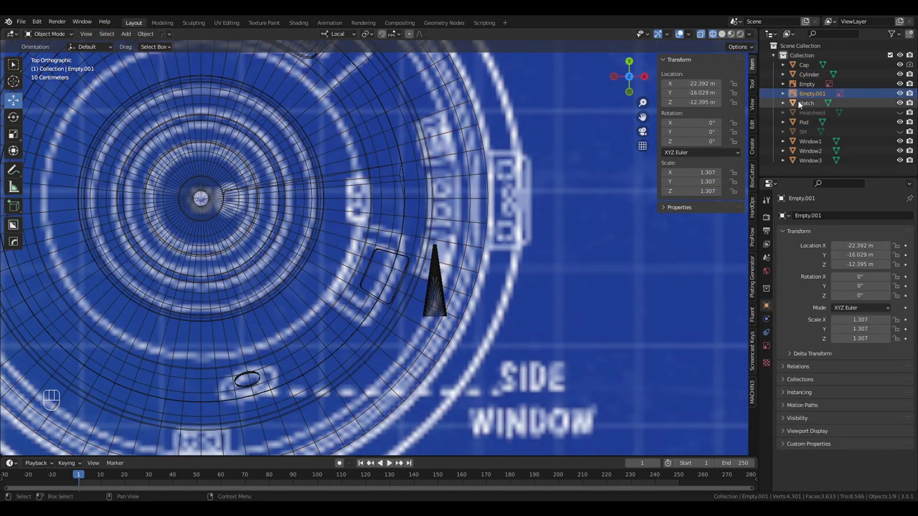
click(814, 81)
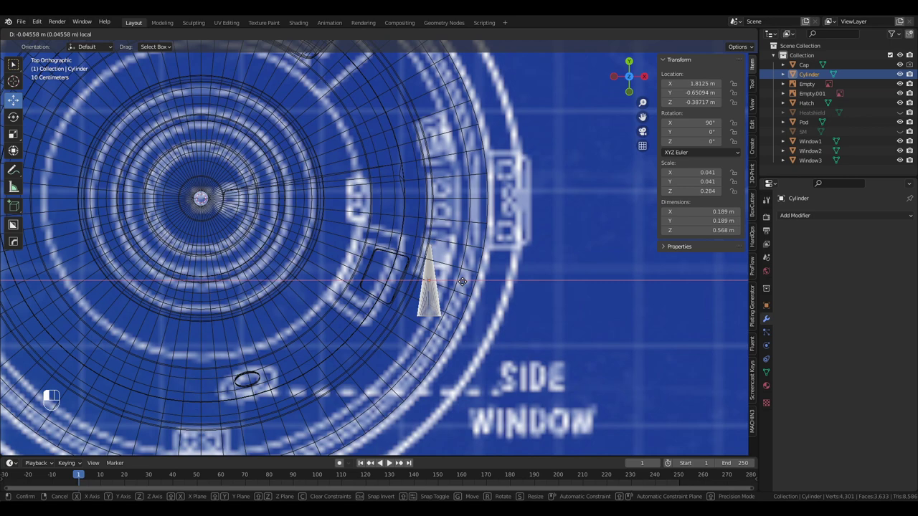
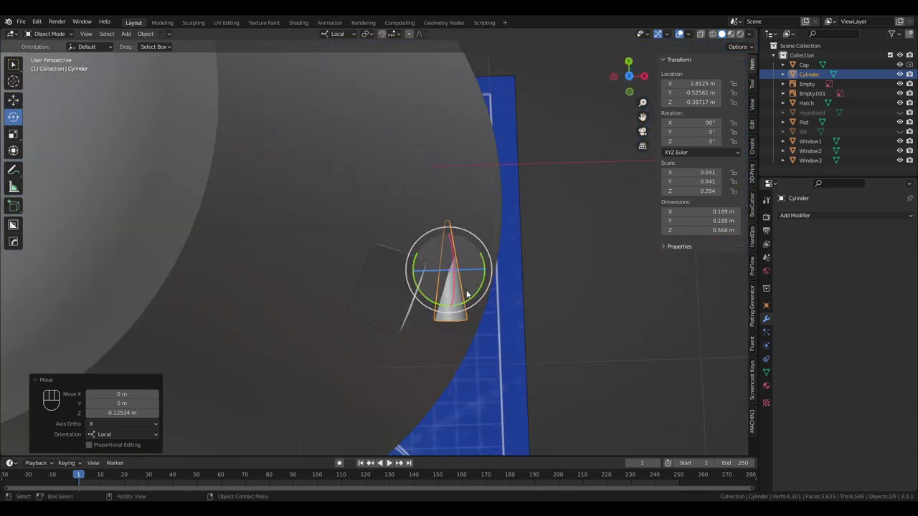
drag(472, 296, 487, 292)
key(ctrl+z)
drag(352, 42, 533, 269)
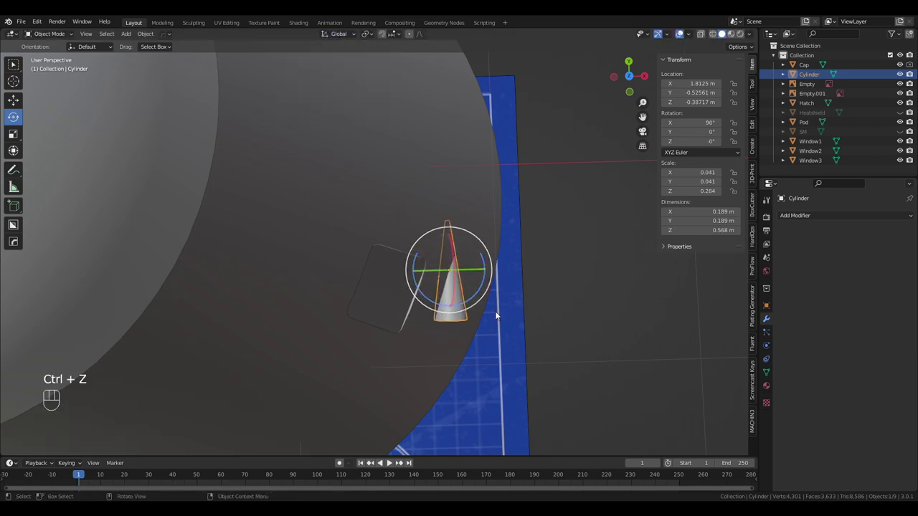
drag(472, 298, 508, 282)
key(ctrl+z)
drag(525, 257, 512, 171)
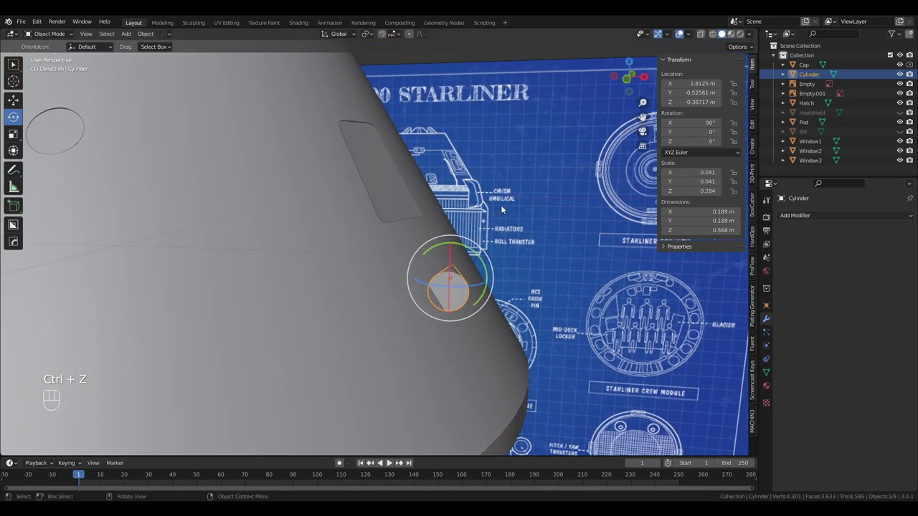
drag(476, 289, 489, 288)
drag(487, 299, 482, 329)
Apply the 0.58 m cone's rotation with Ctrl+A and nudge it out beside the capsule's edge.
key(ctrl+a)
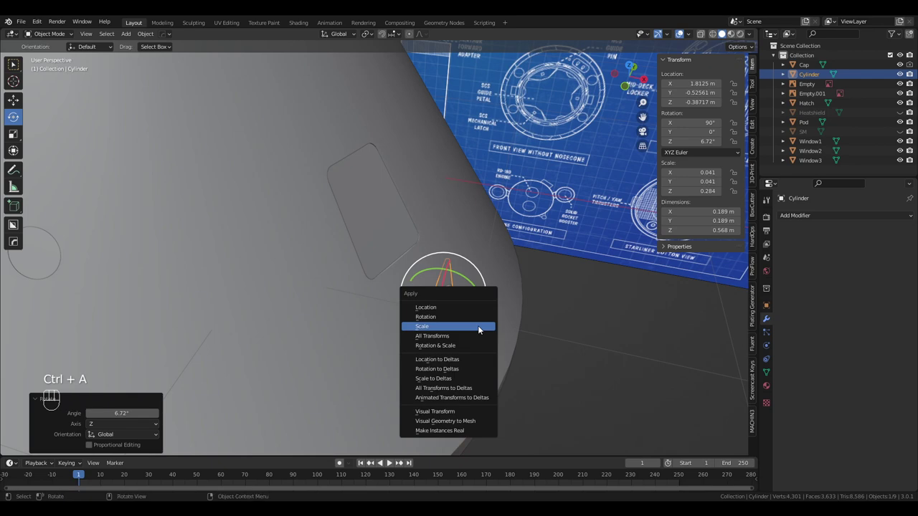
drag(462, 322, 418, 366)
drag(429, 355, 536, 305)
click(15, 107)
drag(534, 255, 532, 280)
drag(531, 282, 533, 293)
middle_click(528, 293)
key(3)
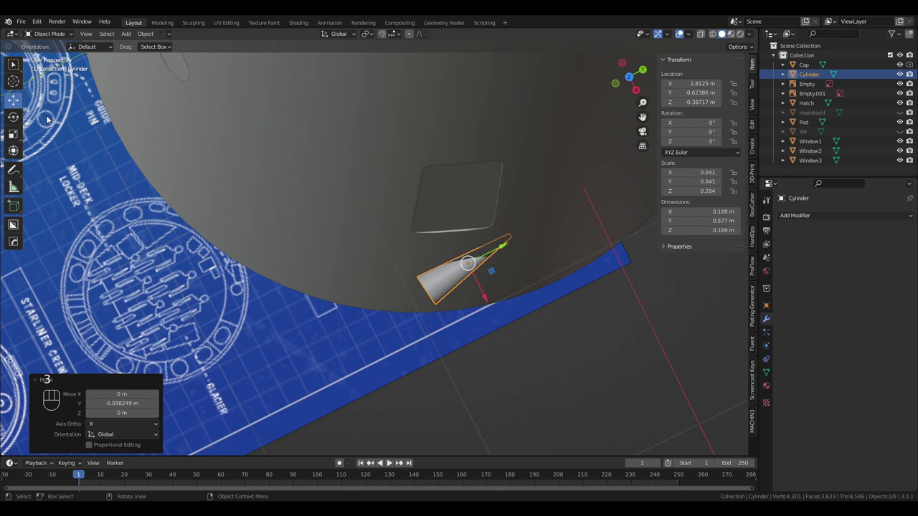
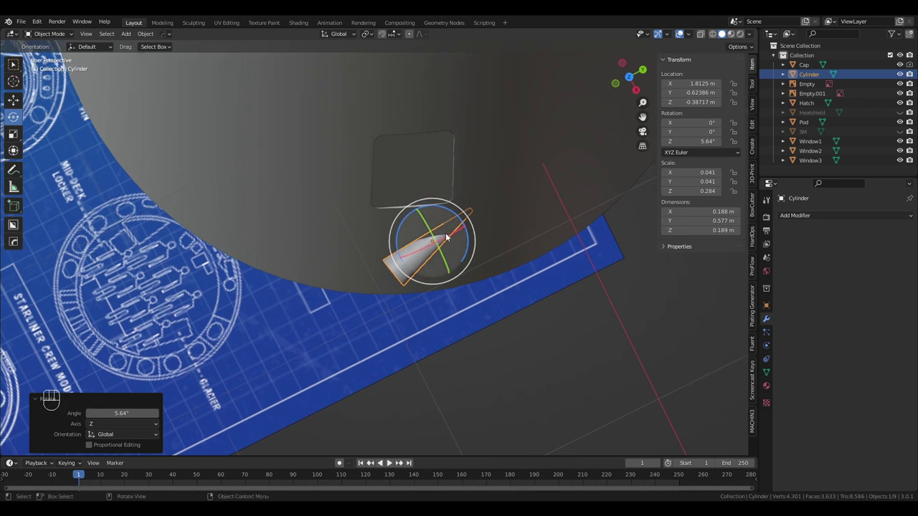
Rotate the cone about 5.6 degrees on the sloped hull and orbit to check its thruster alignment.
drag(459, 241, 477, 109)
drag(450, 259, 443, 245)
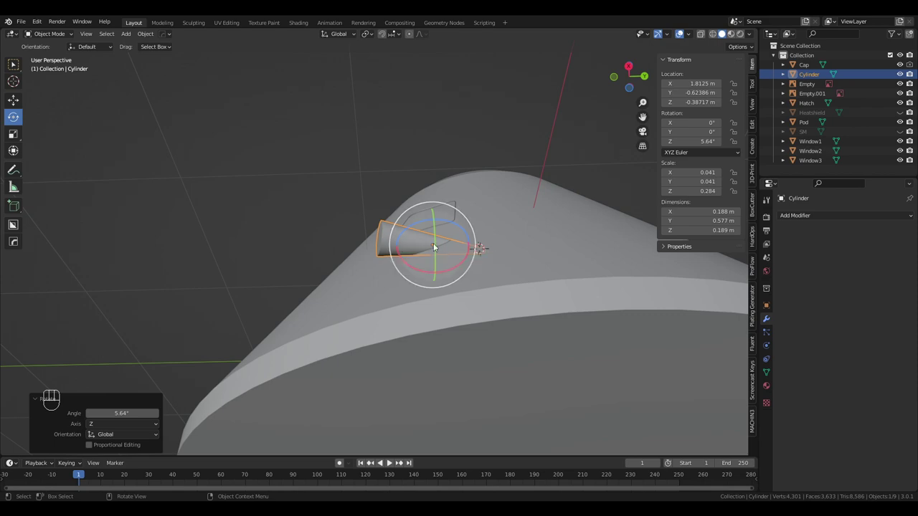
drag(452, 263, 500, 331)
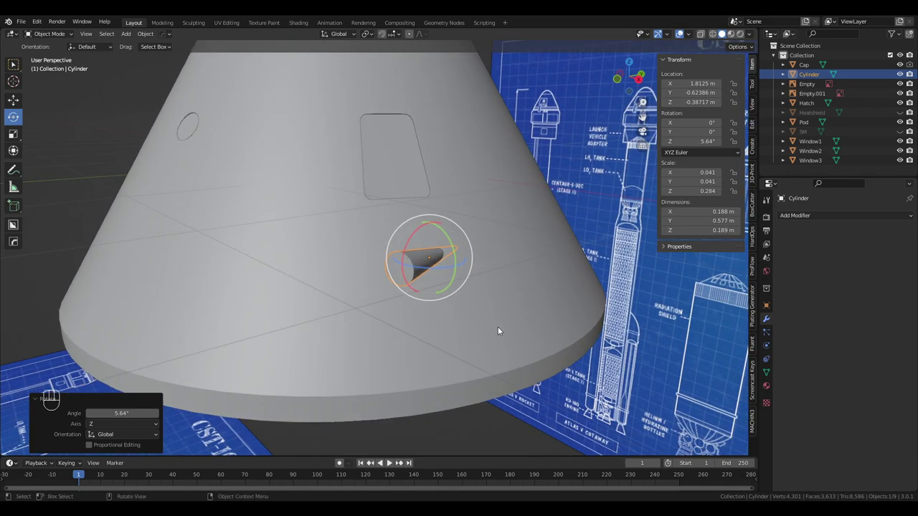
drag(485, 300, 508, 312)
drag(445, 285, 445, 284)
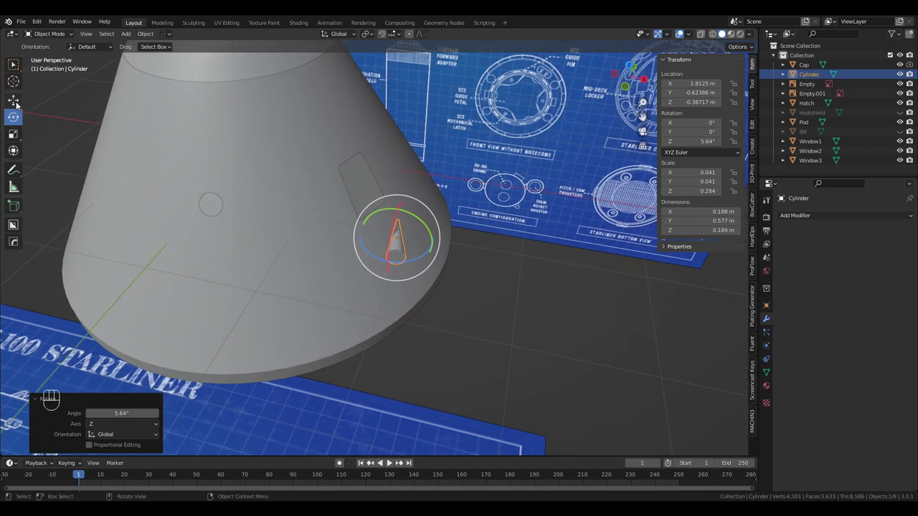
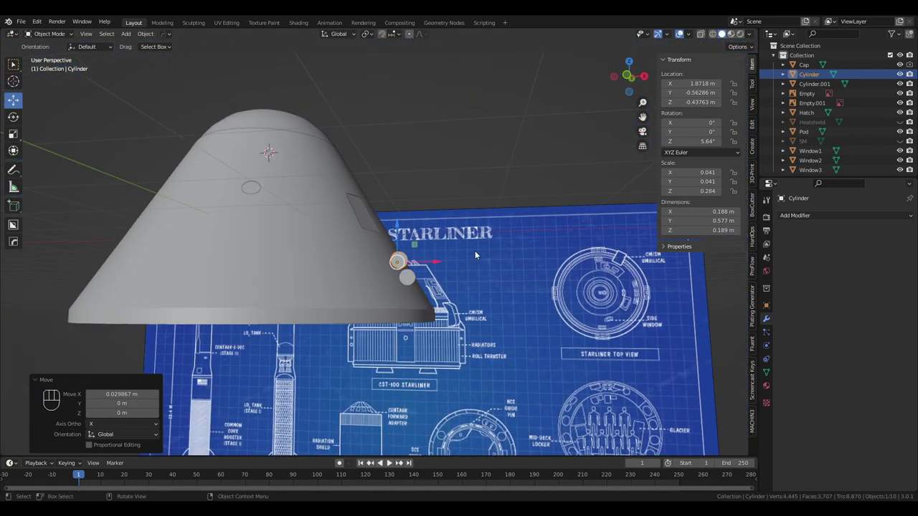
Inspect the small cone thruster from several angles and return the viewport to Solid shading.
drag(438, 262, 441, 264)
drag(486, 283, 468, 319)
drag(506, 275, 510, 293)
key(z)
drag(512, 262, 543, 244)
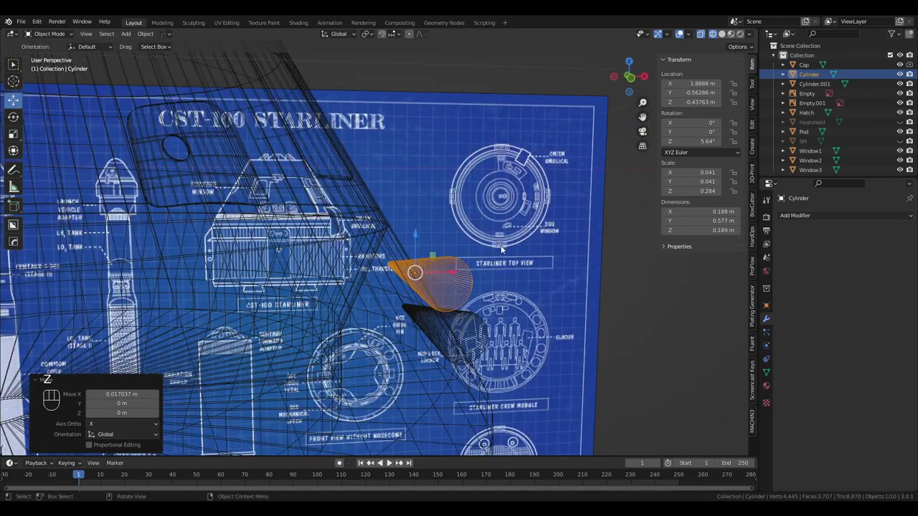
drag(501, 251, 460, 278)
key(z)
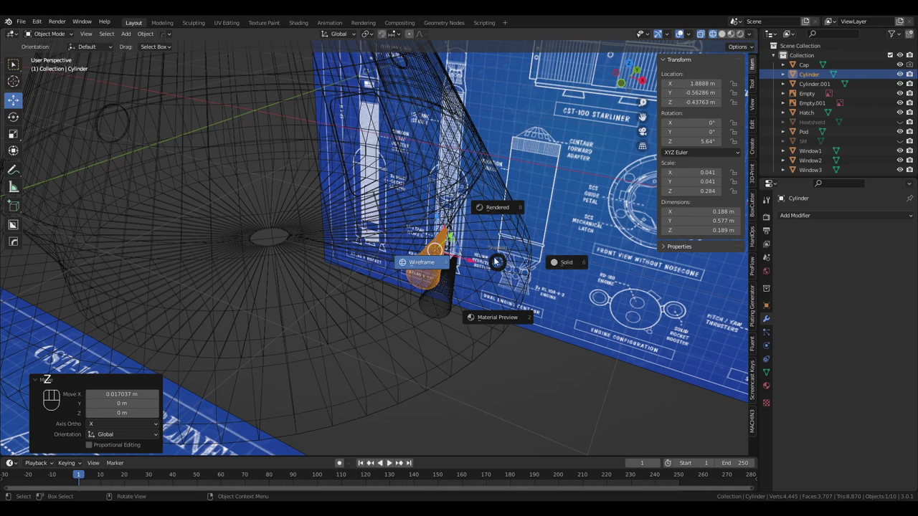
key(x)
click(489, 300)
key(z)
drag(567, 305, 545, 311)
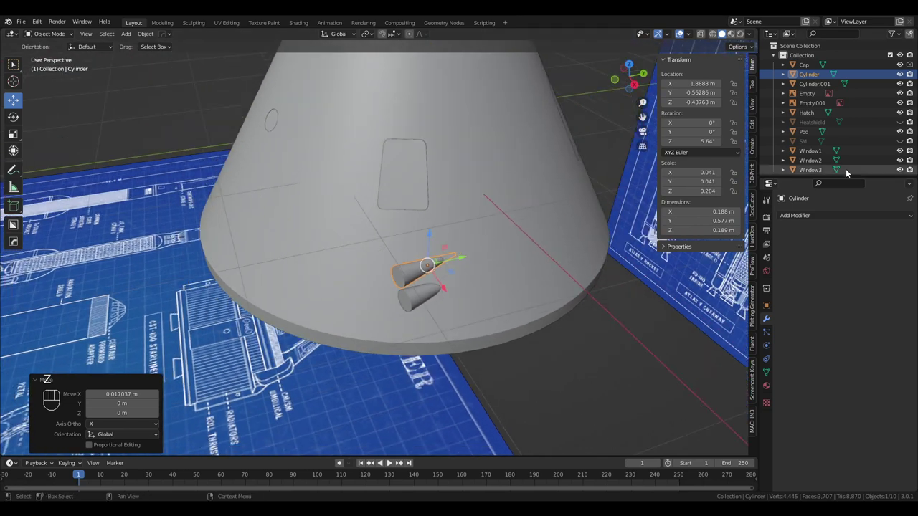
Give the cone thruster (Cylinder) a Mirror modifier on the X axis.
drag(805, 215, 734, 329)
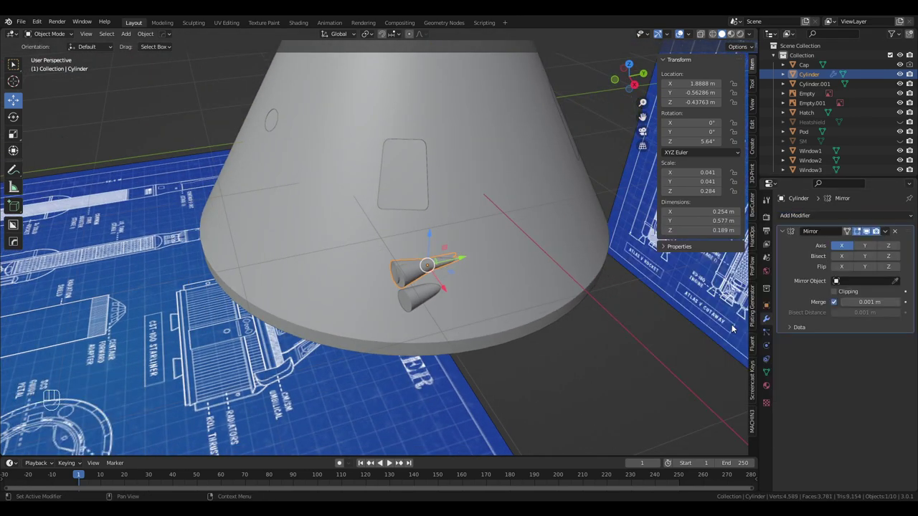
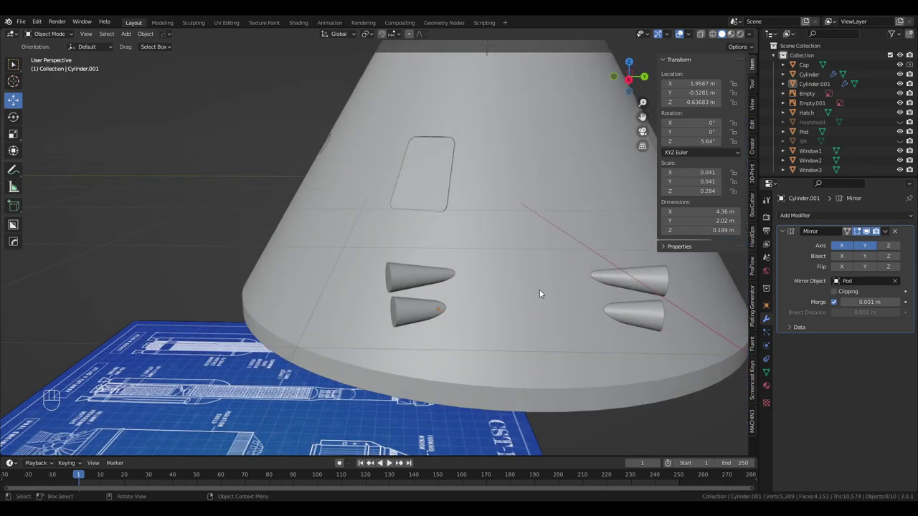
Check the cones mirrored on X and Y around Pod from around the whole capsule.
drag(539, 292, 553, 309)
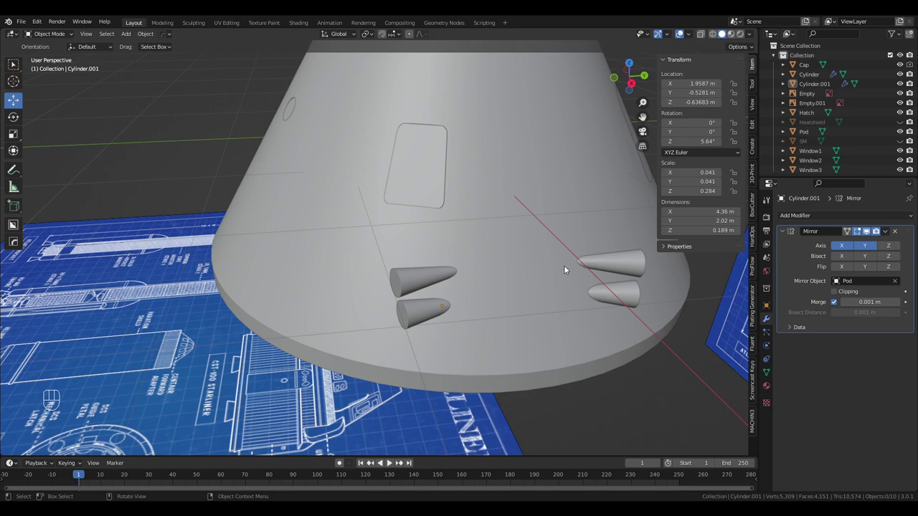
click(437, 310)
middle_click(469, 307)
drag(466, 346, 574, 324)
drag(575, 324, 571, 323)
drag(511, 286, 490, 261)
drag(490, 260, 579, 275)
drag(389, 260, 311, 251)
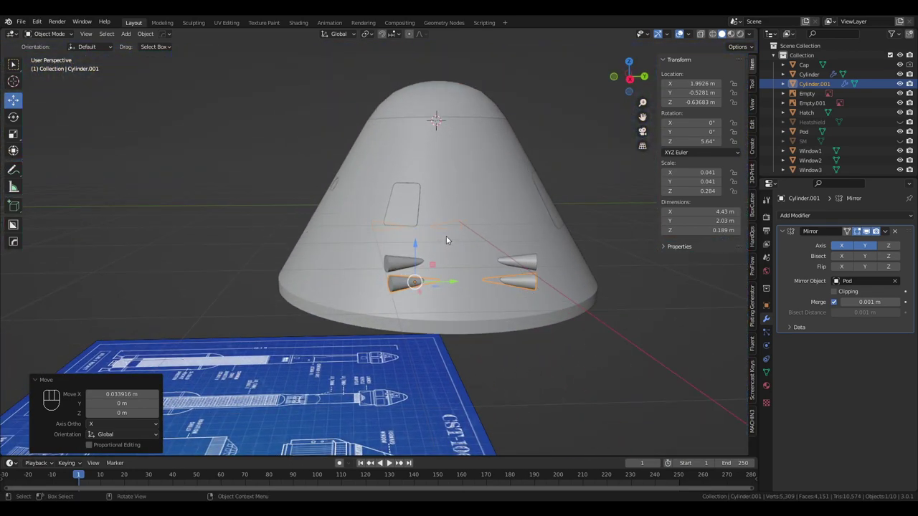
drag(475, 265, 473, 282)
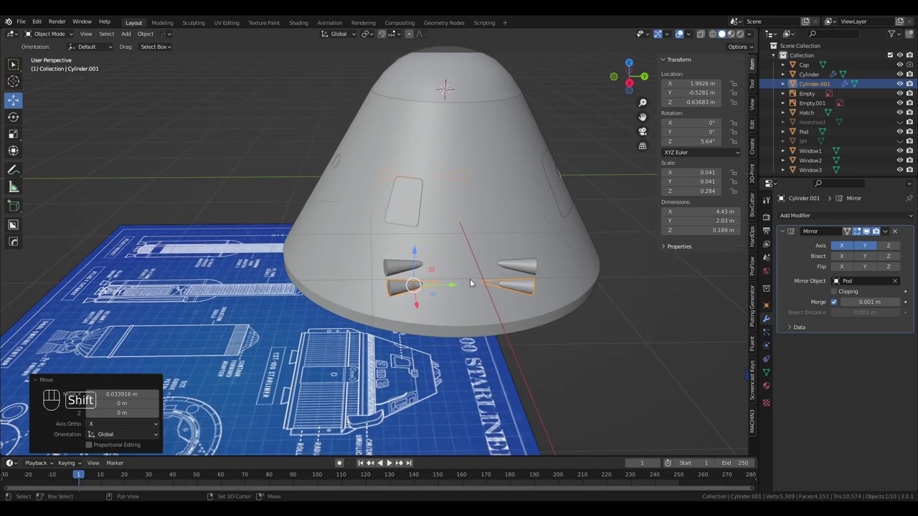
Duplicate the second mirrored cone to create Cylinder.002.
key(shift+d)
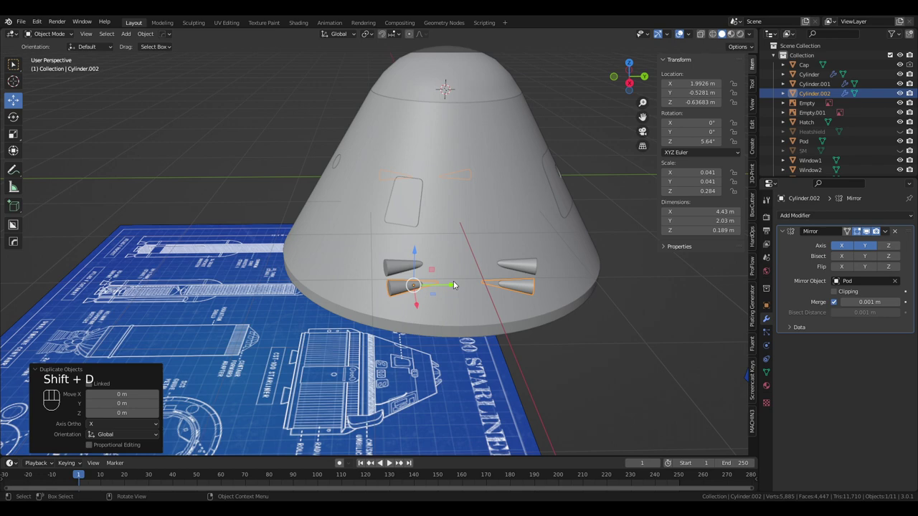
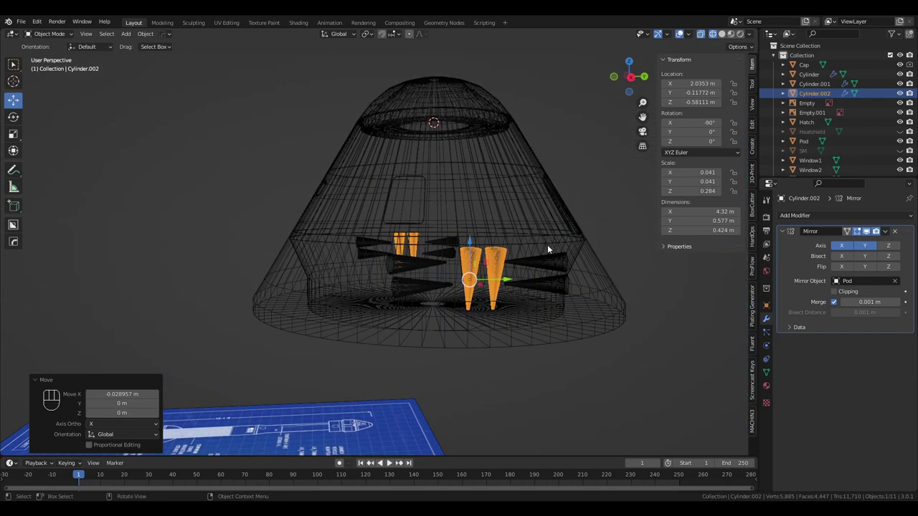
View the upright Cylinder.002 pair between the thrusters in Solid shading.
drag(530, 257, 570, 265)
drag(414, 268, 356, 259)
key(z)
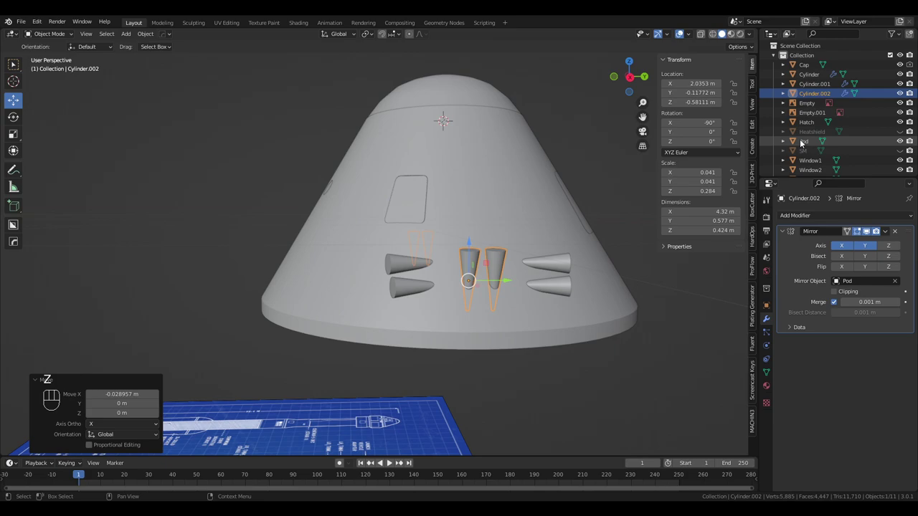
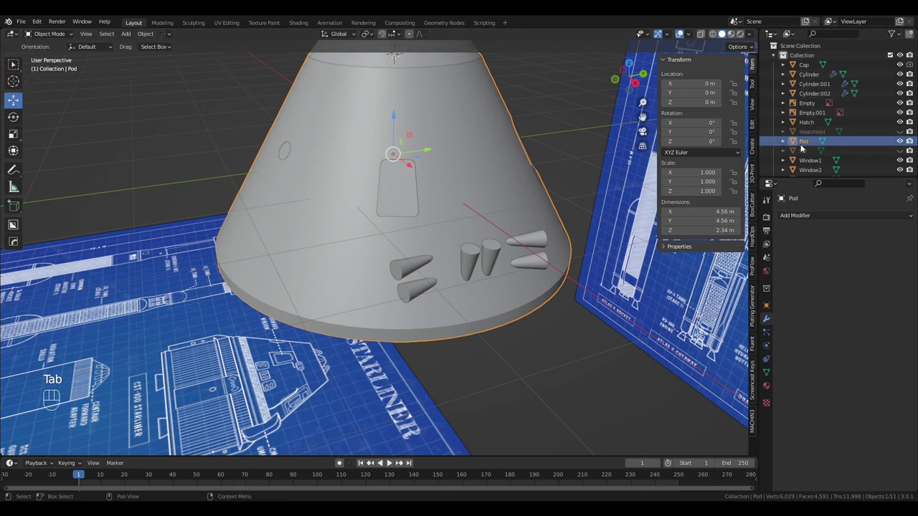
Give Pod Boolean Difference modifiers cutting with Cylinder and Cylinder.001.
drag(798, 221, 742, 265)
drag(865, 276, 836, 297)
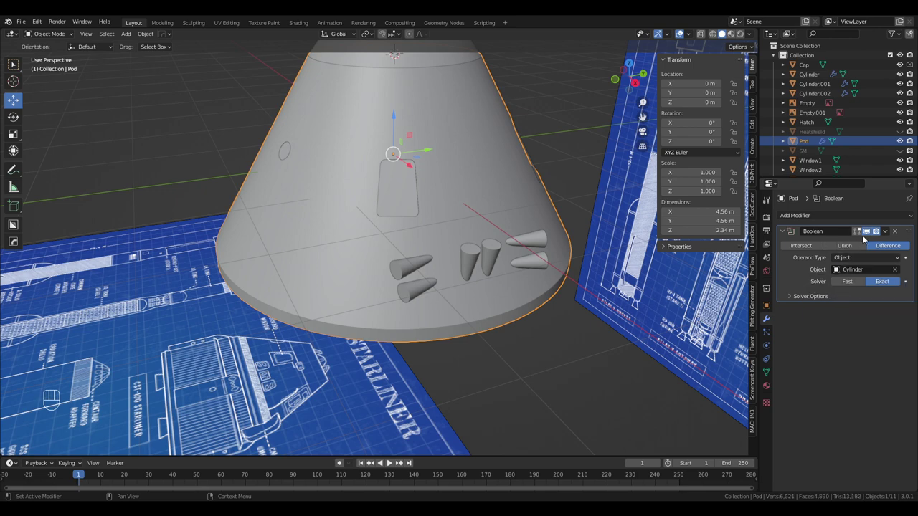
drag(828, 217, 756, 266)
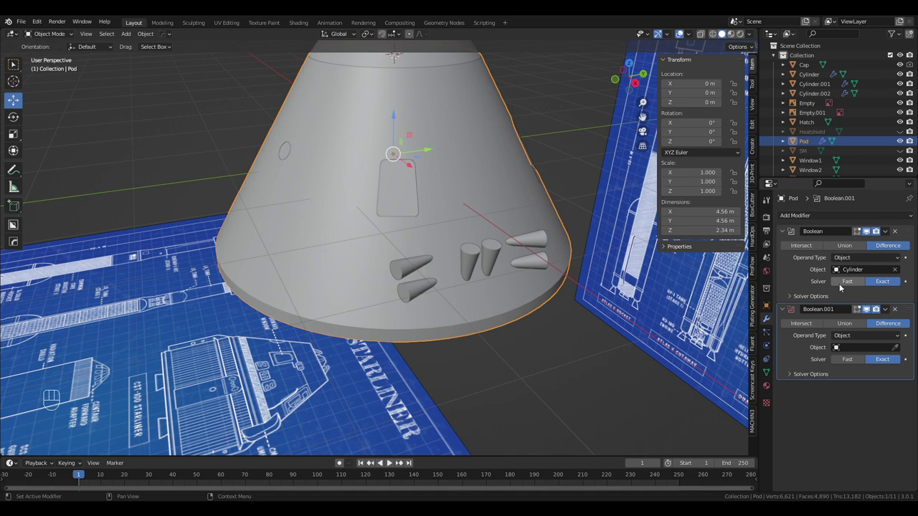
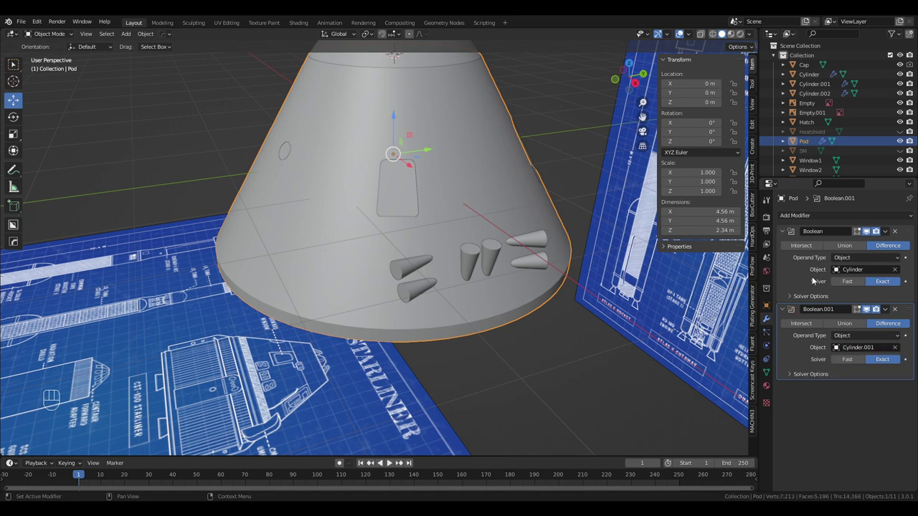
Add a third Boolean Difference on Pod with Cylinder.002 as the cutter.
click(818, 225)
drag(821, 219, 753, 267)
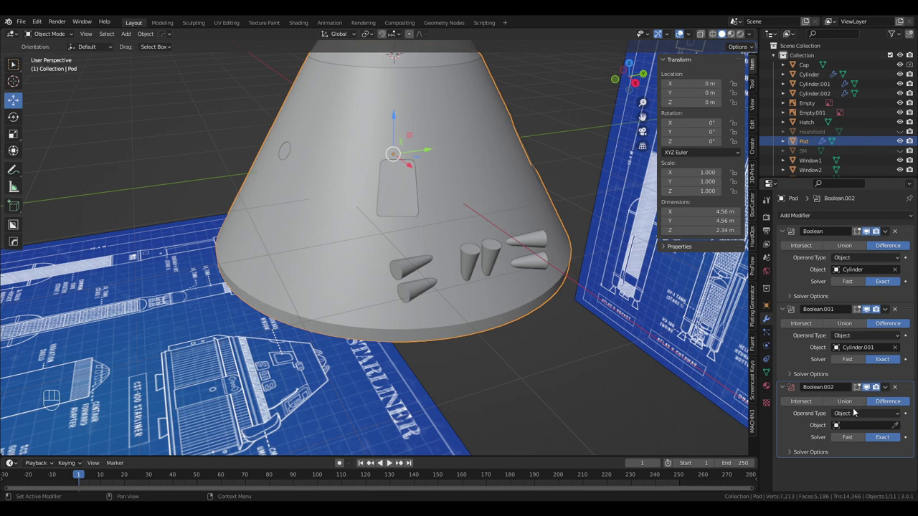
drag(857, 426, 836, 348)
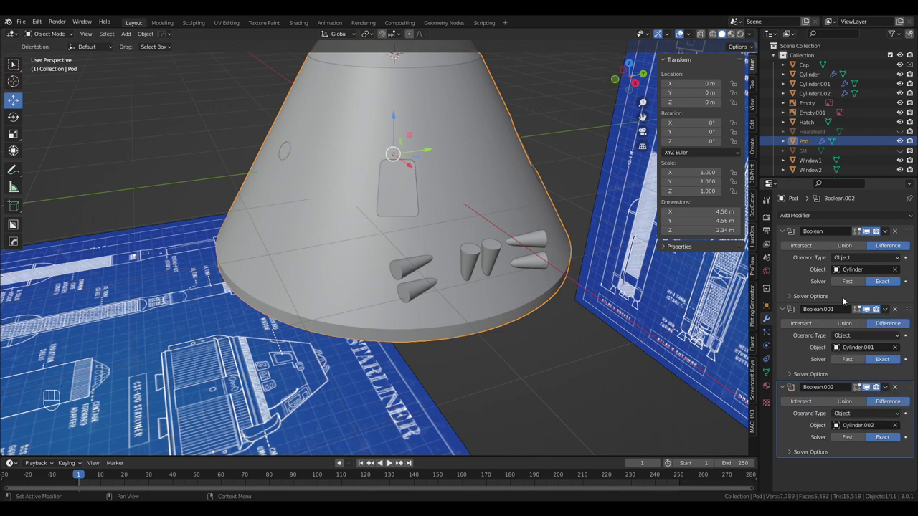
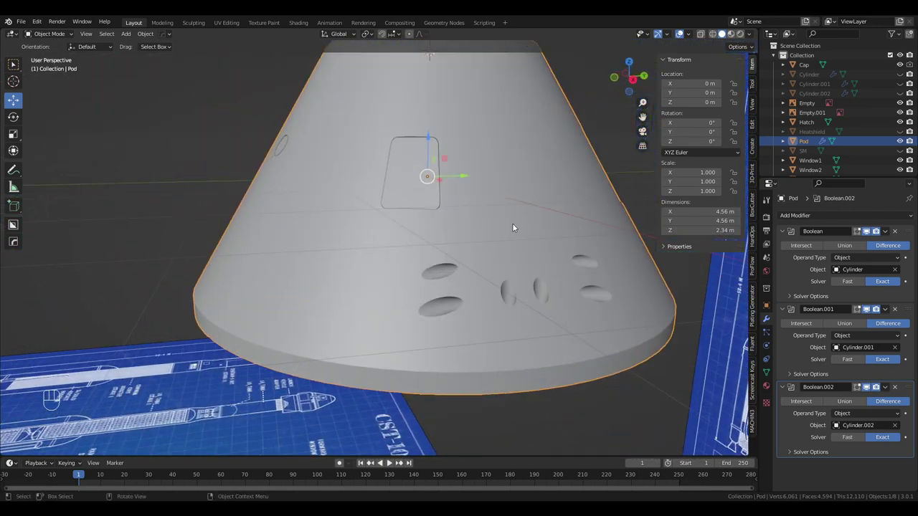
middle_click(520, 229)
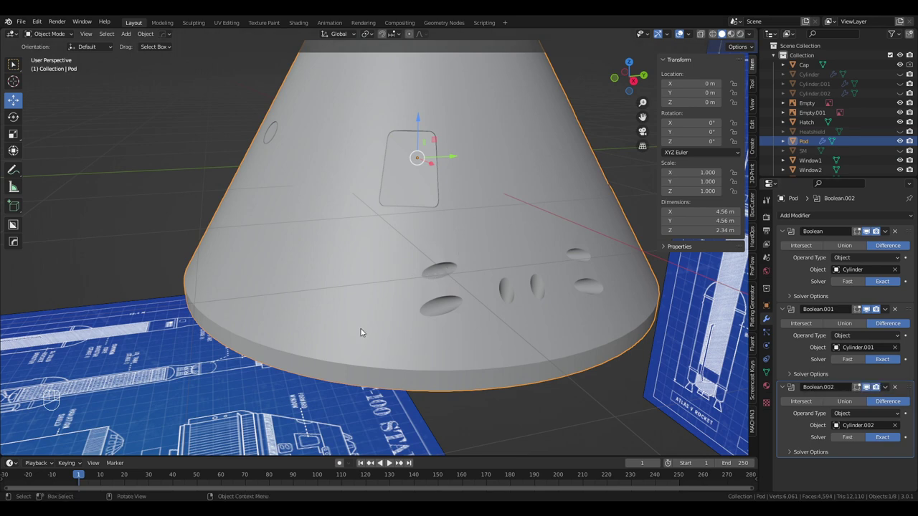
drag(242, 318, 275, 326)
drag(306, 272, 320, 269)
middle_click(572, 109)
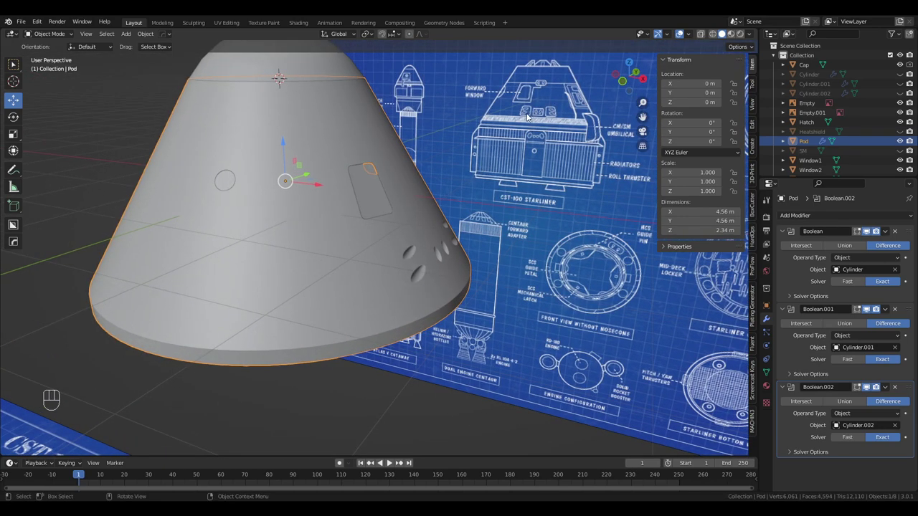
drag(566, 146, 580, 141)
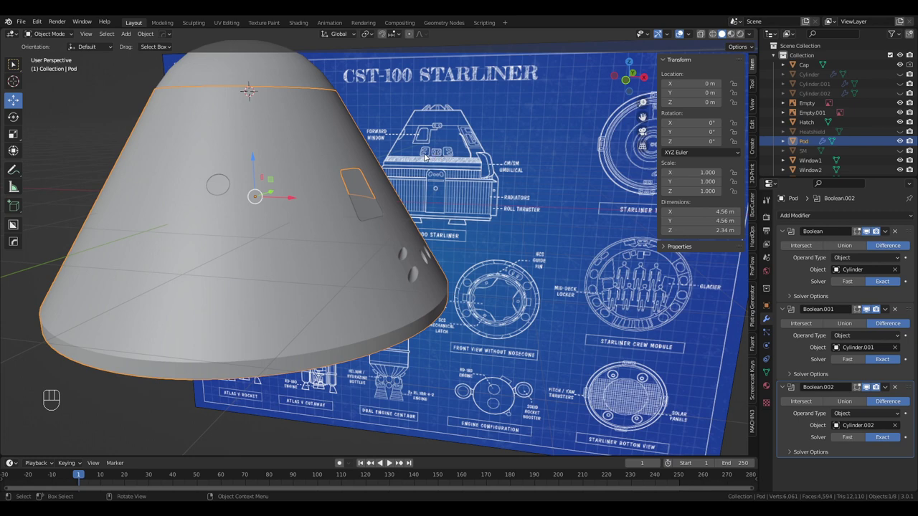
drag(459, 163, 388, 168)
drag(437, 317, 467, 325)
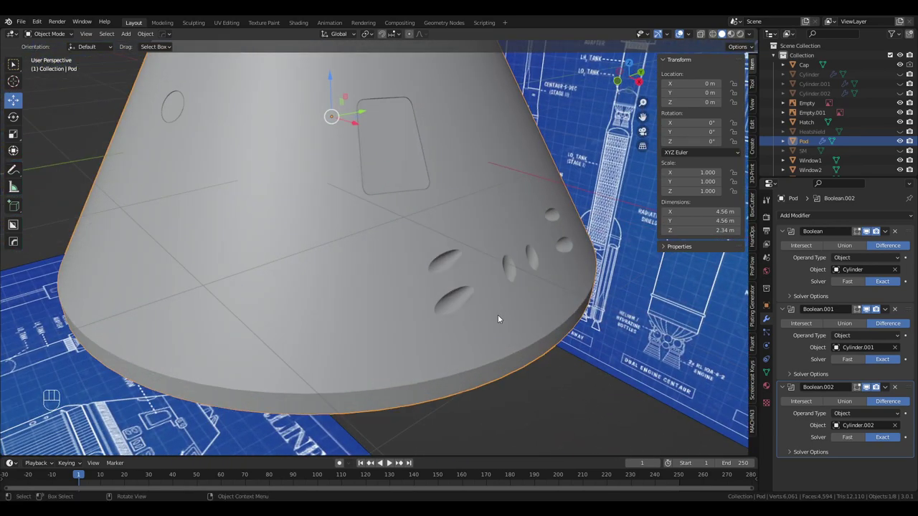
drag(510, 318, 510, 286)
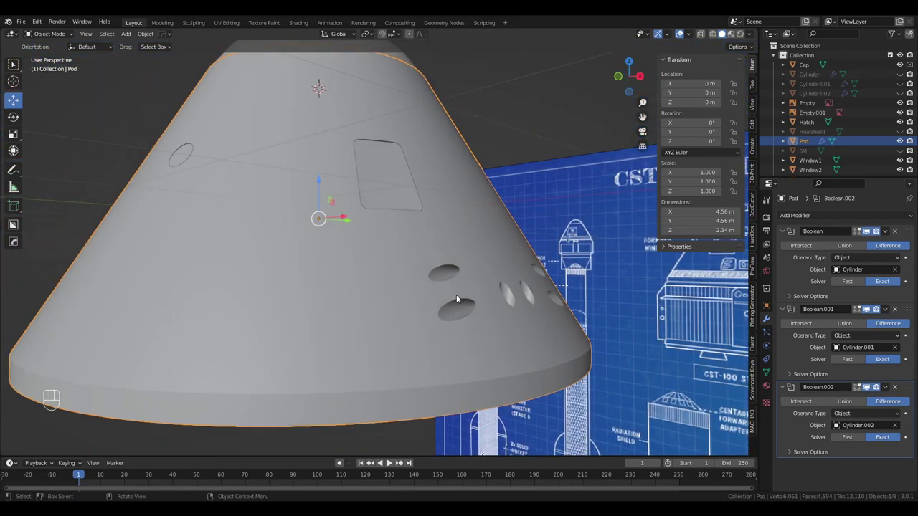
drag(539, 321, 560, 313)
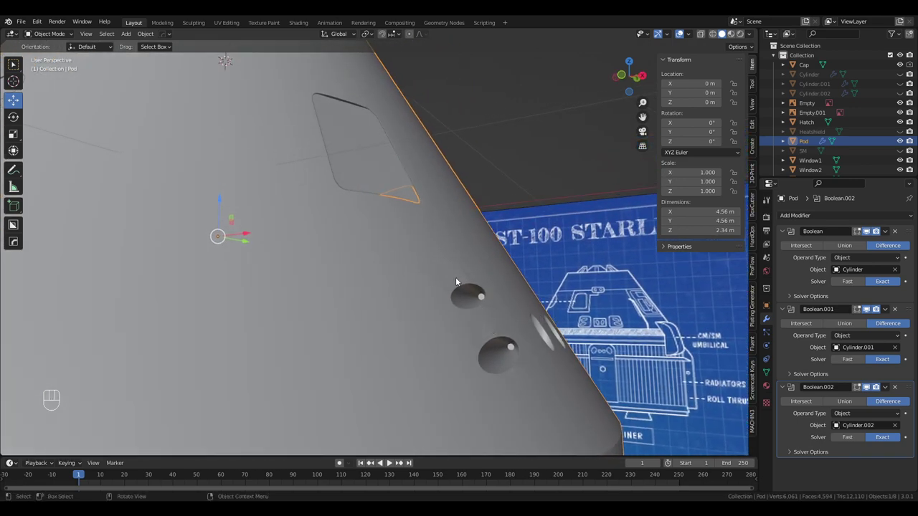
drag(564, 277, 516, 256)
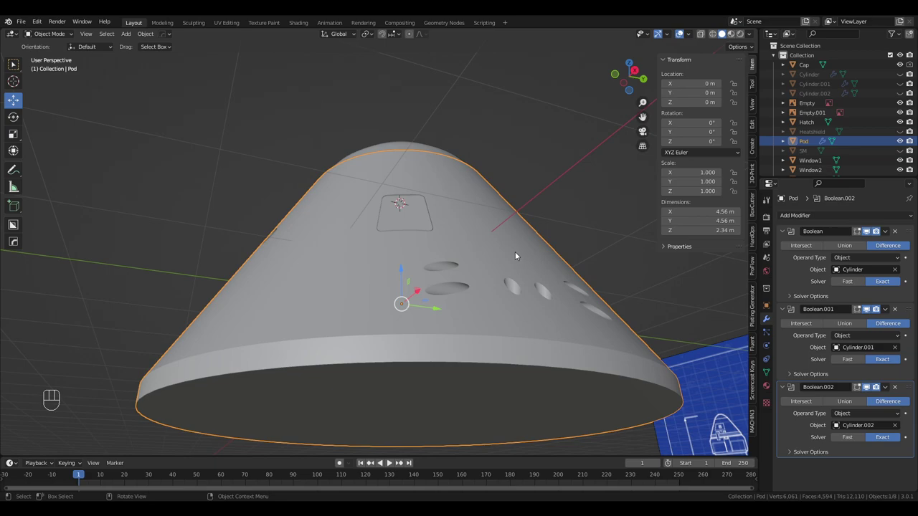
drag(515, 237, 509, 300)
drag(333, 253, 477, 265)
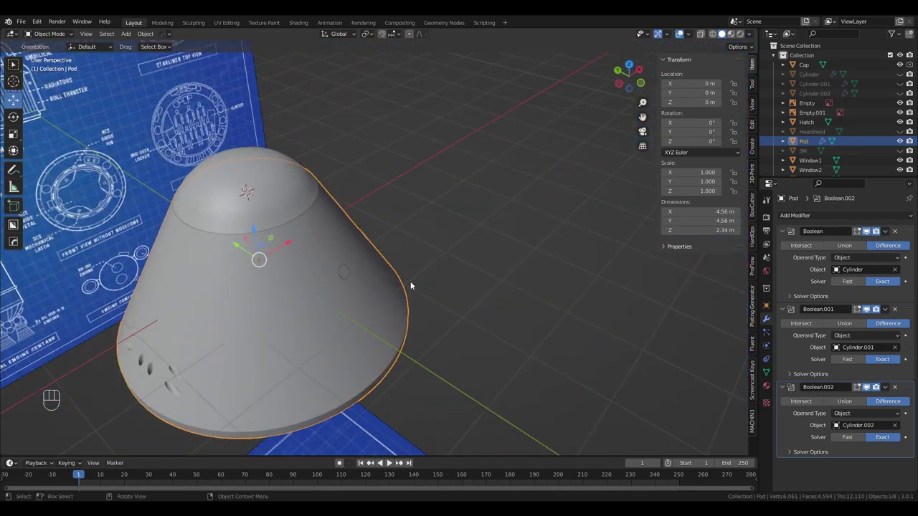
drag(317, 305, 489, 252)
drag(478, 261, 532, 243)
drag(537, 240, 365, 236)
drag(441, 224, 405, 242)
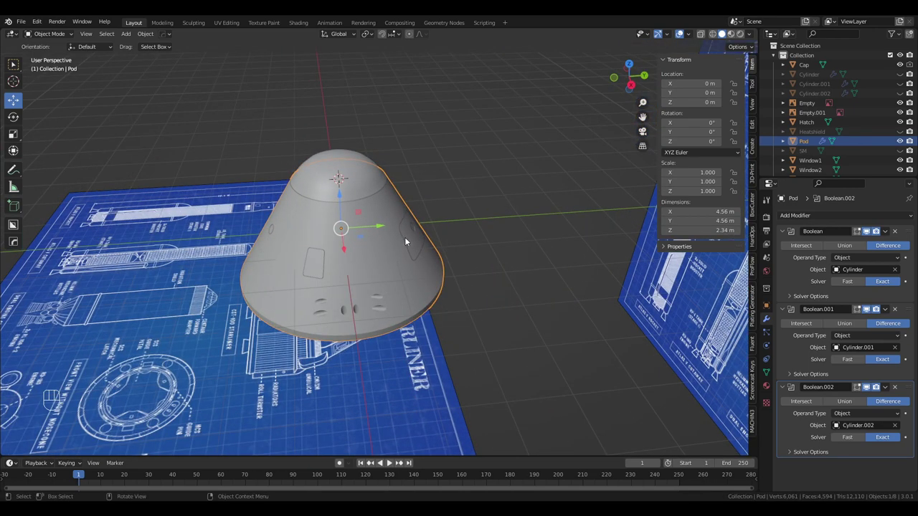
drag(410, 241, 449, 245)
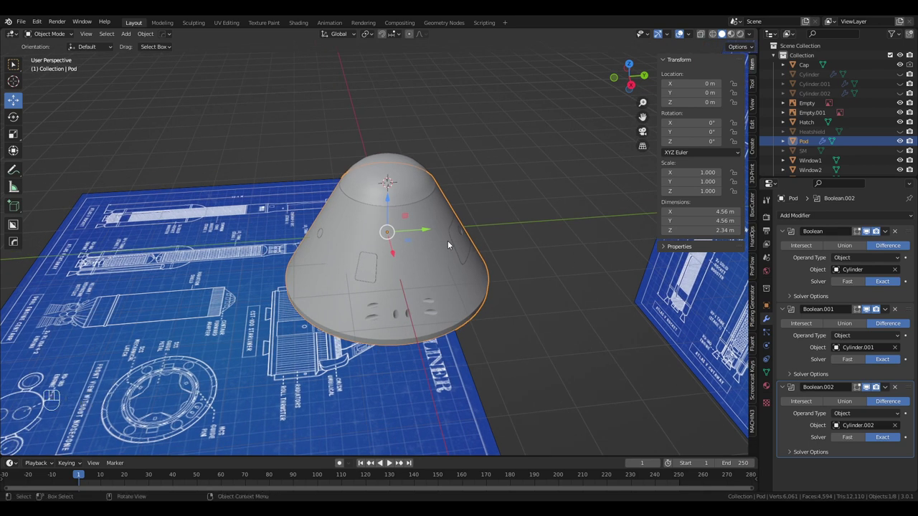
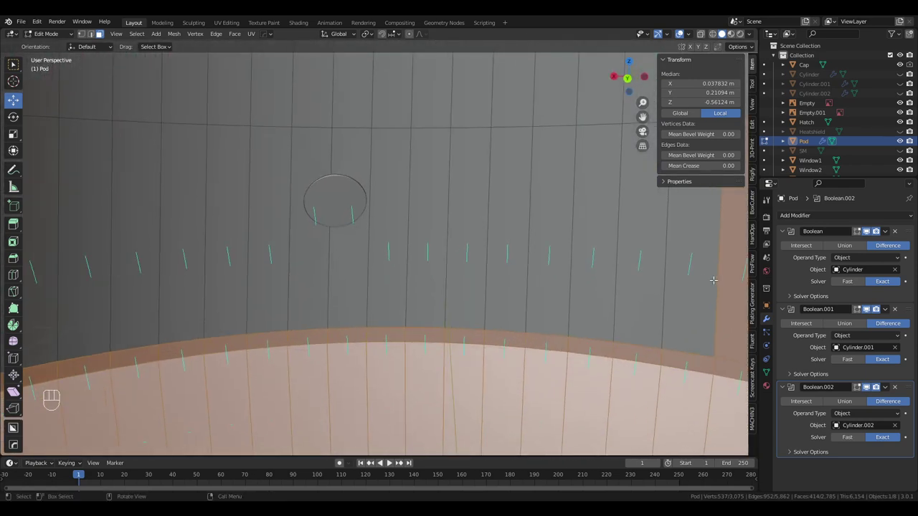
Extend the face selection on the pod hull and separate it into Pod.001.
key(c)
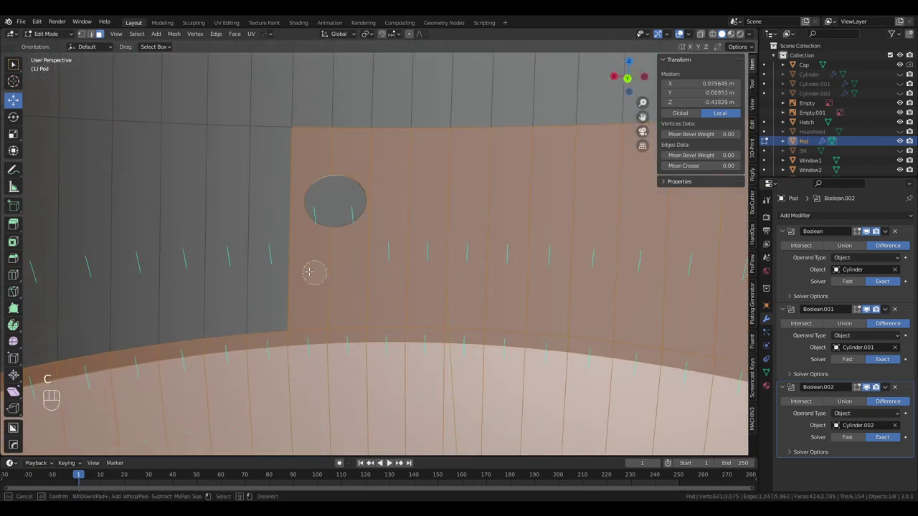
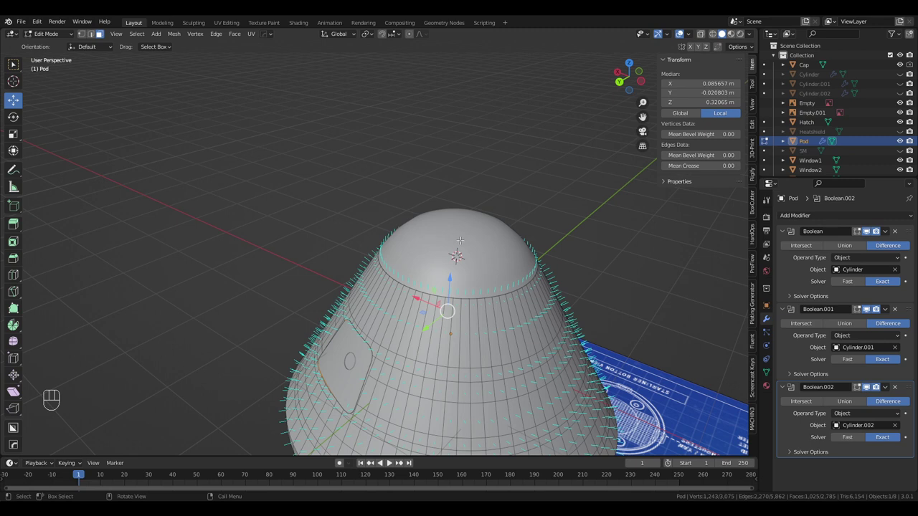
key(p)
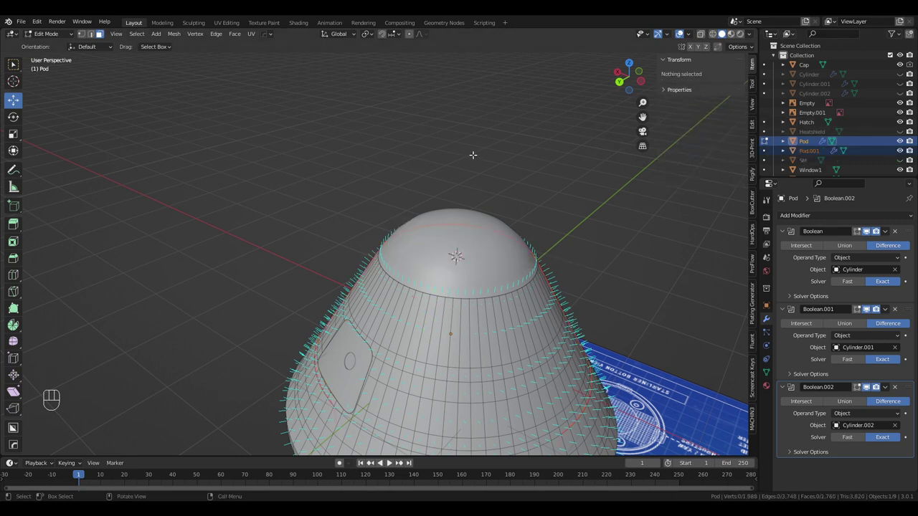
Leave Edit Mode and rename Pod.001 to PodInterior in the Outliner.
key(Tab)
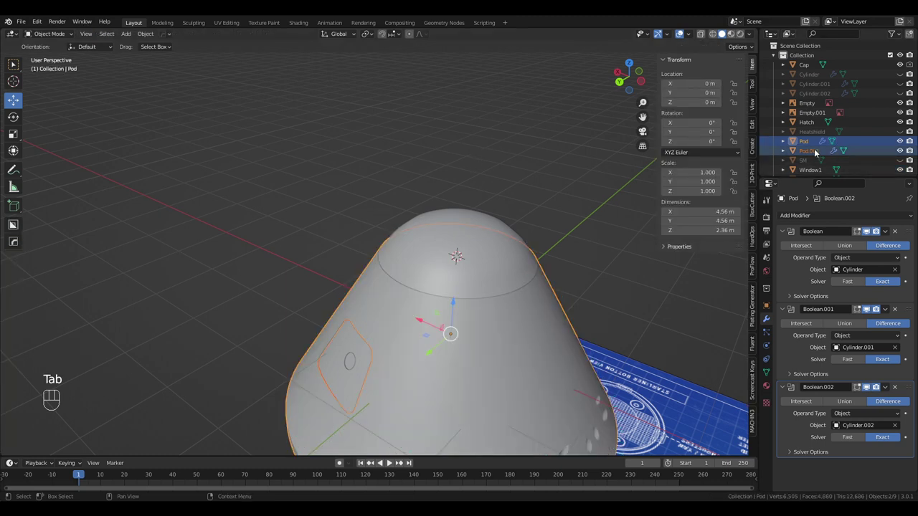
drag(814, 152, 839, 154)
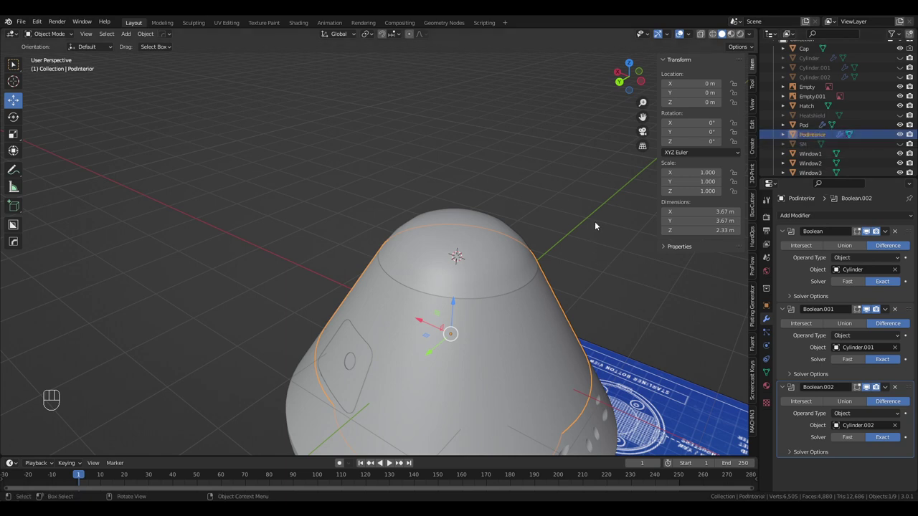
drag(599, 225, 591, 202)
Isolate PodInterior in Local View and move in close to the shell.
key(KP_Divide)
drag(446, 156, 544, 73)
key(KP_Divide)
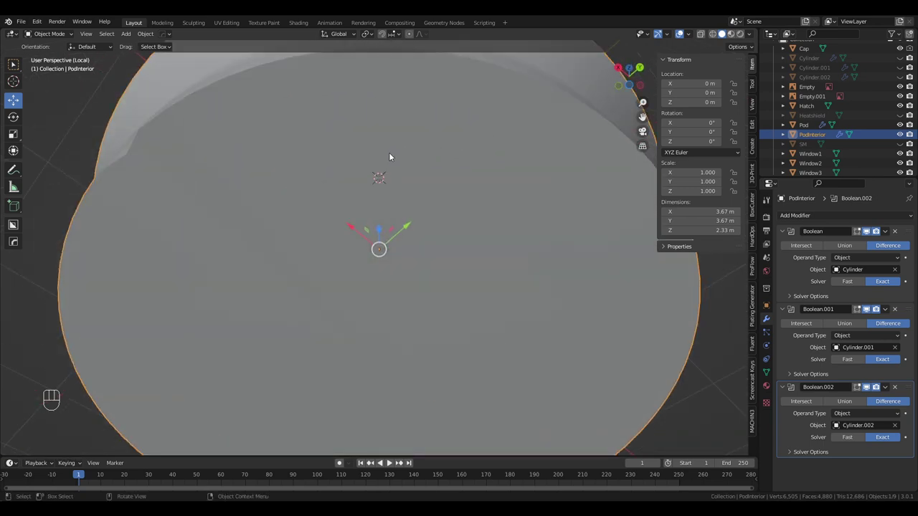
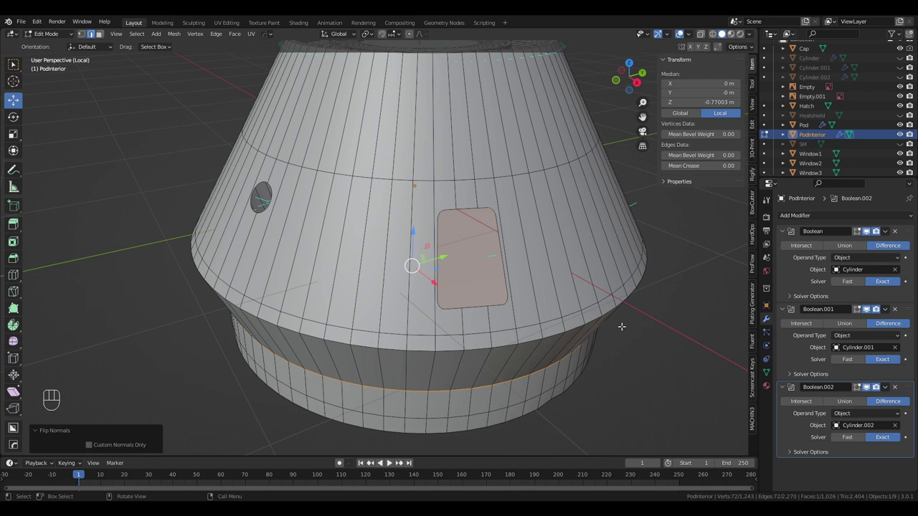
Append the seat collection from another file into the pod interior.
key(Tab)
drag(569, 317, 557, 304)
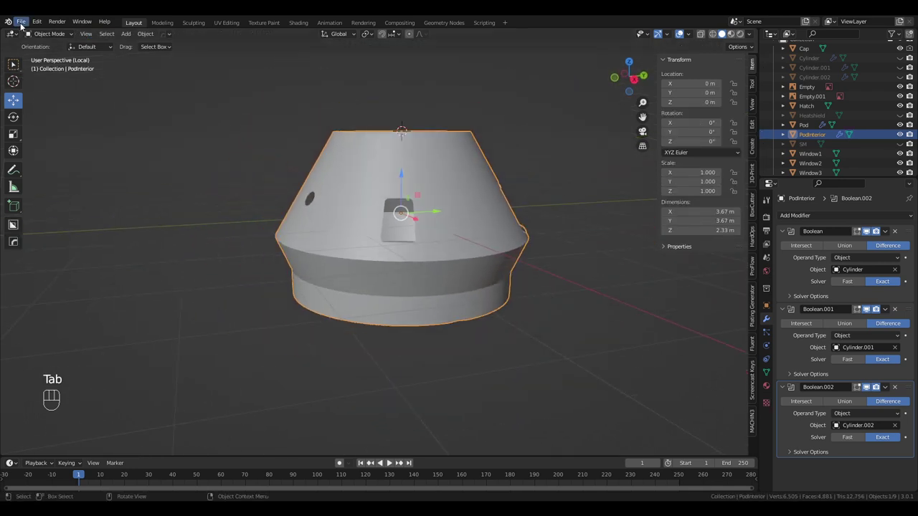
drag(23, 26, 149, 233)
middle_click(243, 210)
click(441, 240)
drag(449, 239, 461, 247)
drag(448, 217, 455, 301)
drag(456, 301, 440, 289)
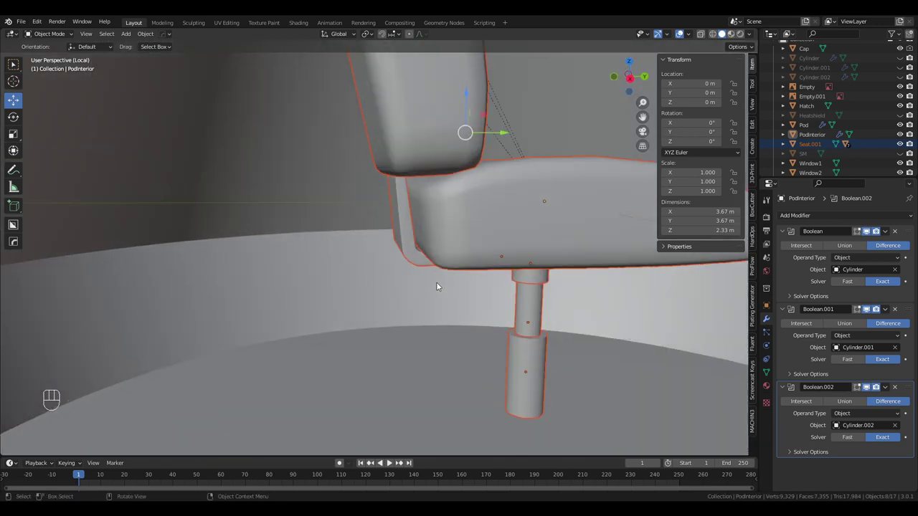
Expand Seat.001 in the Outliner and delete its pedestal post pieces.
drag(475, 277, 492, 263)
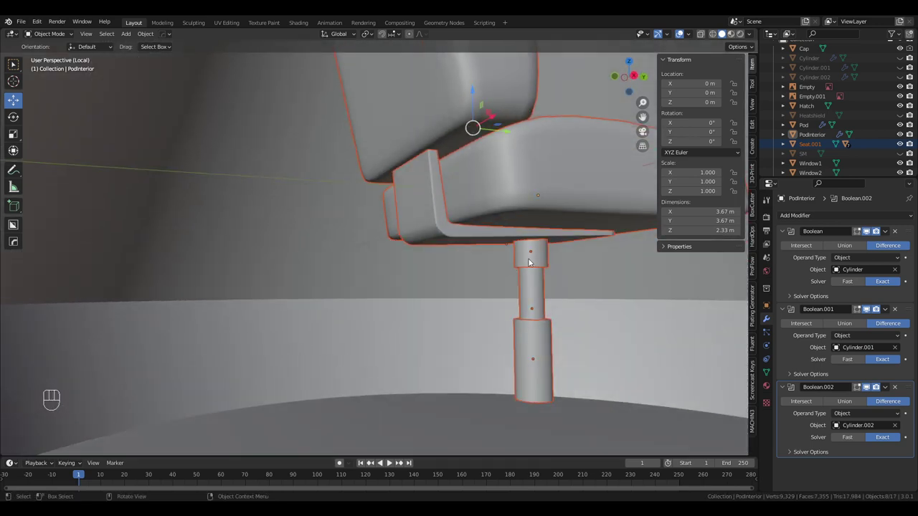
middle_click(524, 268)
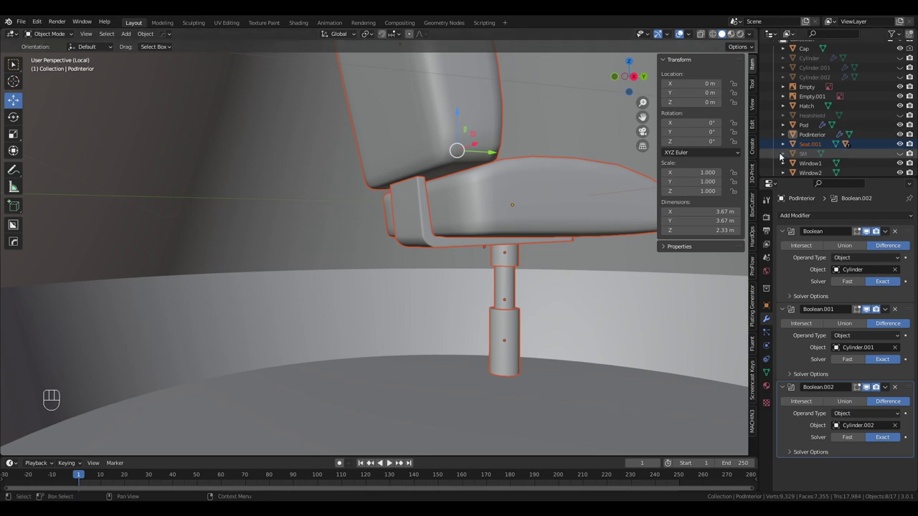
click(836, 147)
click(838, 138)
click(838, 128)
click(831, 127)
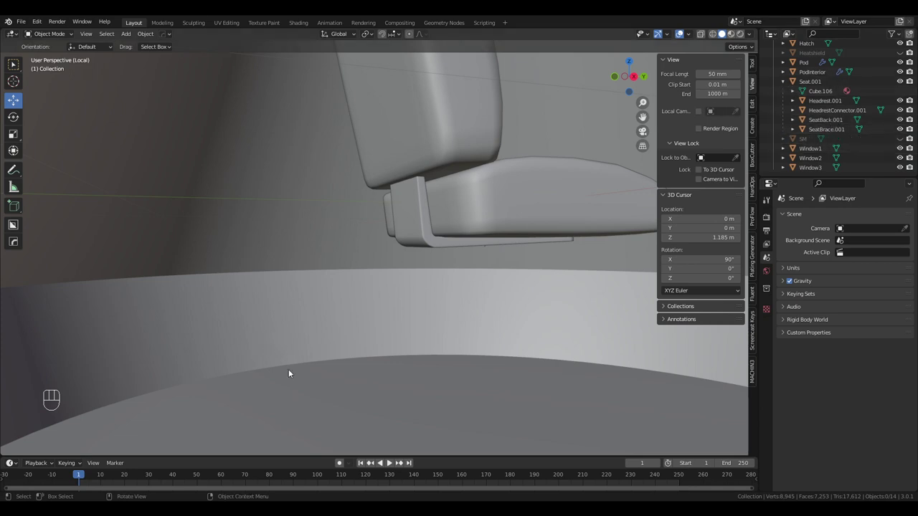
Select the whole Seat.001 group for tilting it back inside the pod.
middle_click(314, 378)
drag(319, 367, 319, 356)
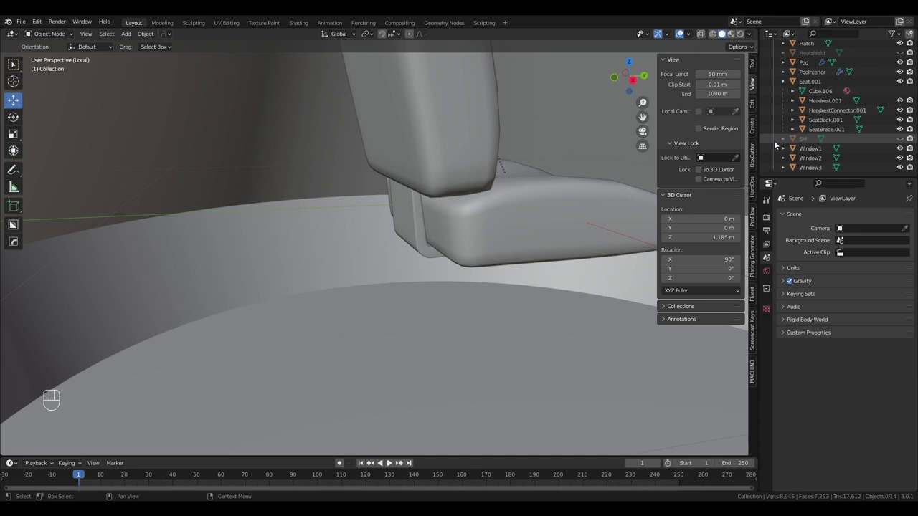
click(811, 88)
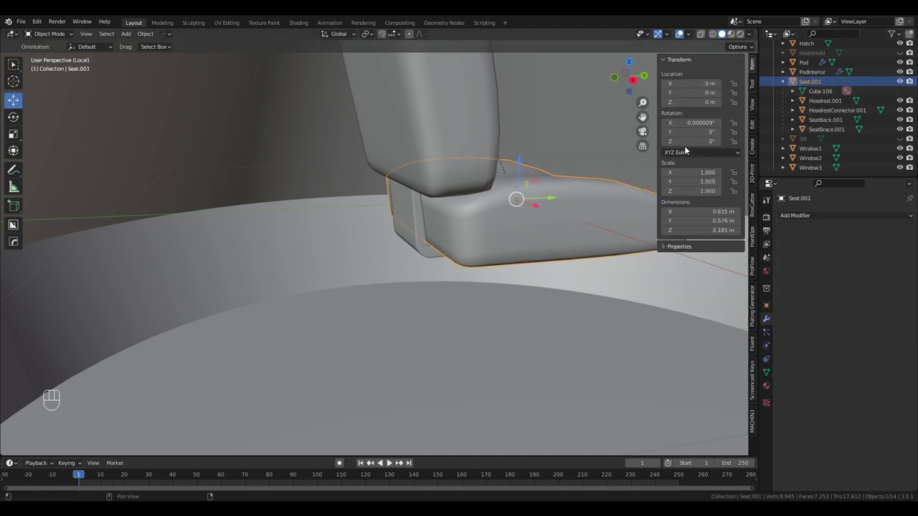
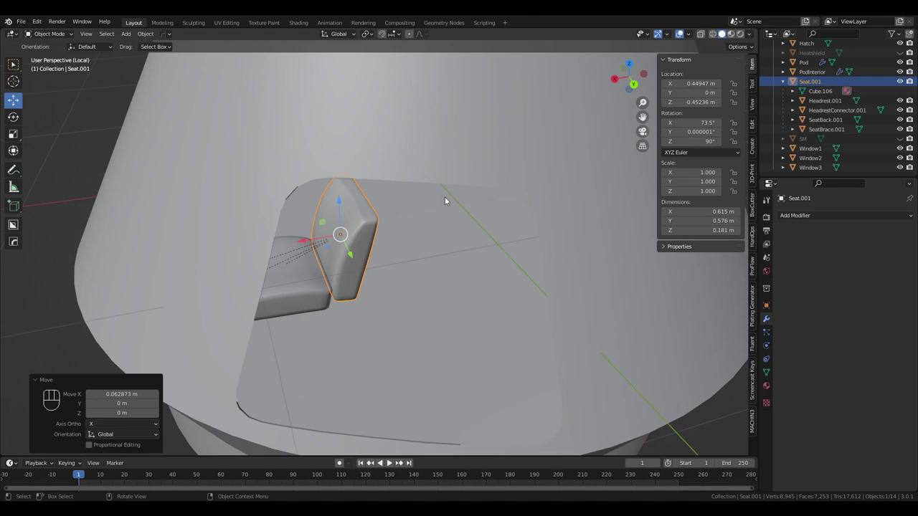
Switch to Top Orthographic and move the seat outward to its place in the interior.
drag(463, 282, 442, 281)
key(KP_5)
key(KP_7)
drag(442, 281, 786, 126)
Undo the last seat move, leaving Seat.001 about 0.45 m off the pod centre.
key(ctrl+z)
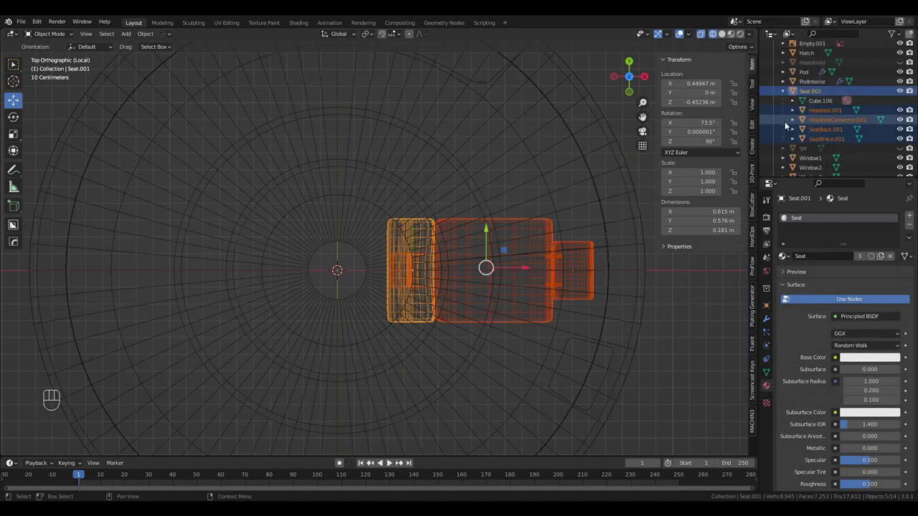
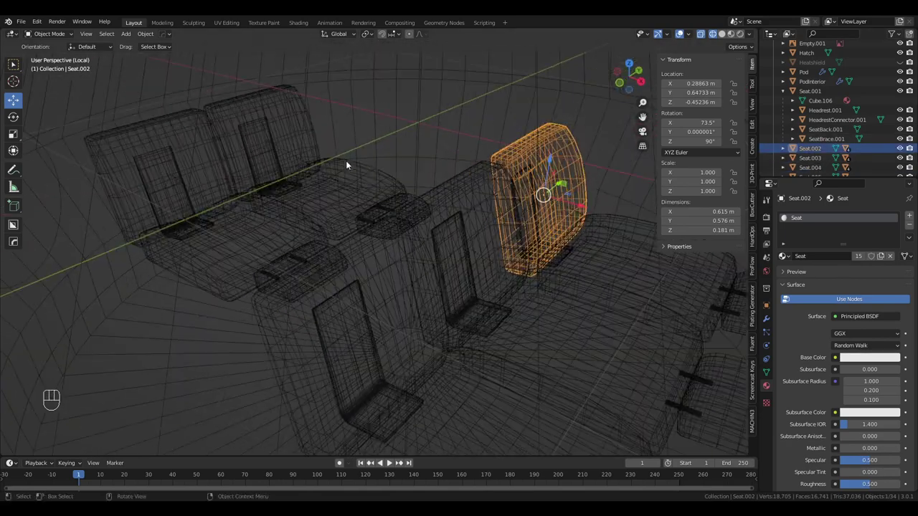
Return to Solid shading and look through the window at the rows of seats.
key(z)
drag(476, 197, 386, 194)
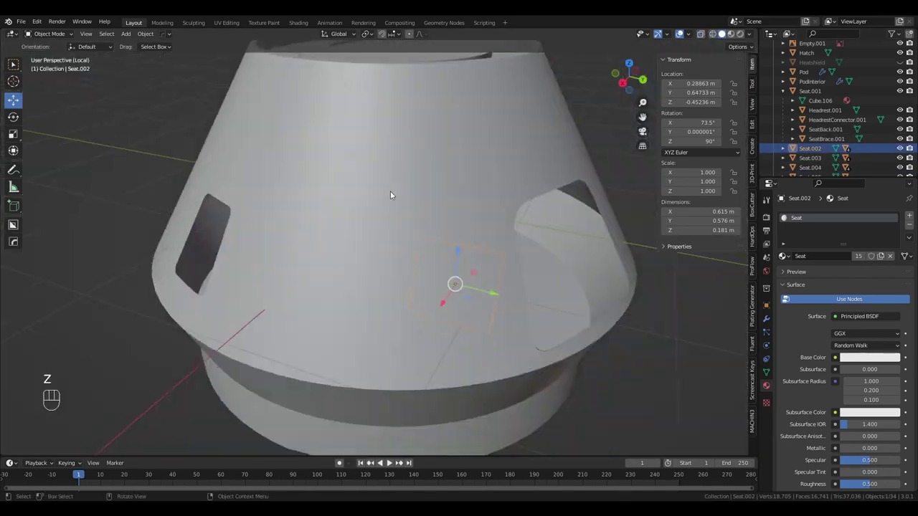
drag(449, 198, 420, 185)
drag(420, 185, 427, 171)
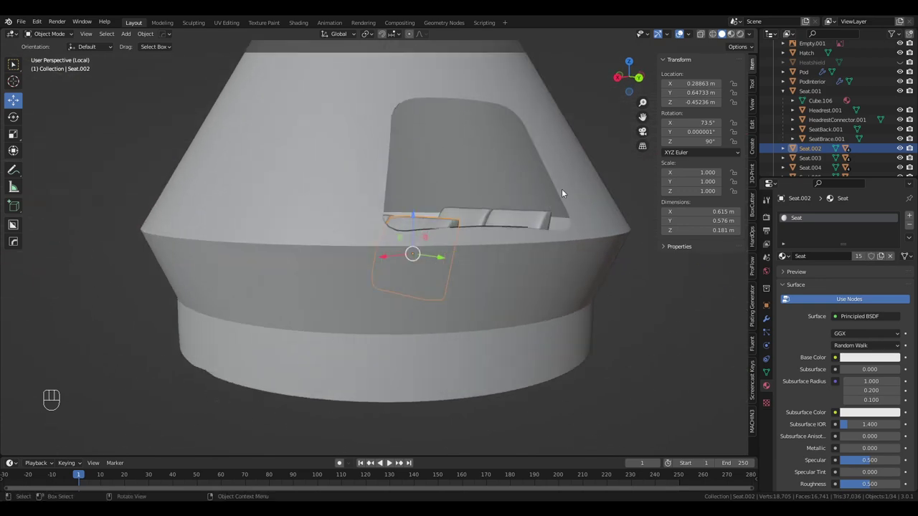
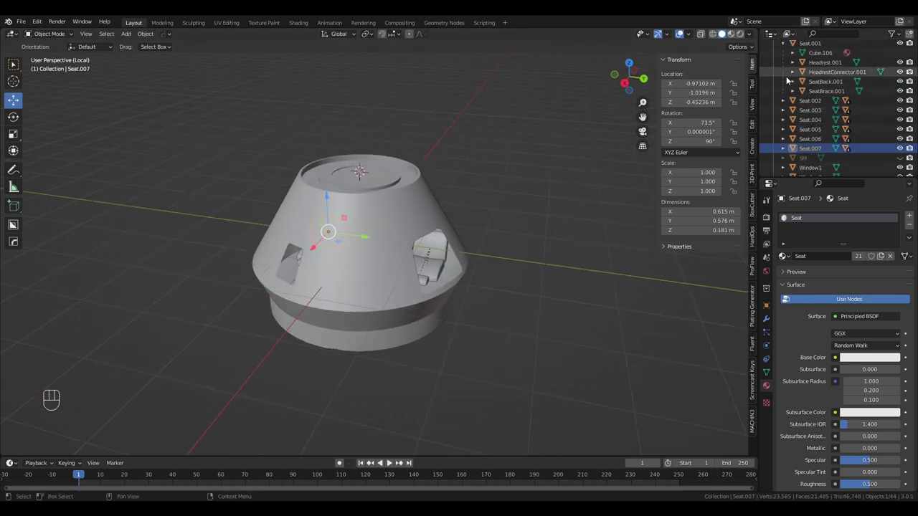
Collapse Seat.001 in the Outliner and orbit the pod to check a seat through the hatch opening.
click(783, 44)
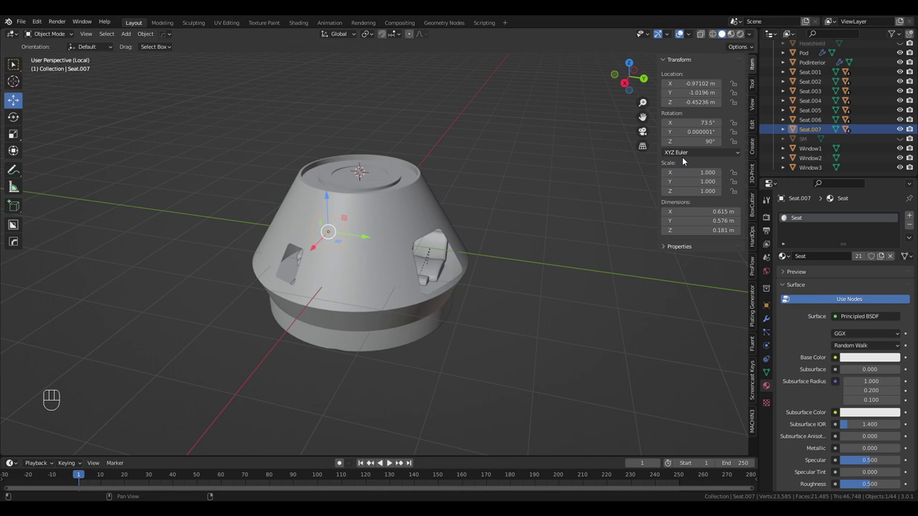
drag(404, 252, 322, 212)
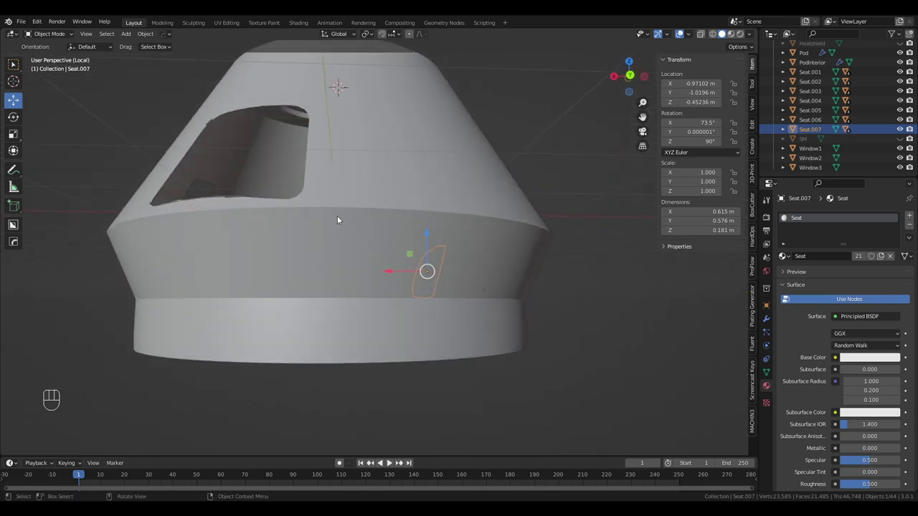
drag(352, 221, 355, 271)
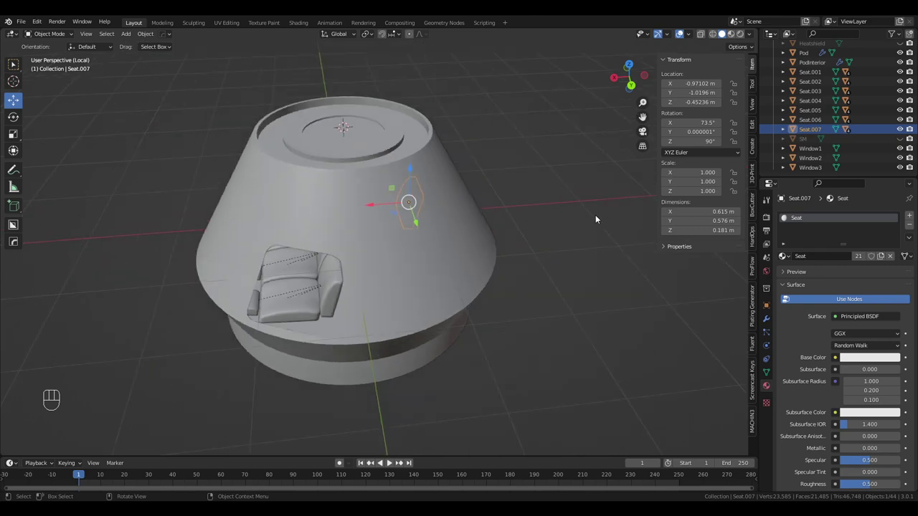
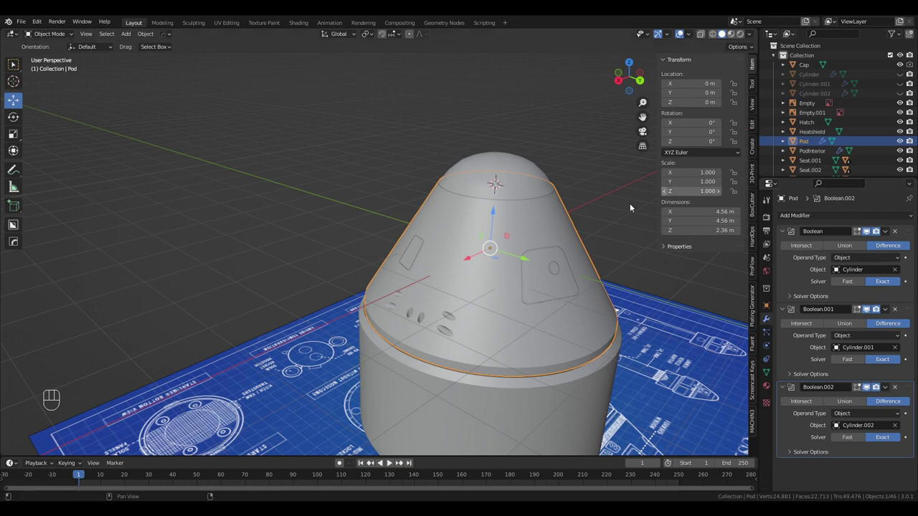
Apply the pod's Boolean, Boolean.001 and Boolean.002 modifiers so the window cuts become permanent.
drag(513, 283, 553, 288)
click(553, 287)
middle_click(563, 287)
click(564, 288)
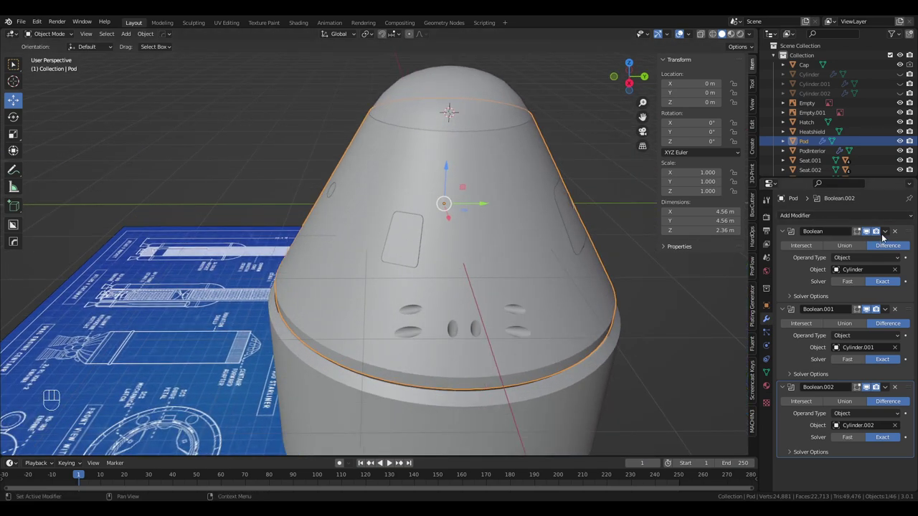
drag(888, 233, 888, 239)
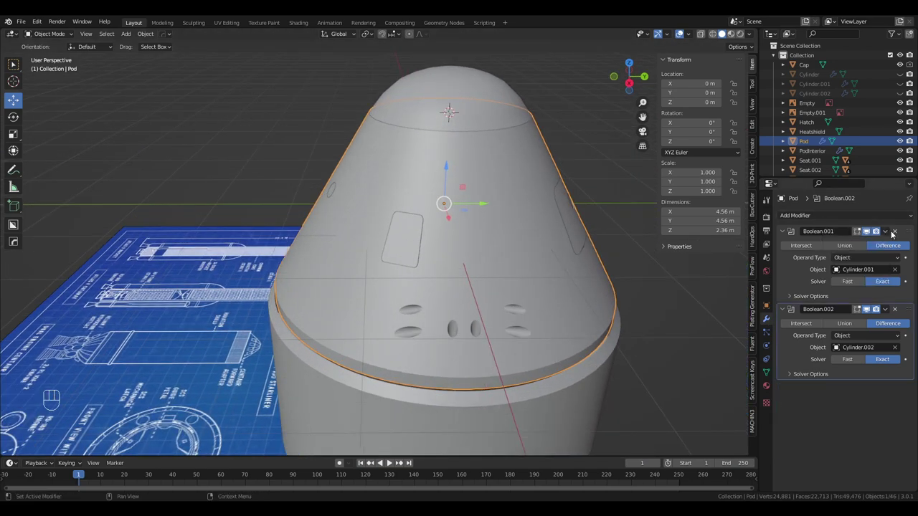
drag(891, 232, 871, 243)
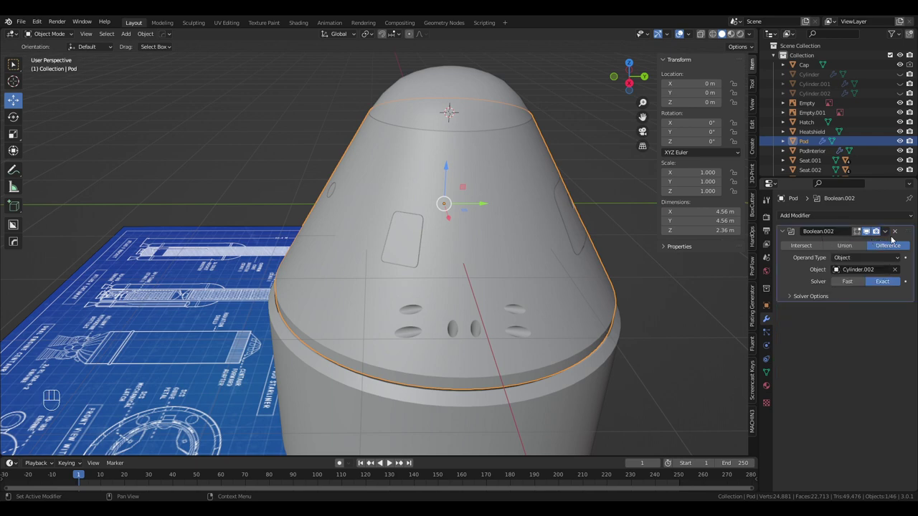
drag(887, 236, 864, 243)
Delete the cutter objects Cylinder and Cylinder.001 from the Outliner, leaving Cylinder.002.
click(816, 78)
drag(811, 81, 795, 81)
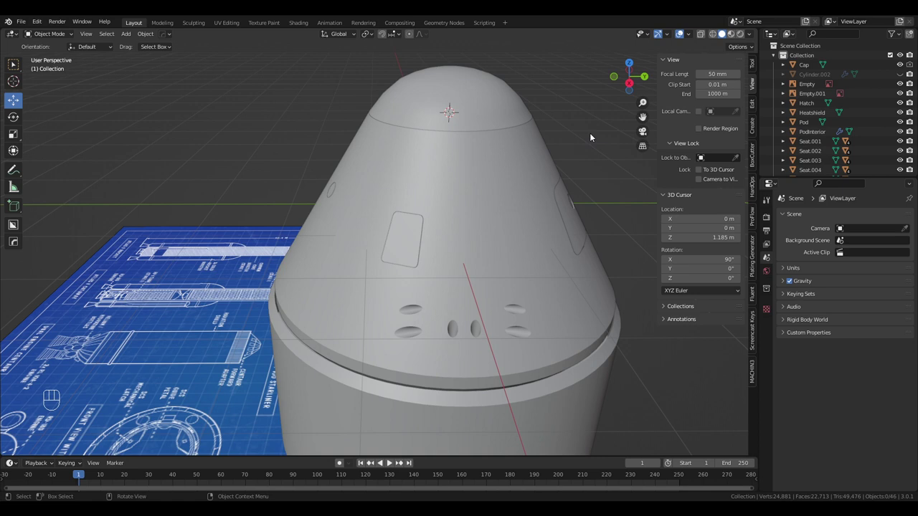
Undo the last deletion, reselect Cylinder.002 and frame the whole capsule against the blueprint.
key(ctrl+z)
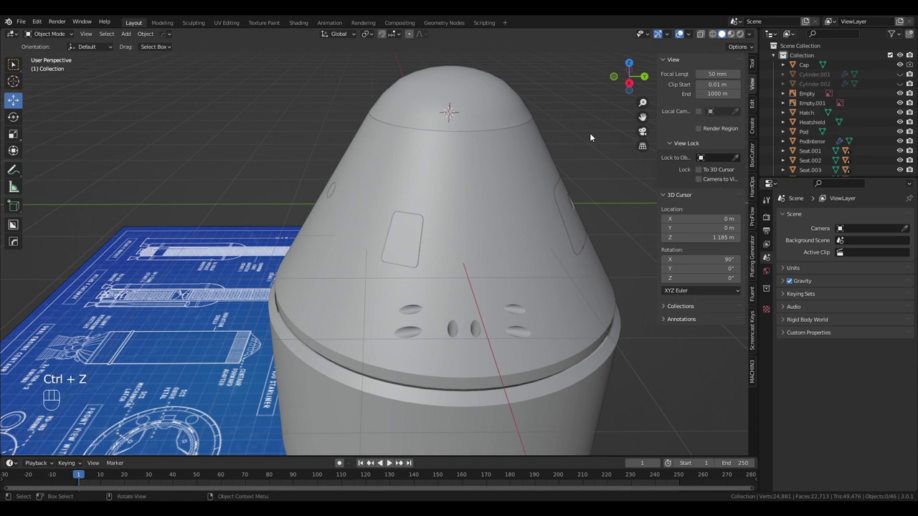
drag(814, 79, 802, 78)
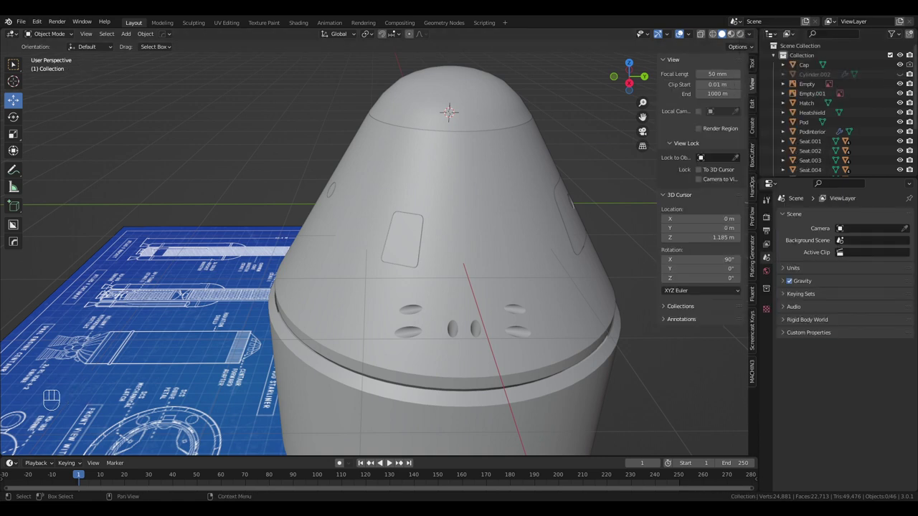
drag(826, 77, 904, 75)
drag(386, 284, 488, 271)
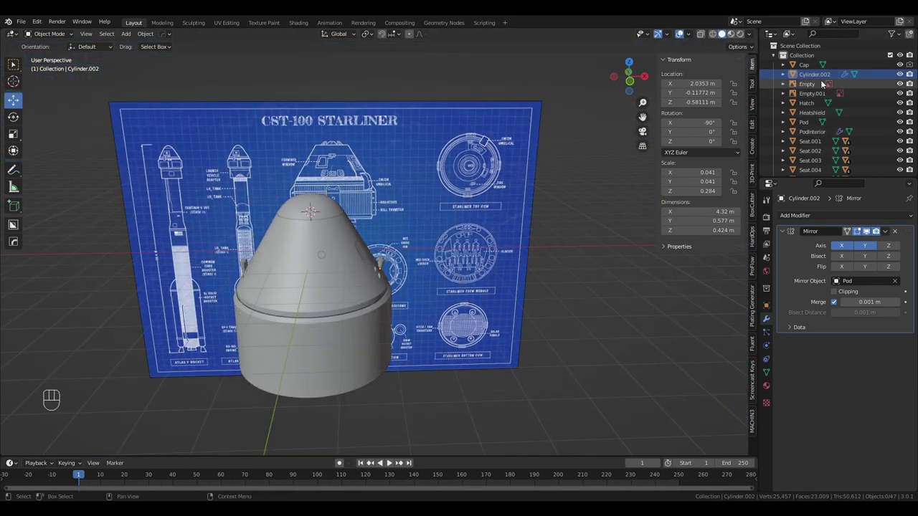